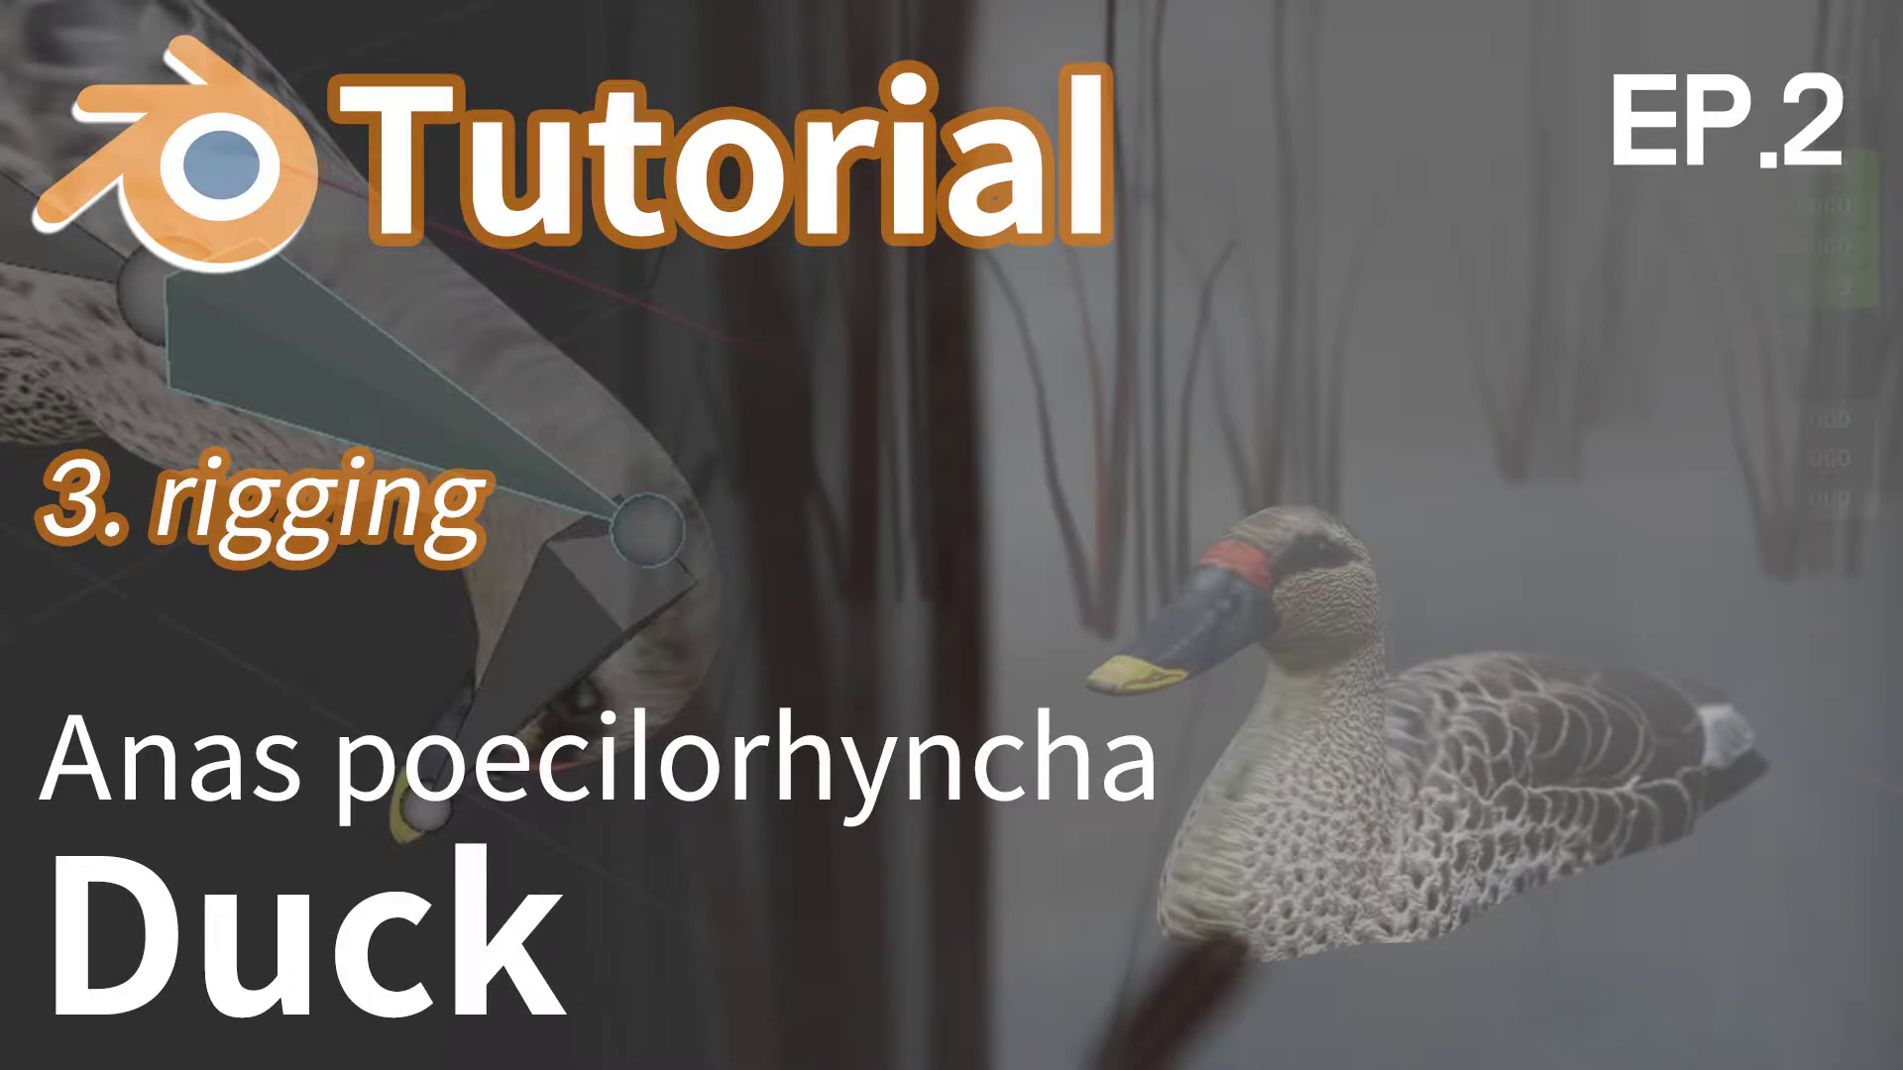
# Show the duck_tutorial.blend scene with the duck, camera and light in the Layout workspace
pyautogui.click(1874, 190)
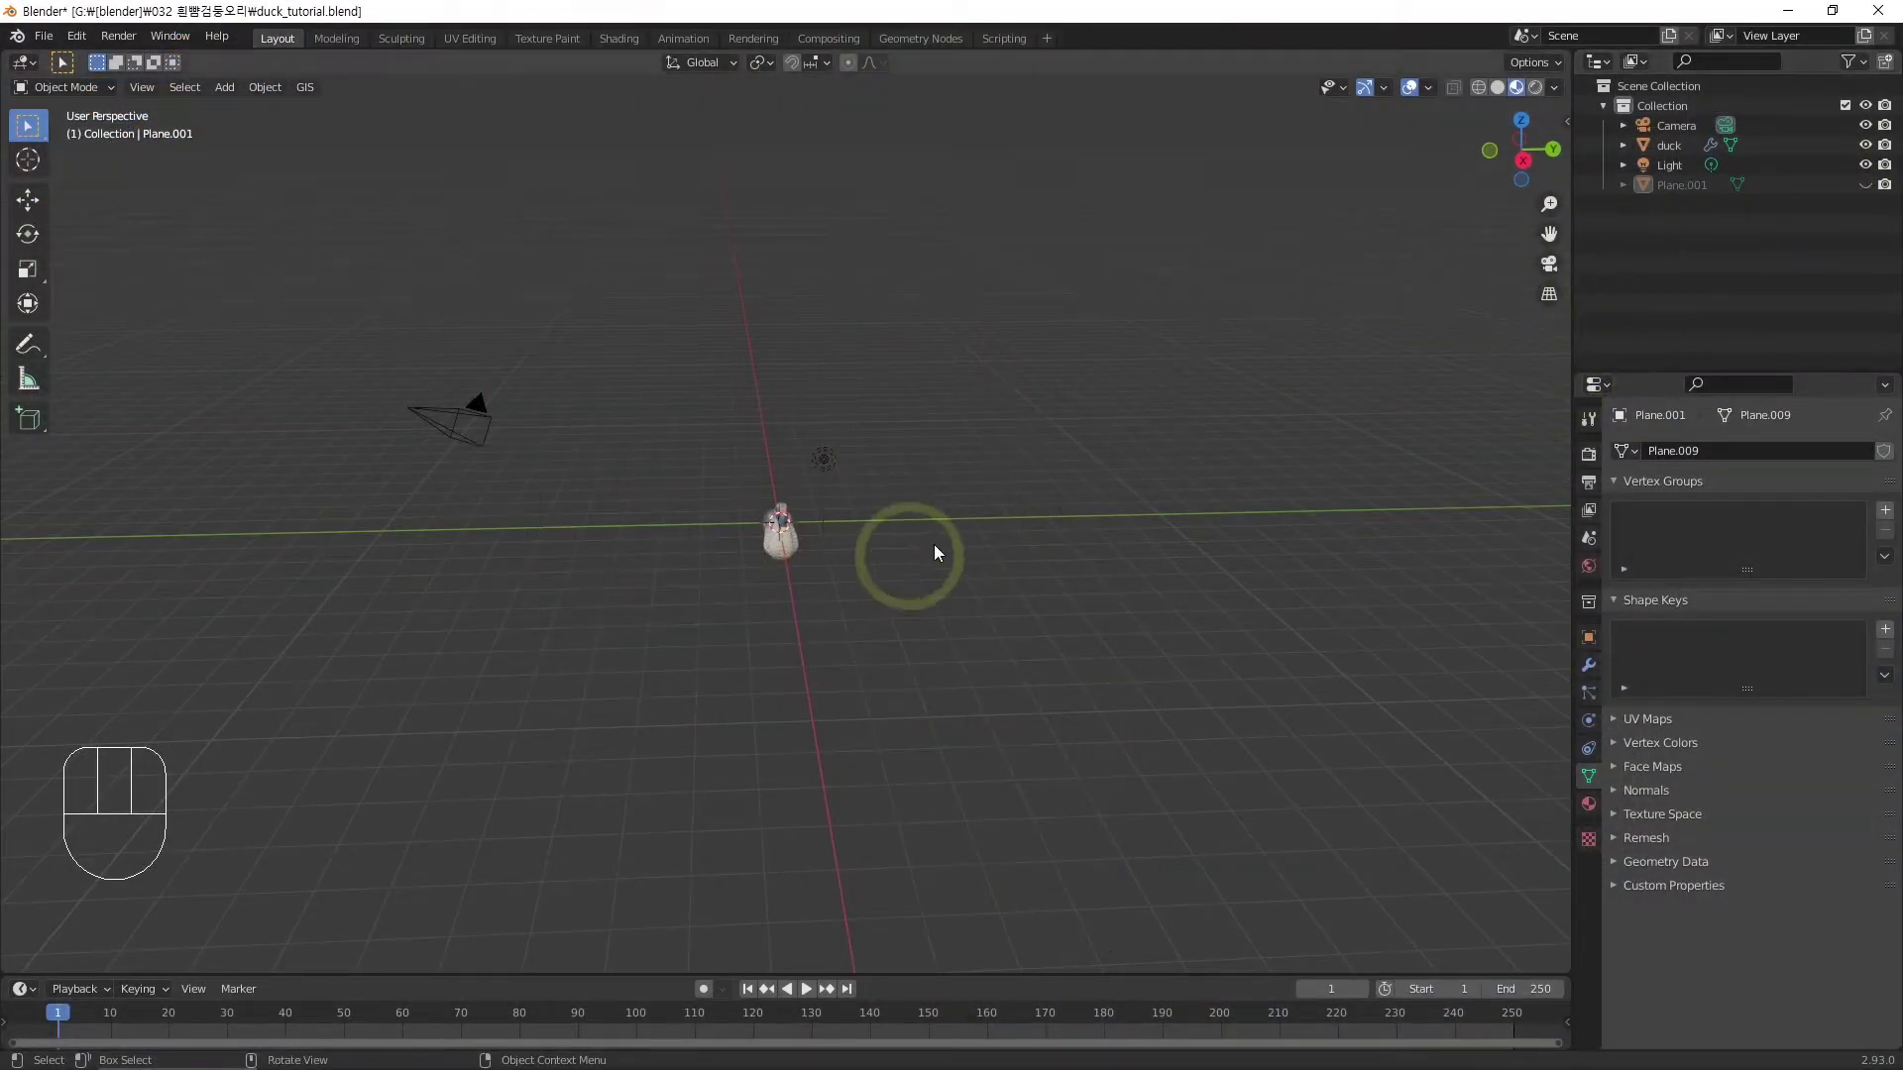
# Select the duck, zoom in close and view it head-on in front orthographic view
pyautogui.click(1092, 459)
pyautogui.moveTo(899, 594); pyautogui.dragTo(1110, 532)
pyautogui.click(968, 523)
pyautogui.middleClick(961, 598)
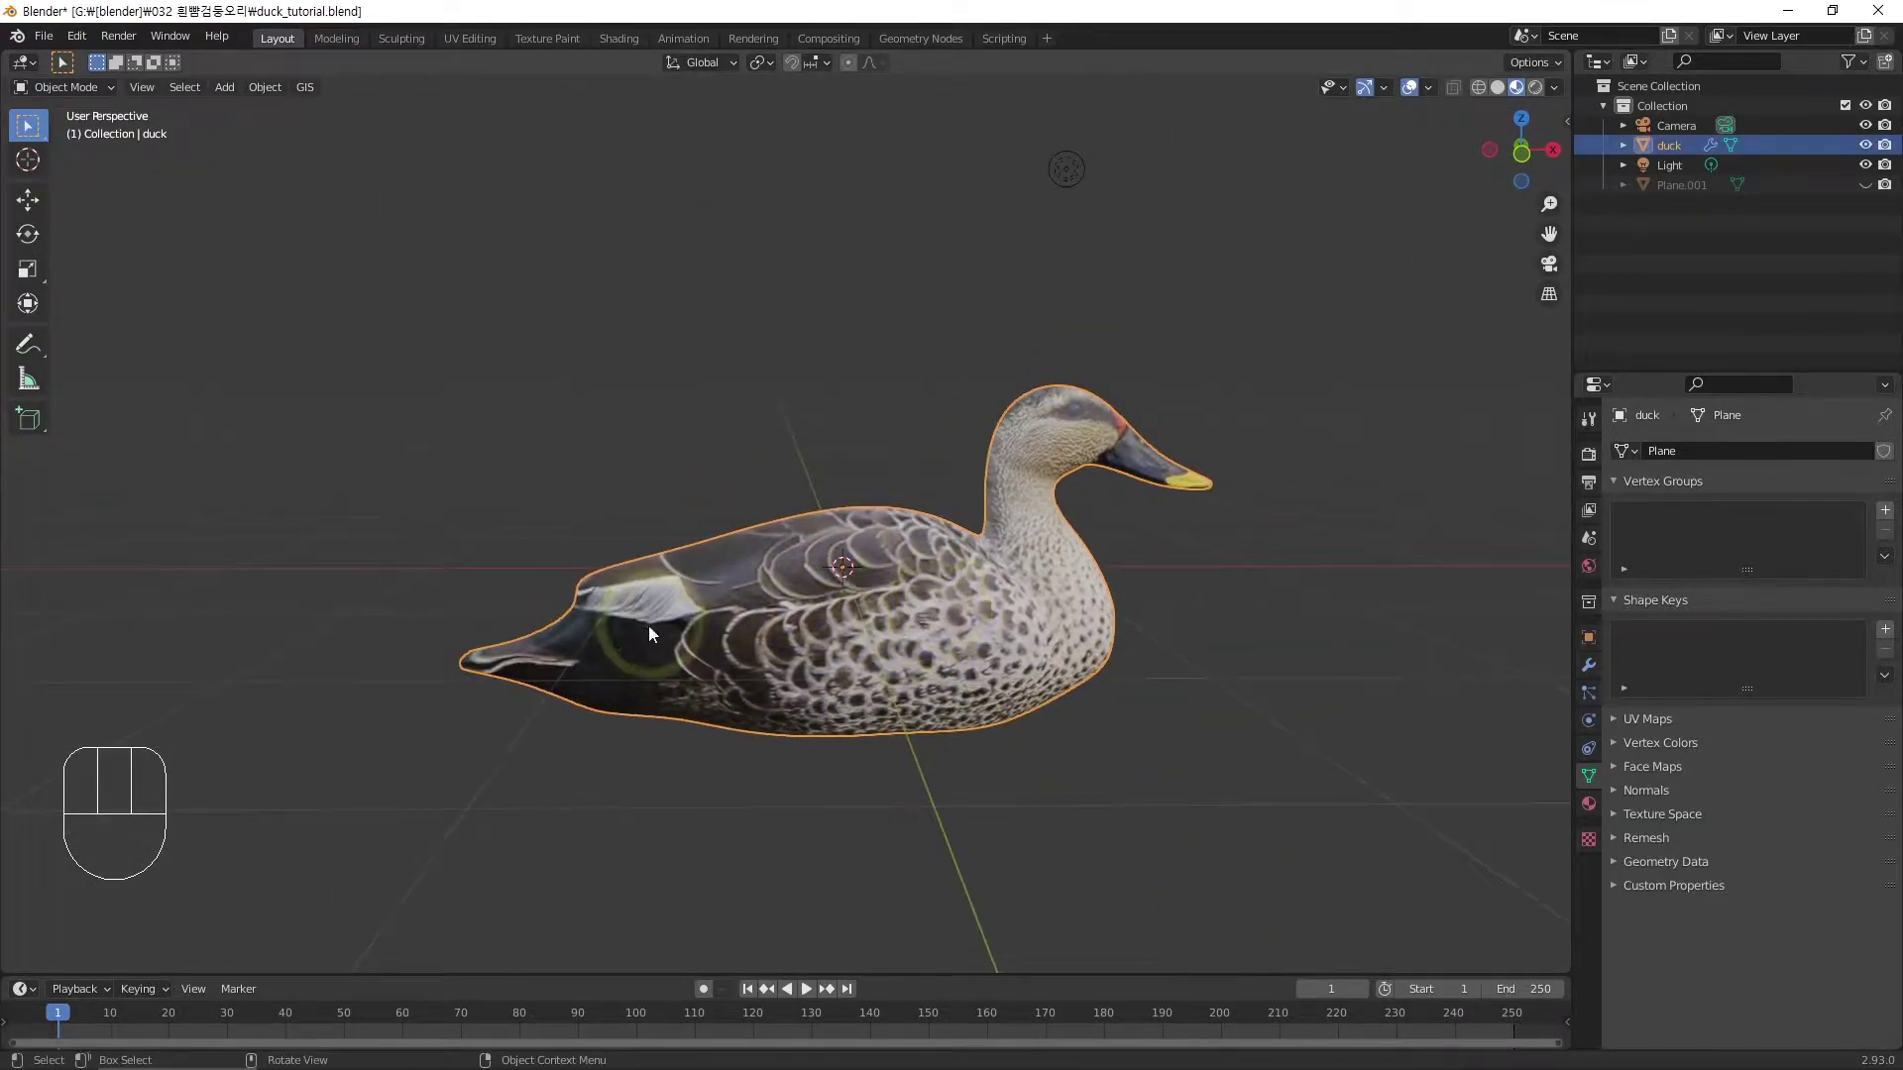
pyautogui.press('KP_1')
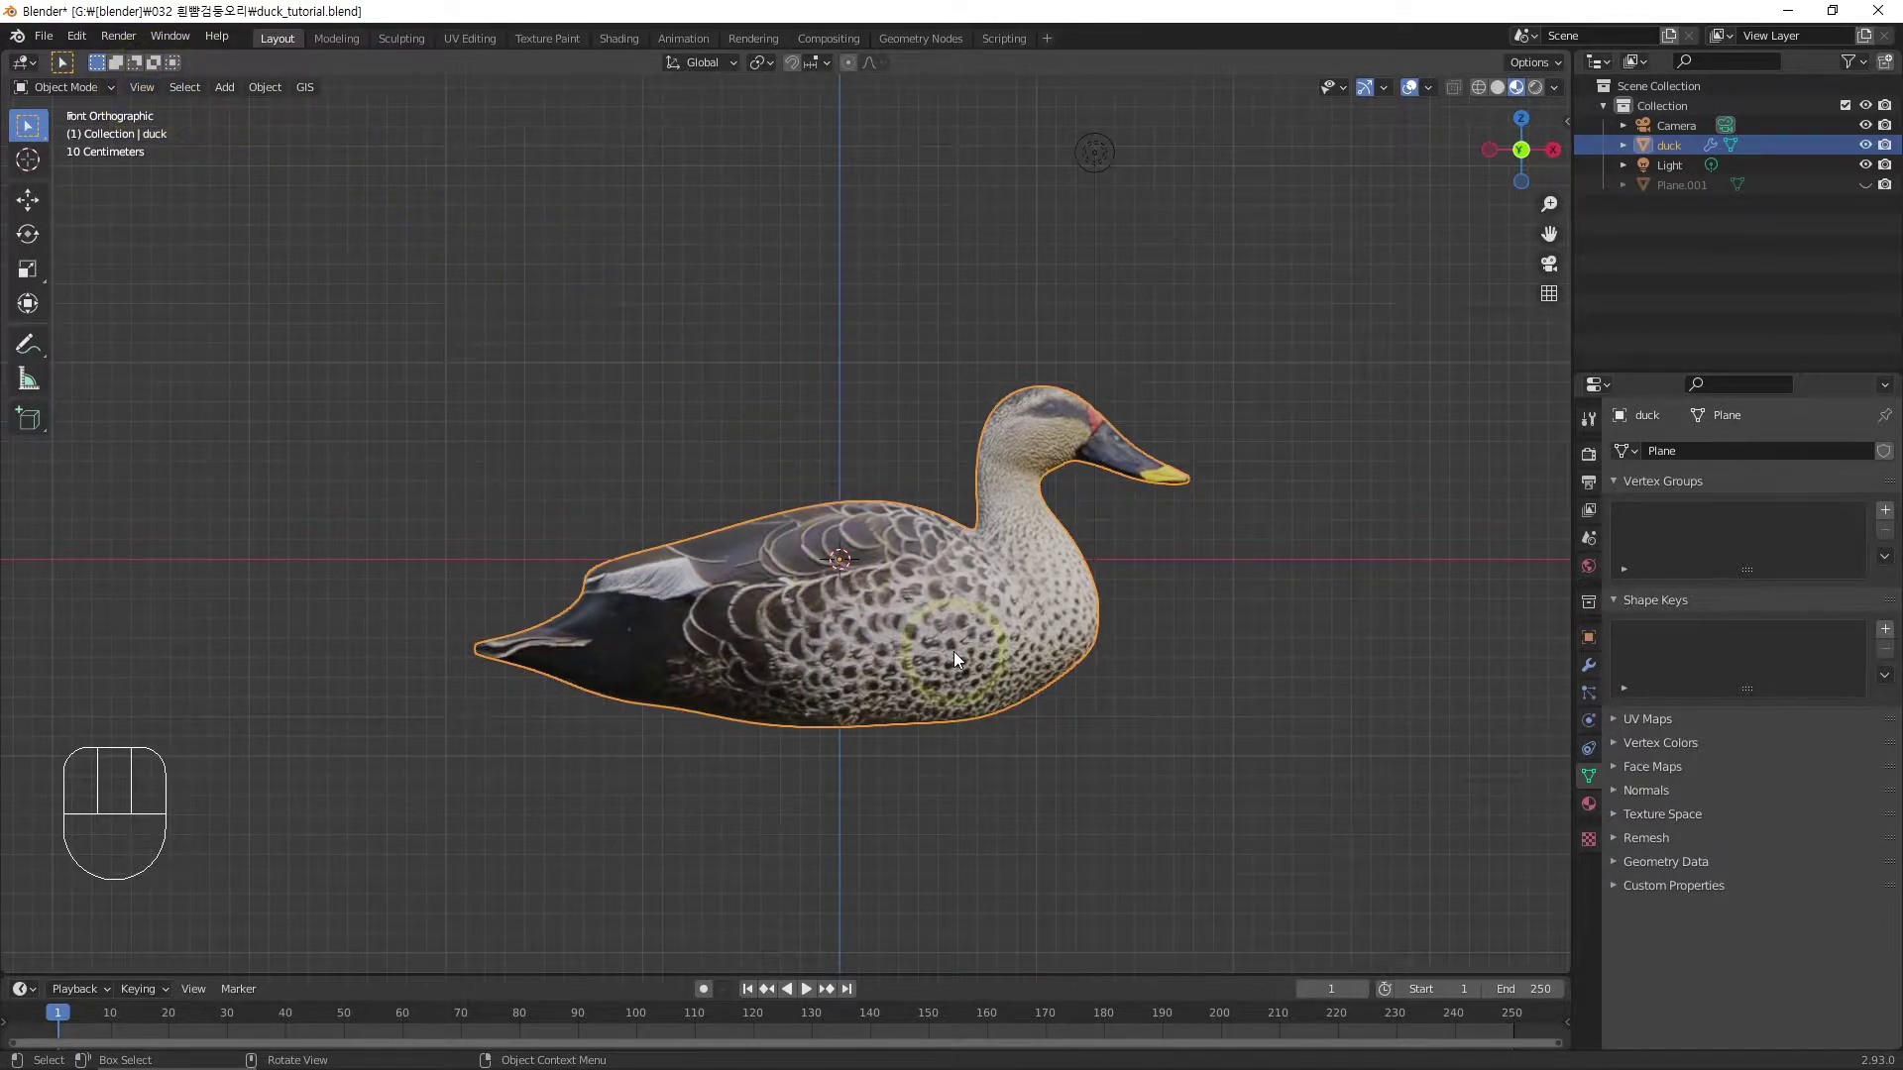
# Add a single-bone armature and enable In Front under Viewport Display so it shows through the duck
pyautogui.press('shift+a')
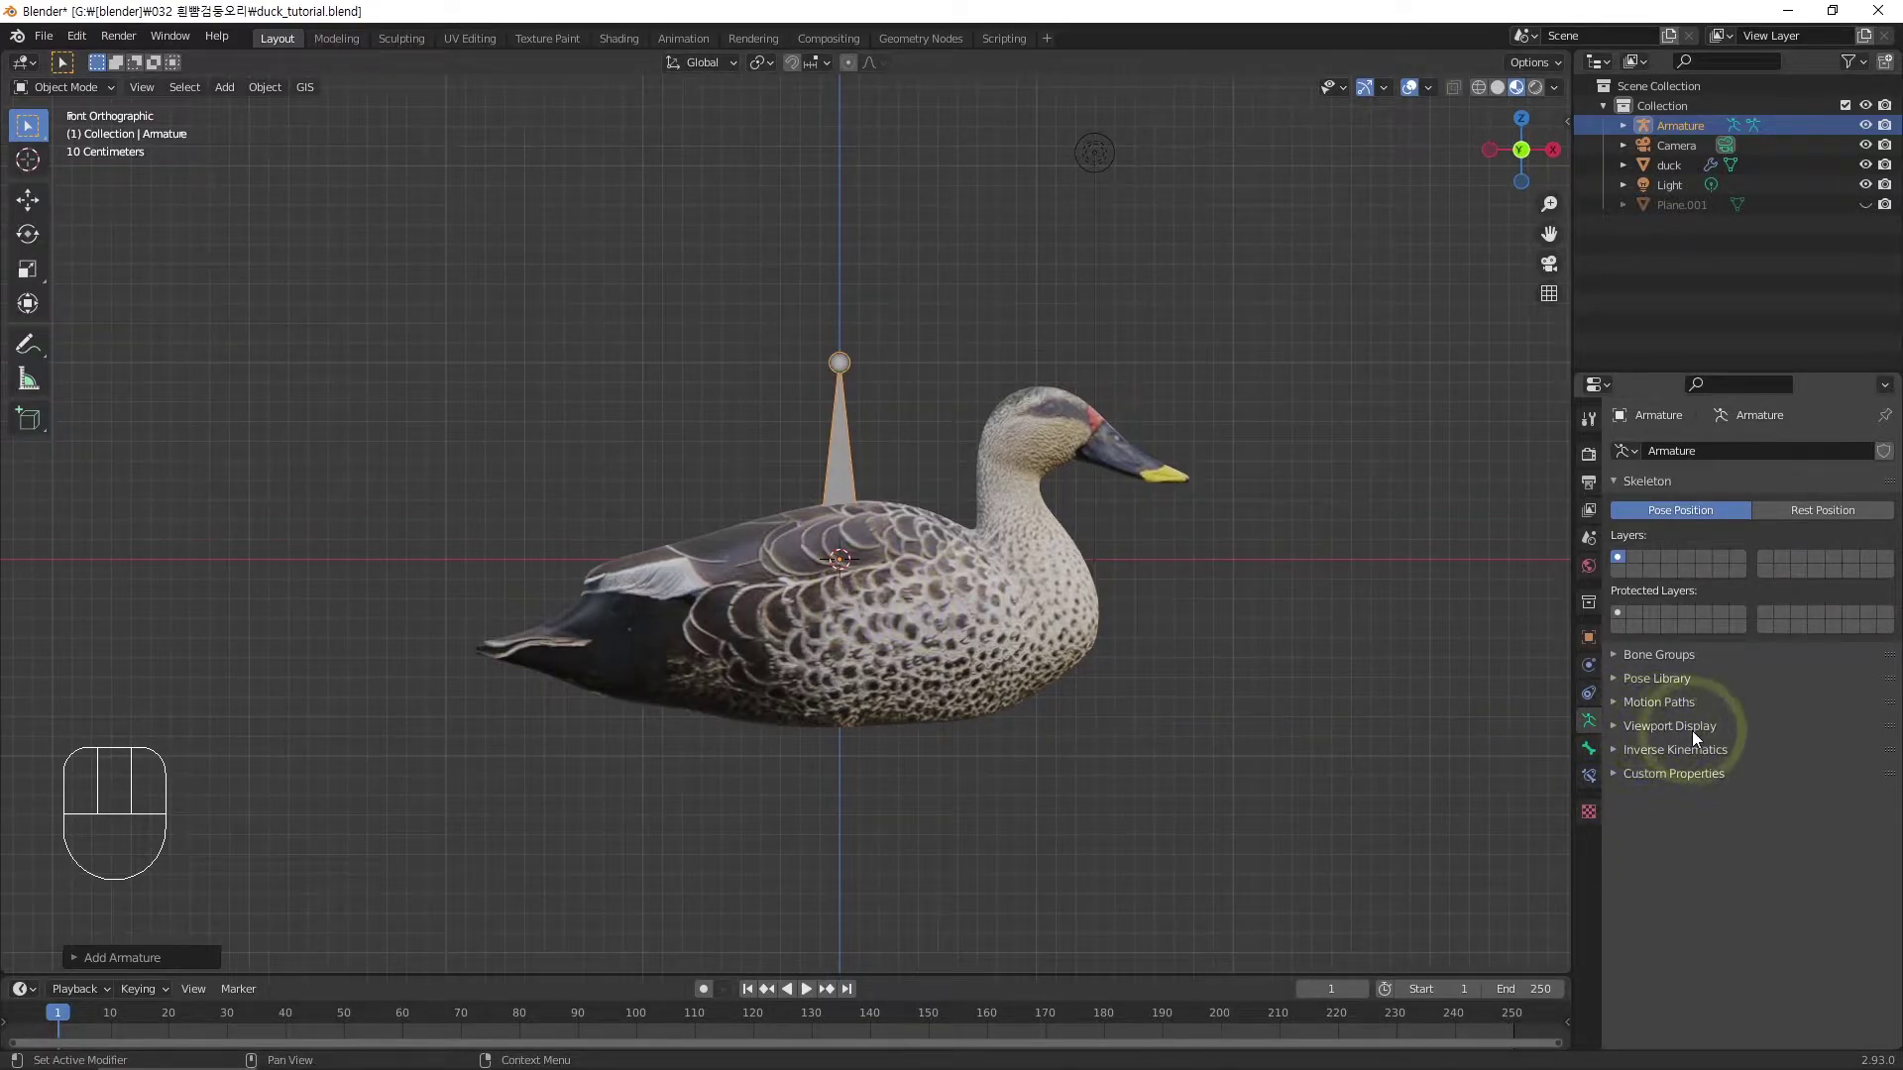
pyautogui.click(1692, 732)
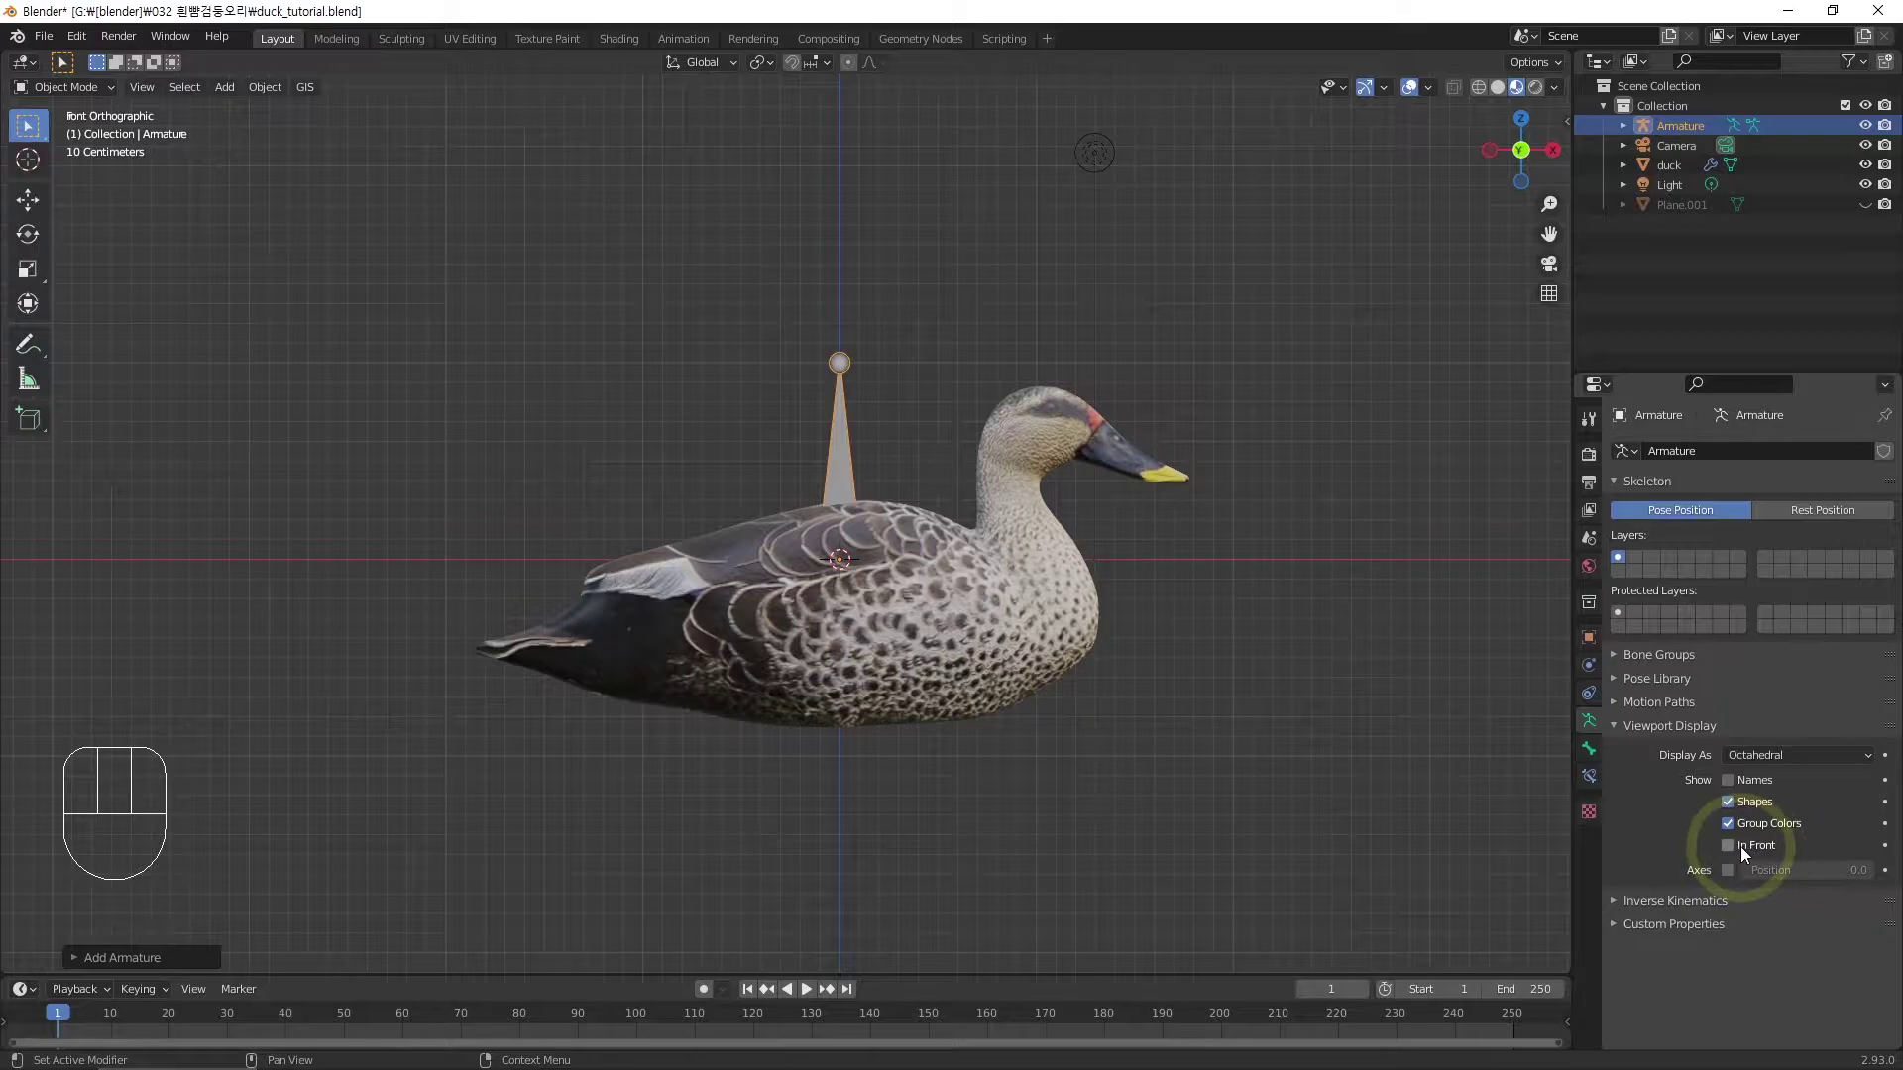
pyautogui.click(1746, 851)
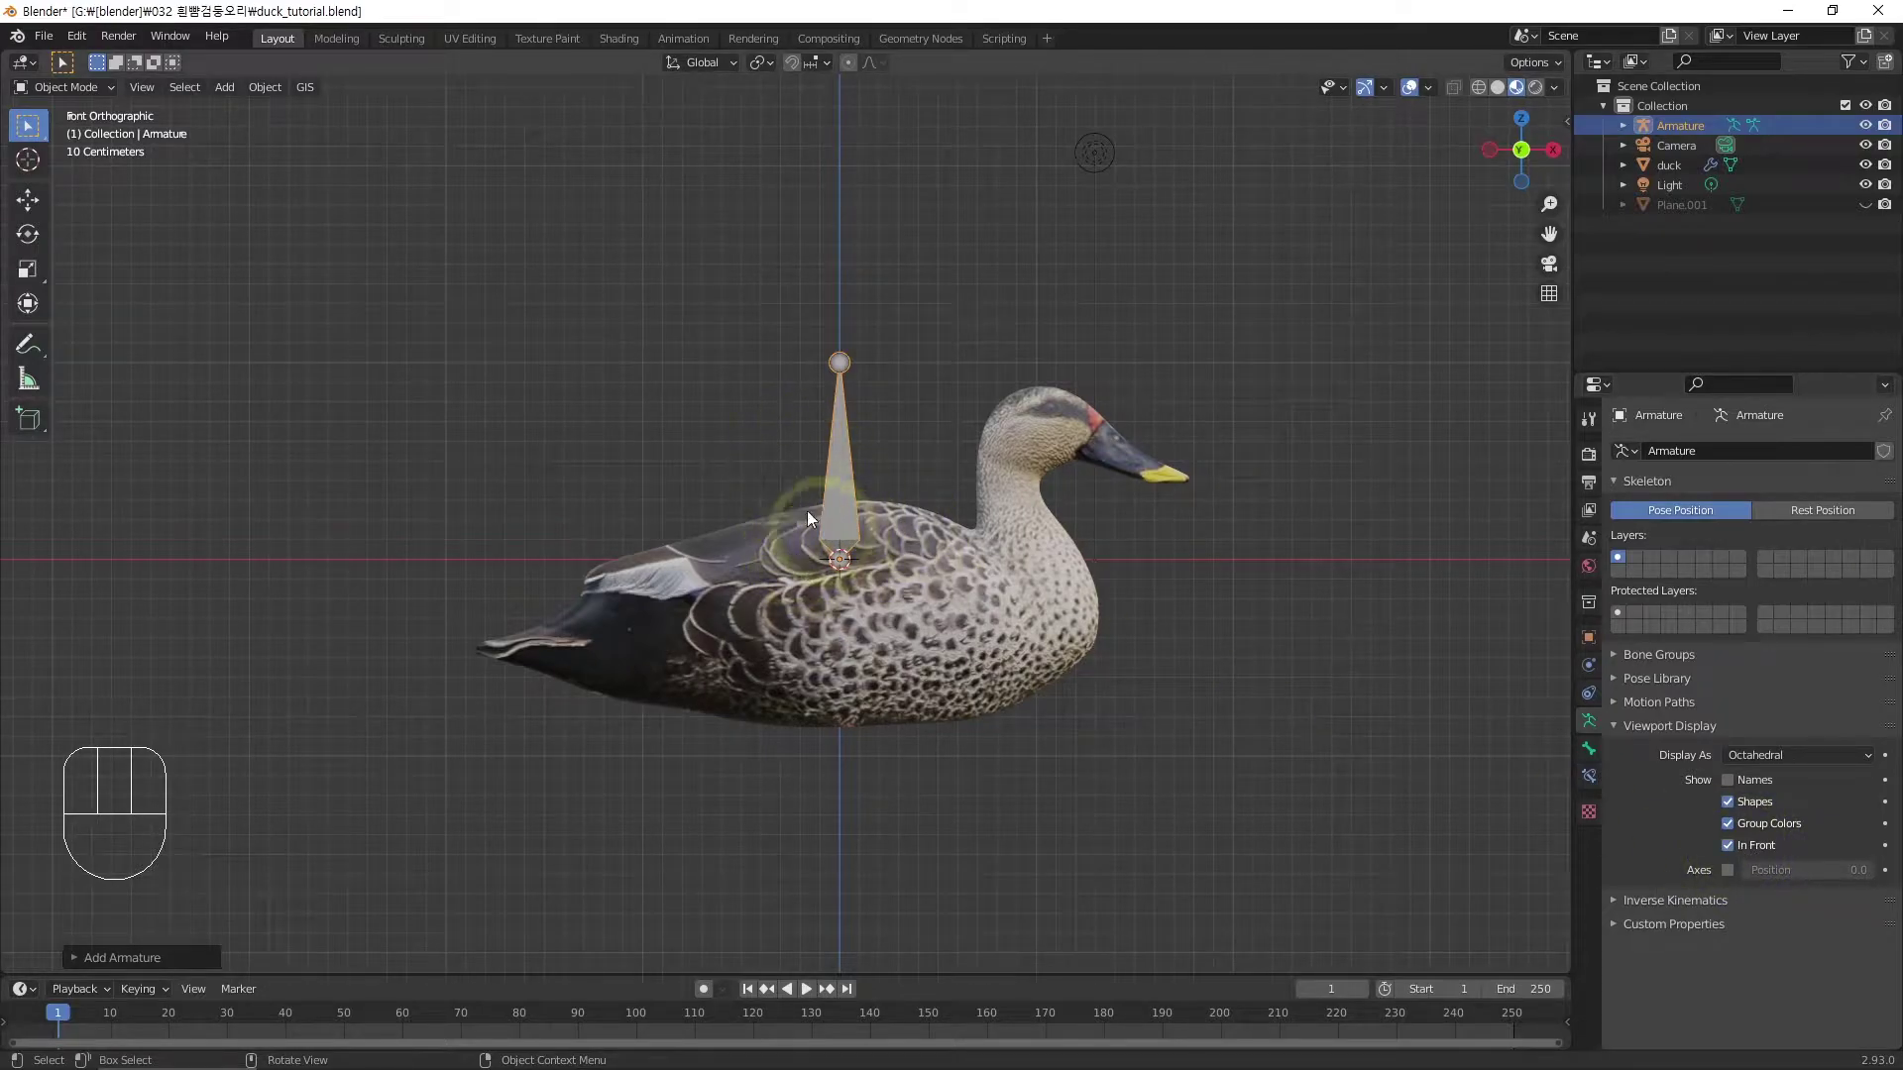
# Return to front view and frame the armature bone inside the duck's body
pyautogui.moveTo(878, 590); pyautogui.dragTo(935, 517)
pyautogui.press('KP_1')
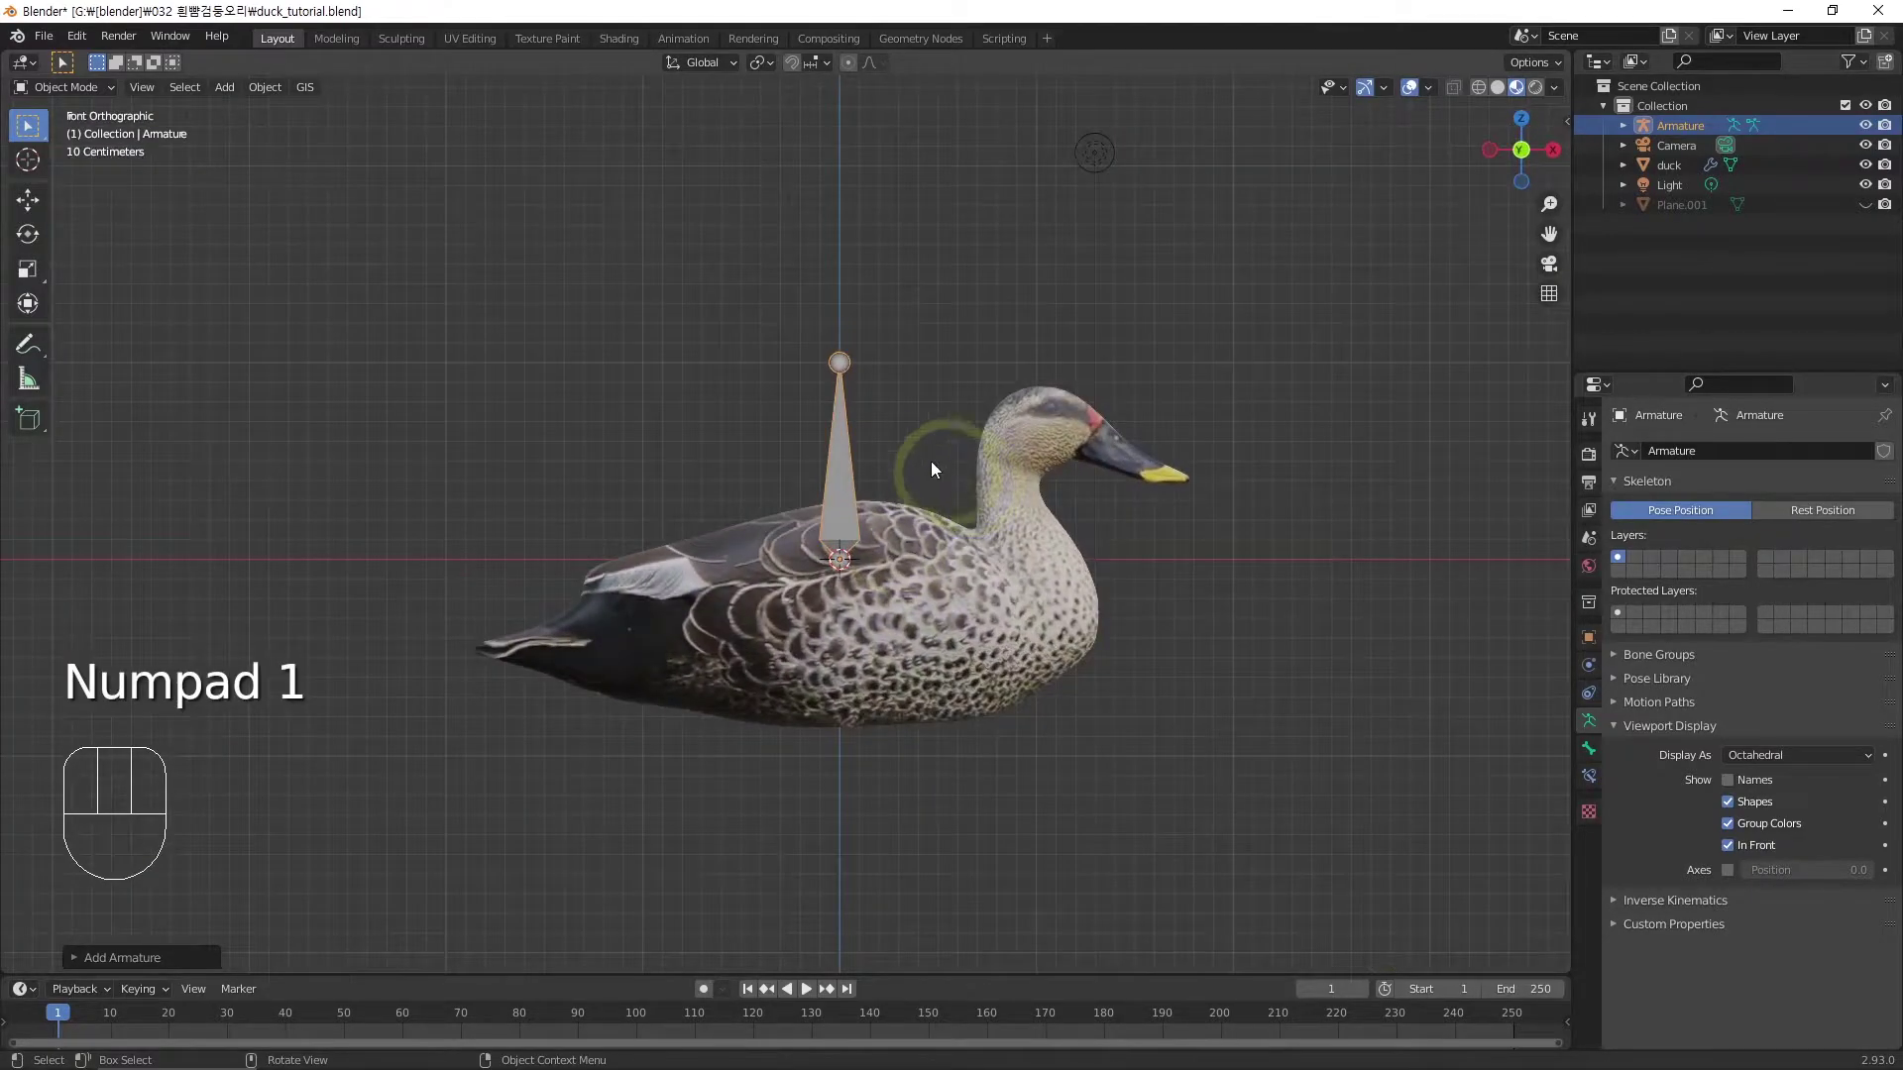
pyautogui.click(849, 406)
pyautogui.moveTo(789, 340); pyautogui.dragTo(895, 415)
pyautogui.click(843, 366)
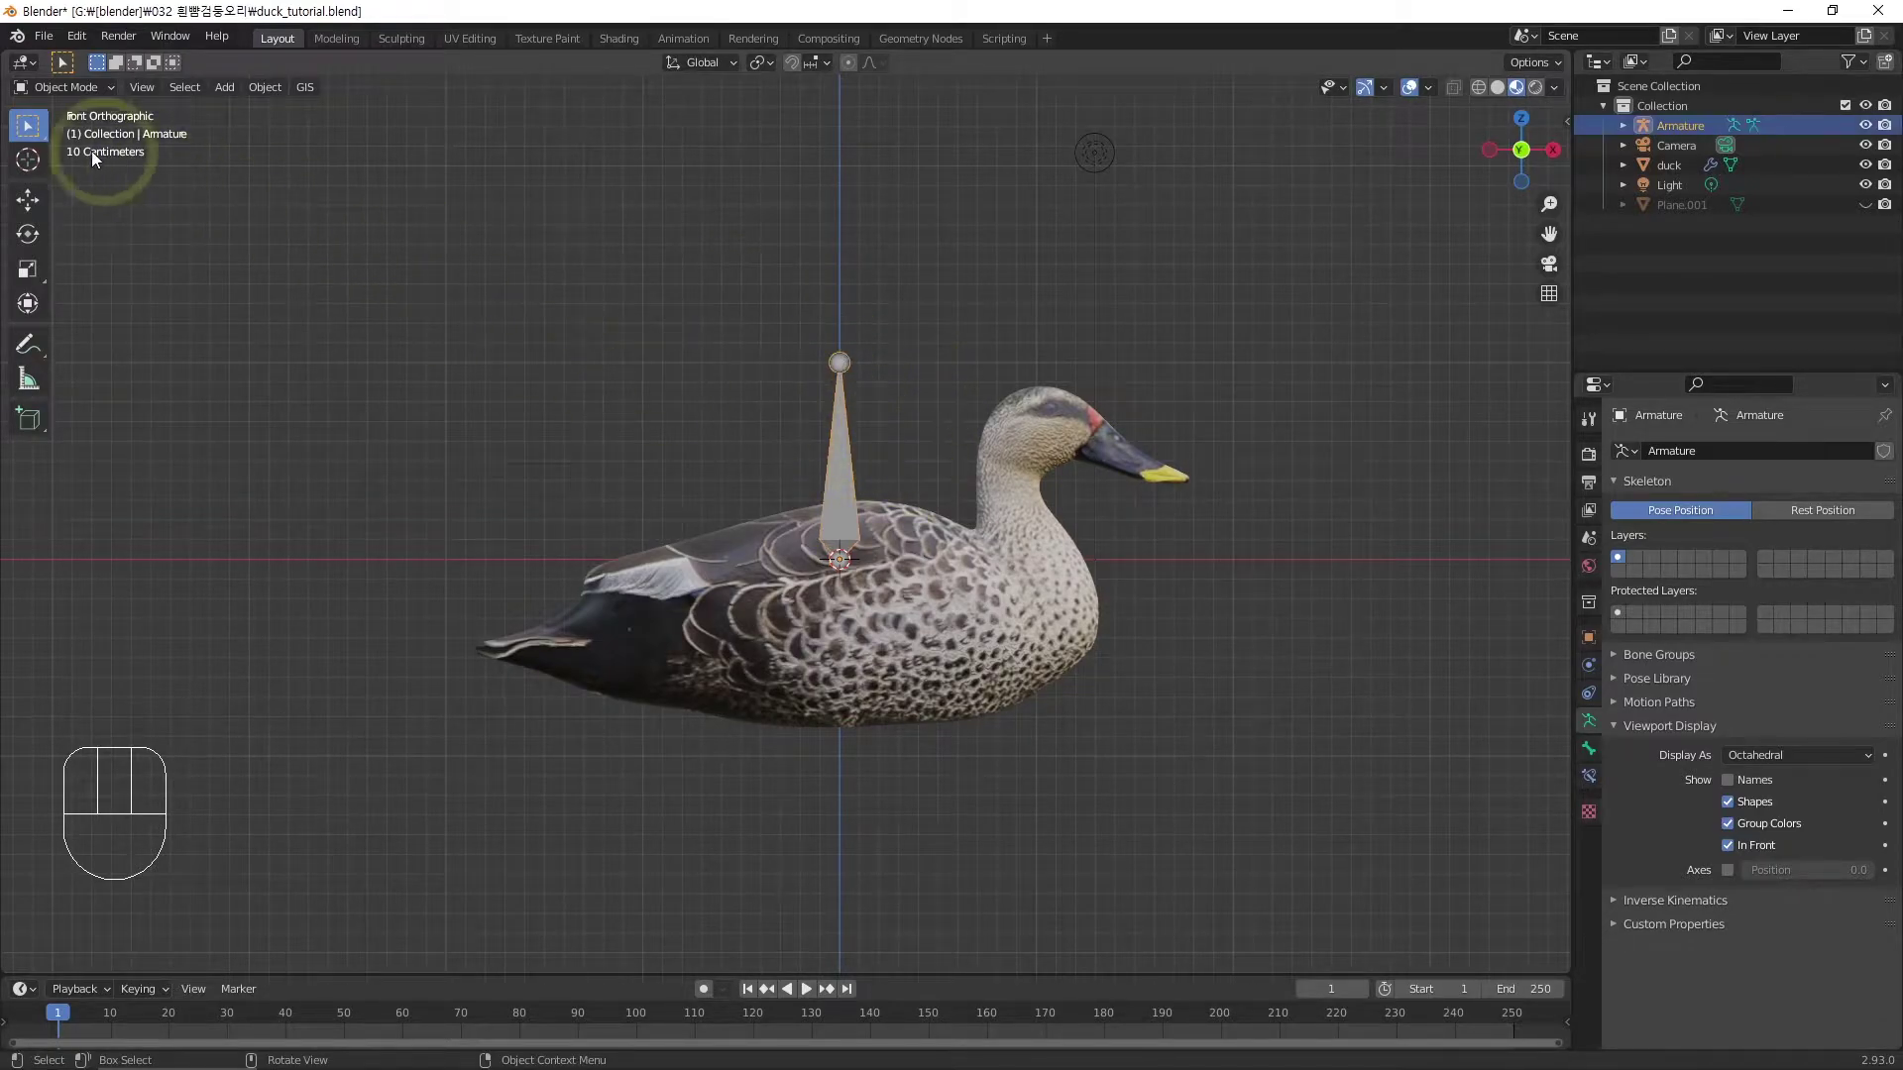
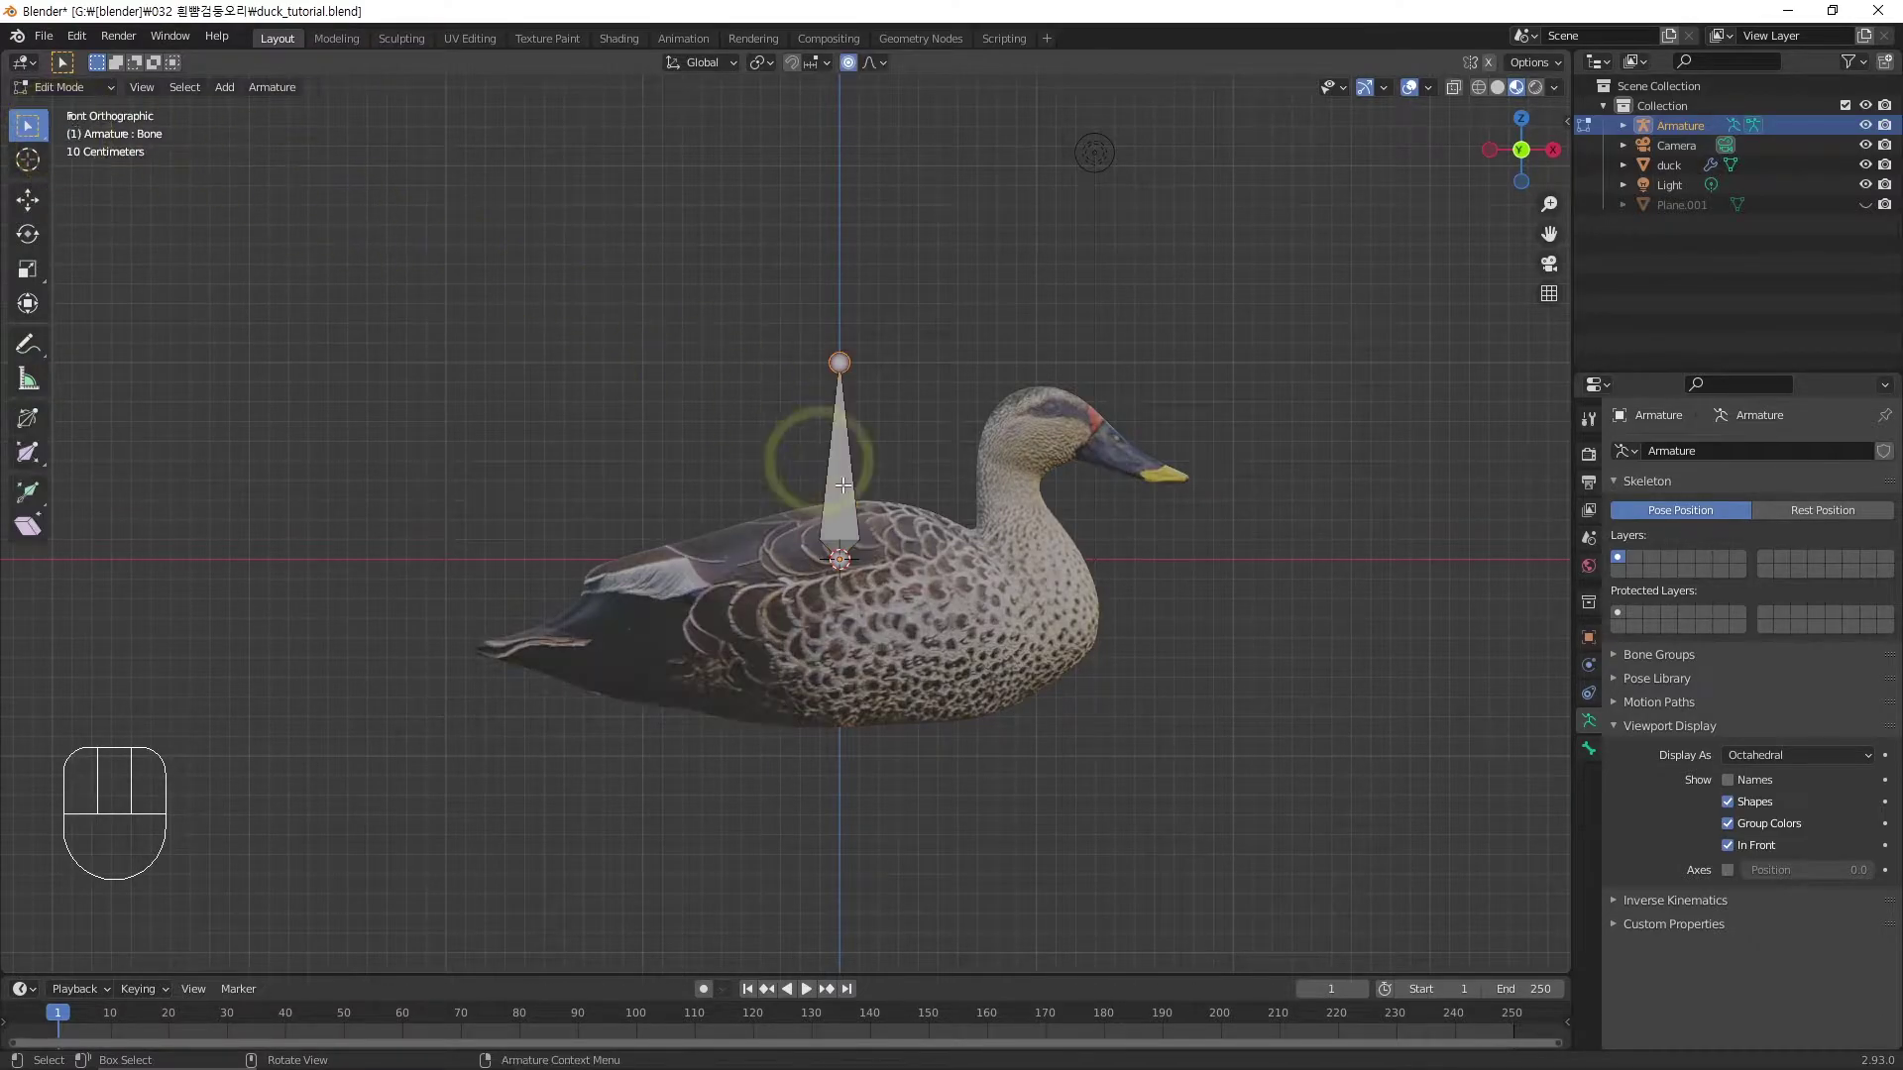
# In Edit Mode, select the base point of the armature bone inside the duck's body
pyautogui.click(848, 556)
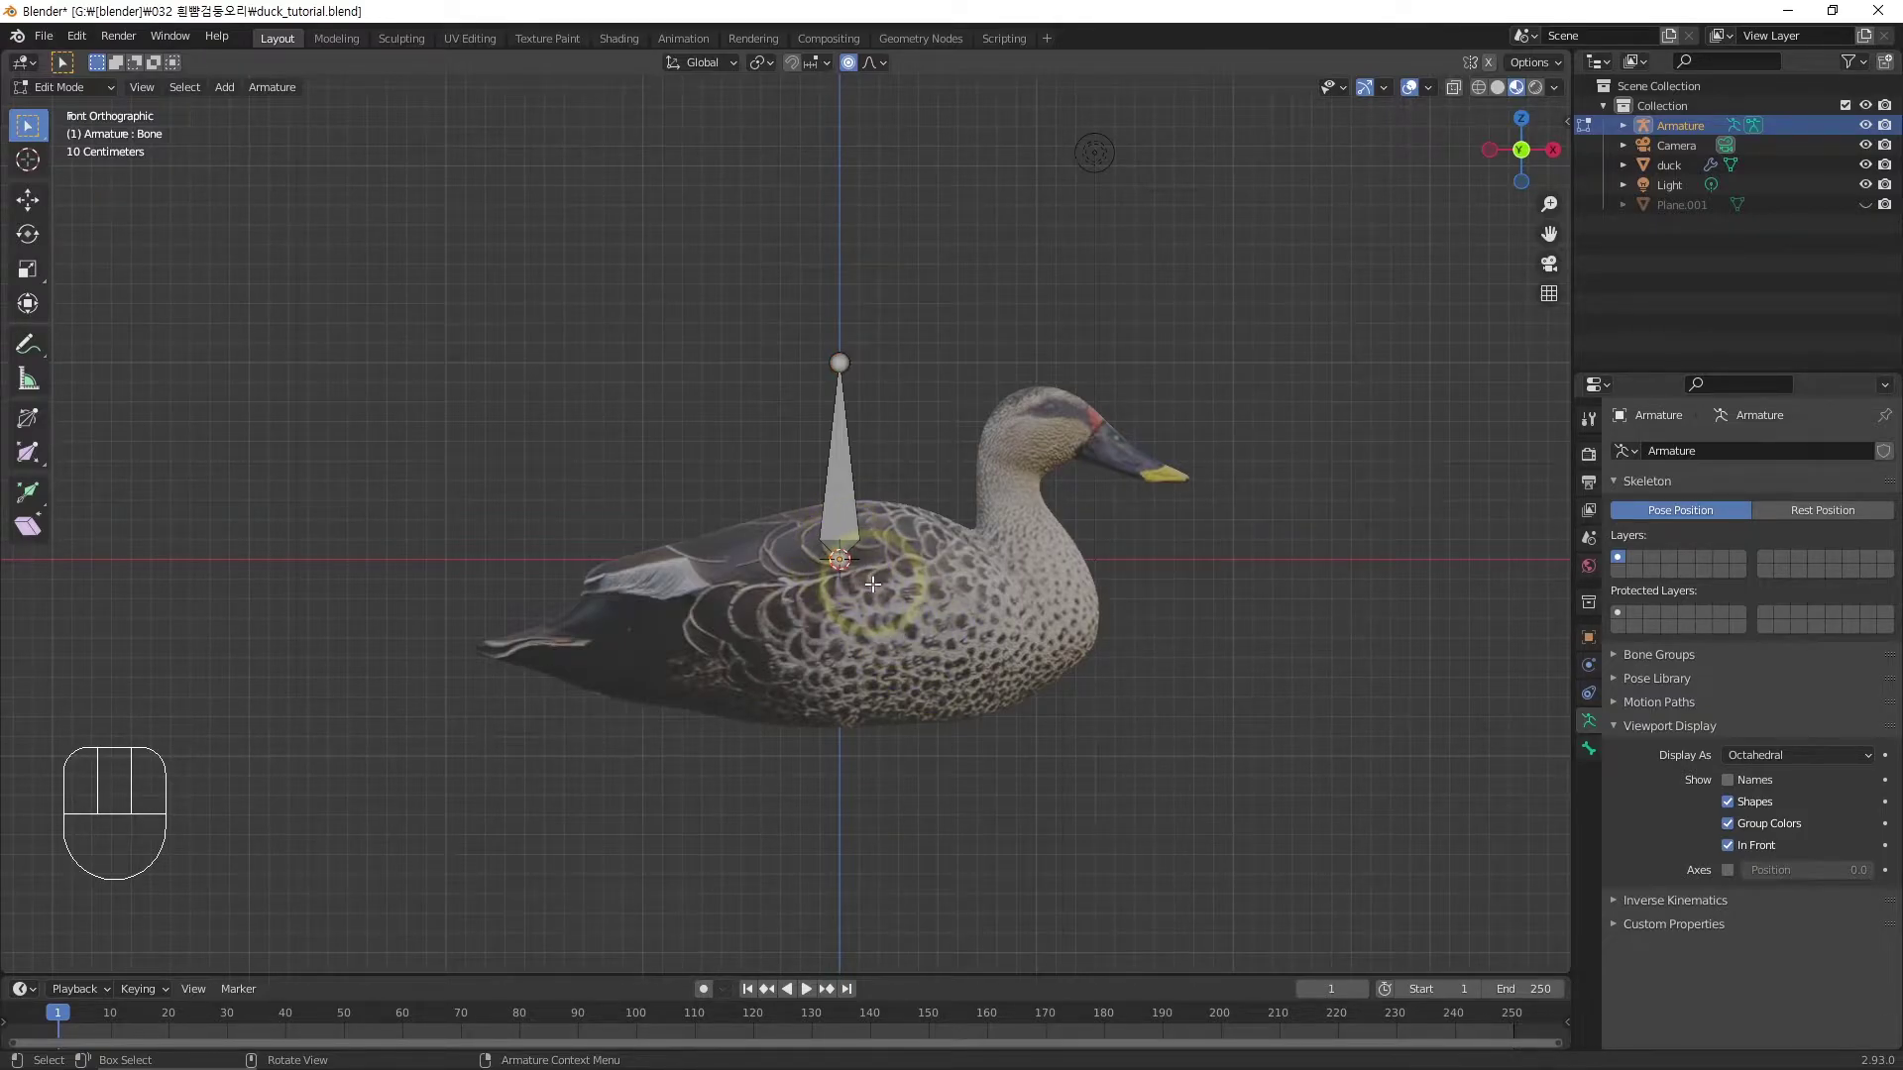
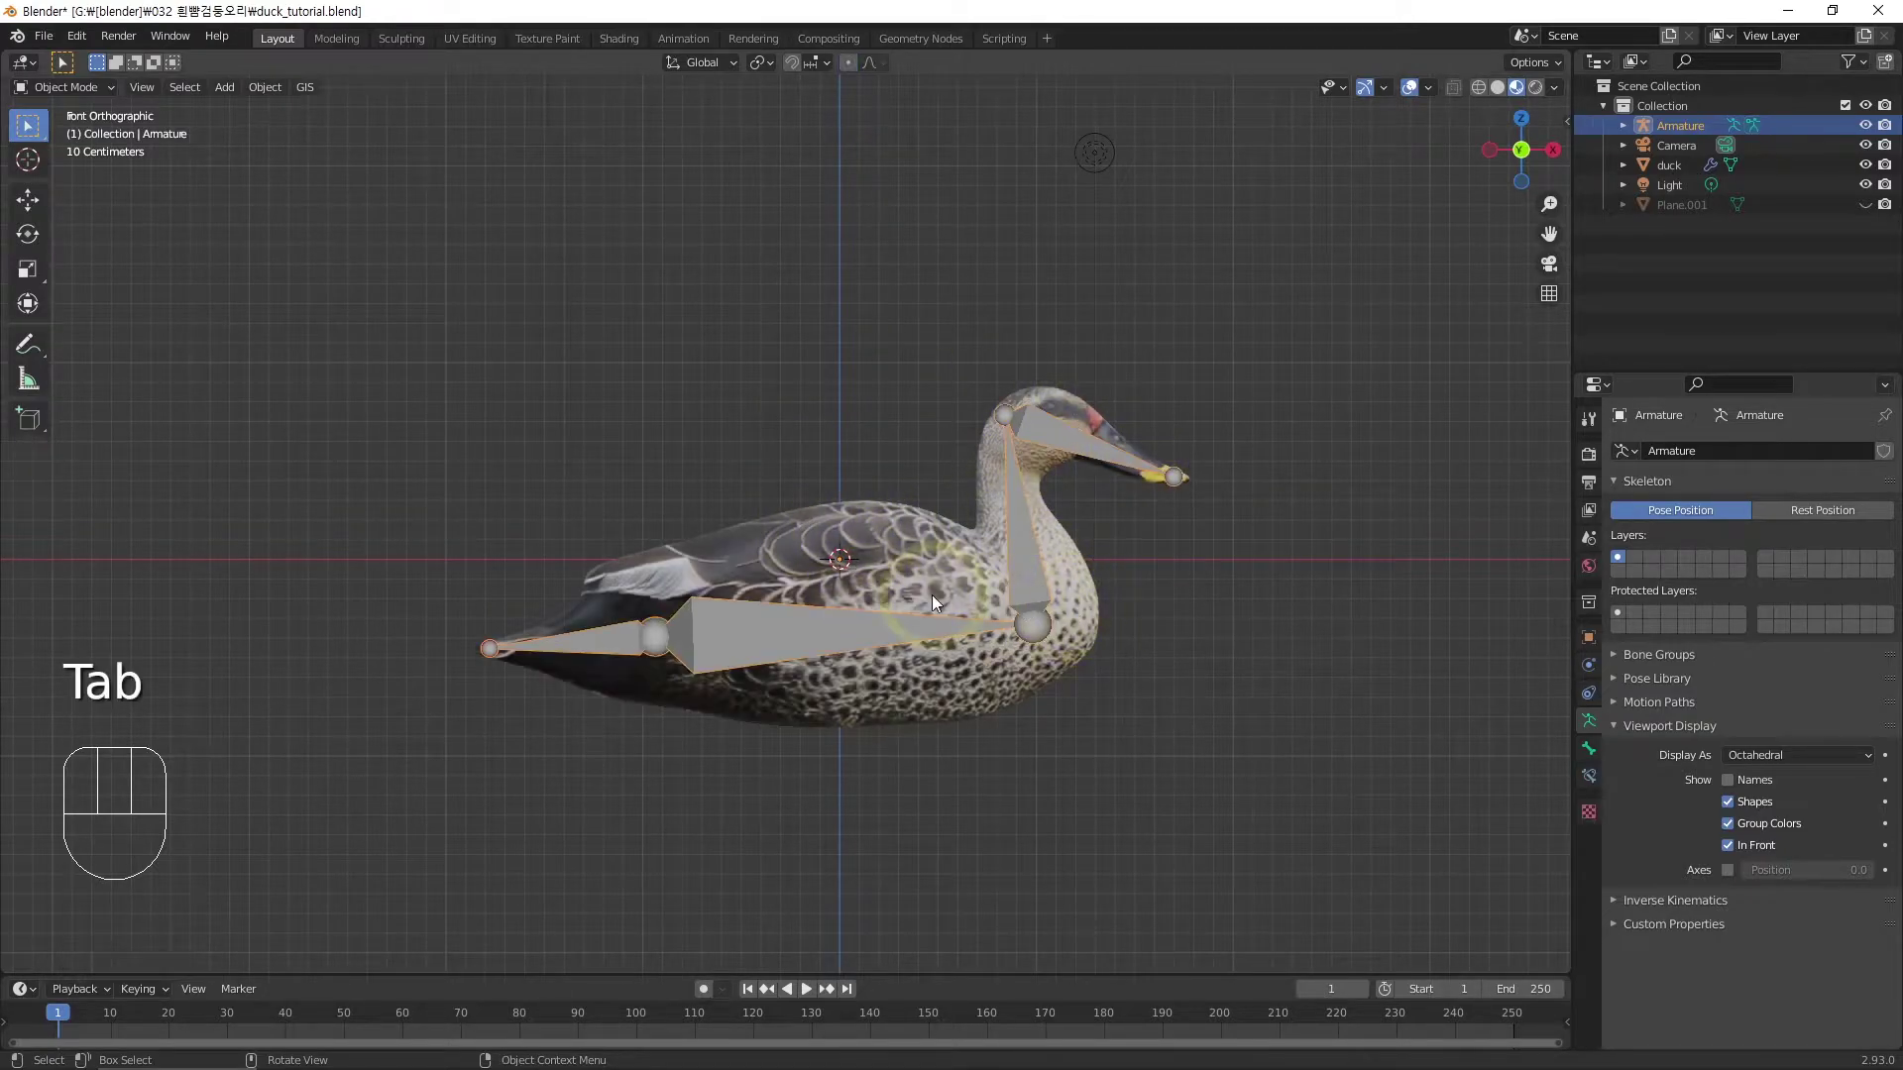
# Parent the duck to the armature With Automatic Weights, then leave only the armature selected
pyautogui.moveTo(939, 618); pyautogui.dragTo(936, 676)
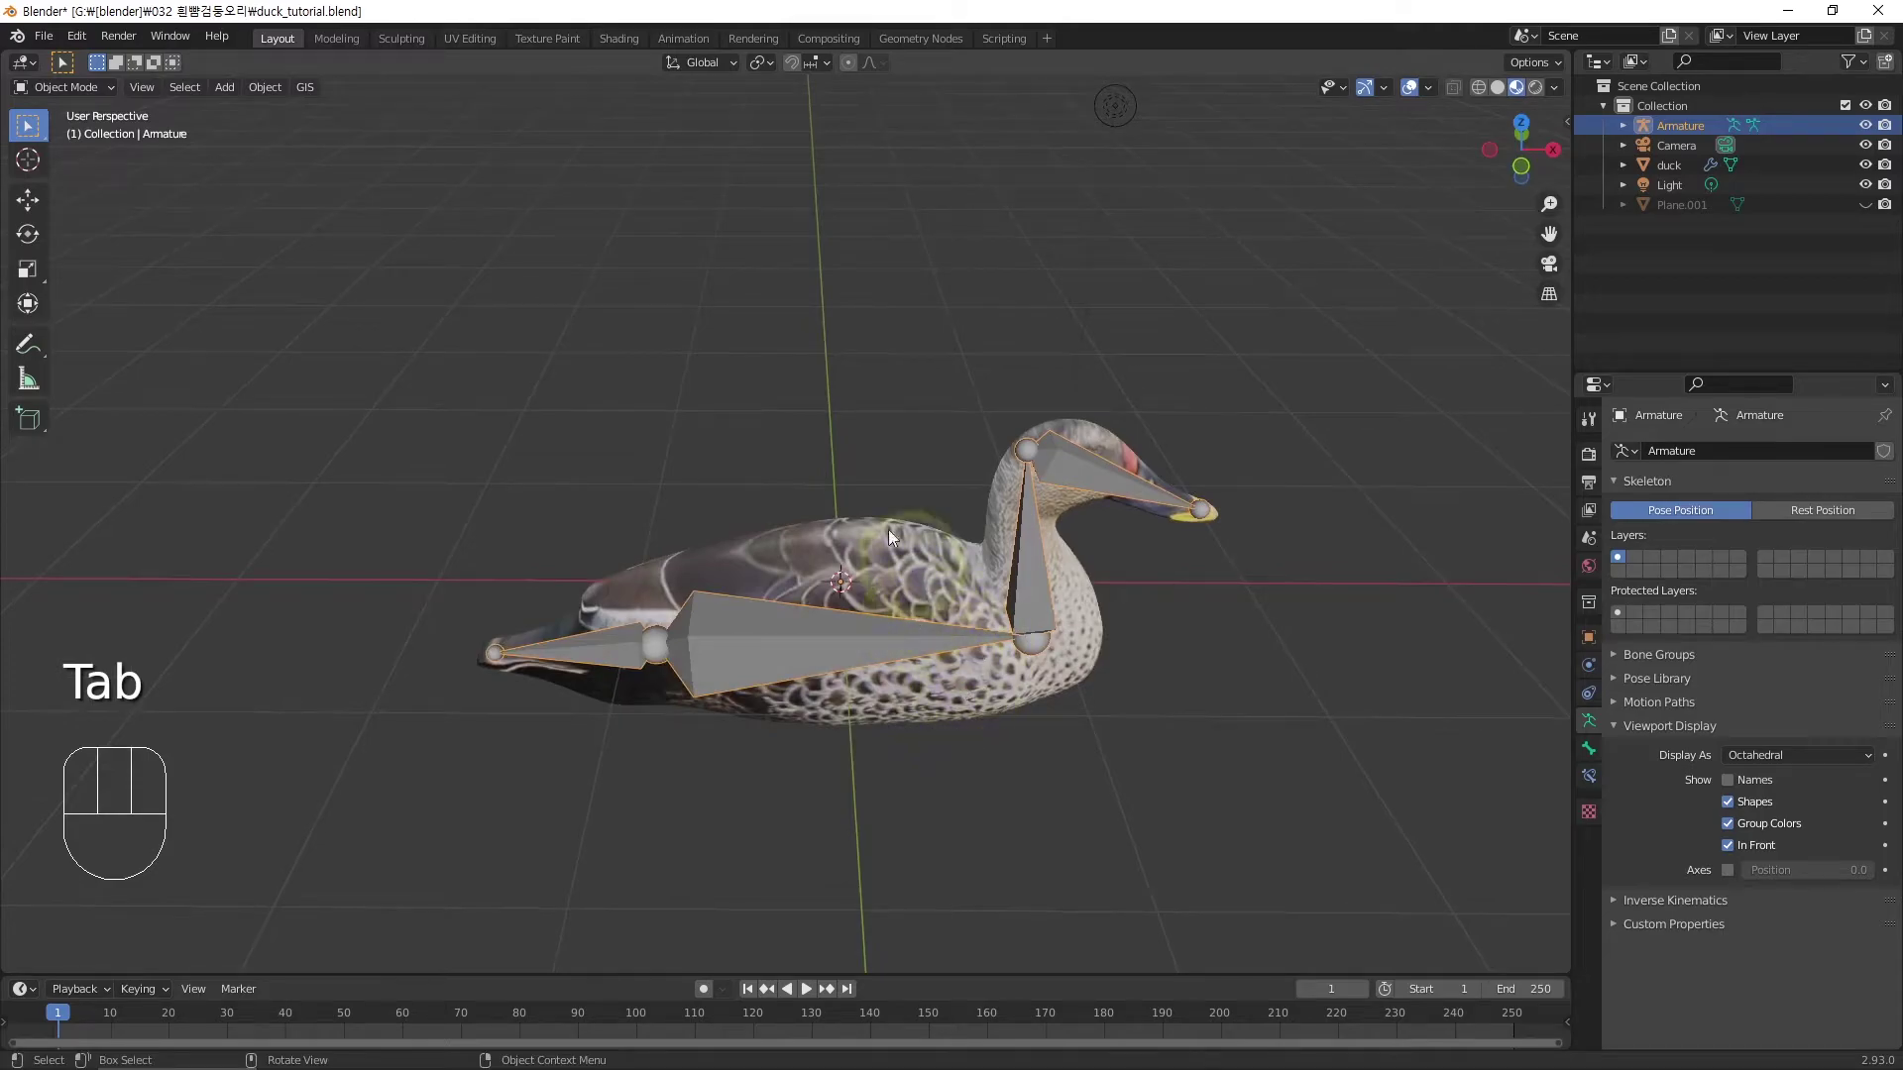
pyautogui.click(840, 367)
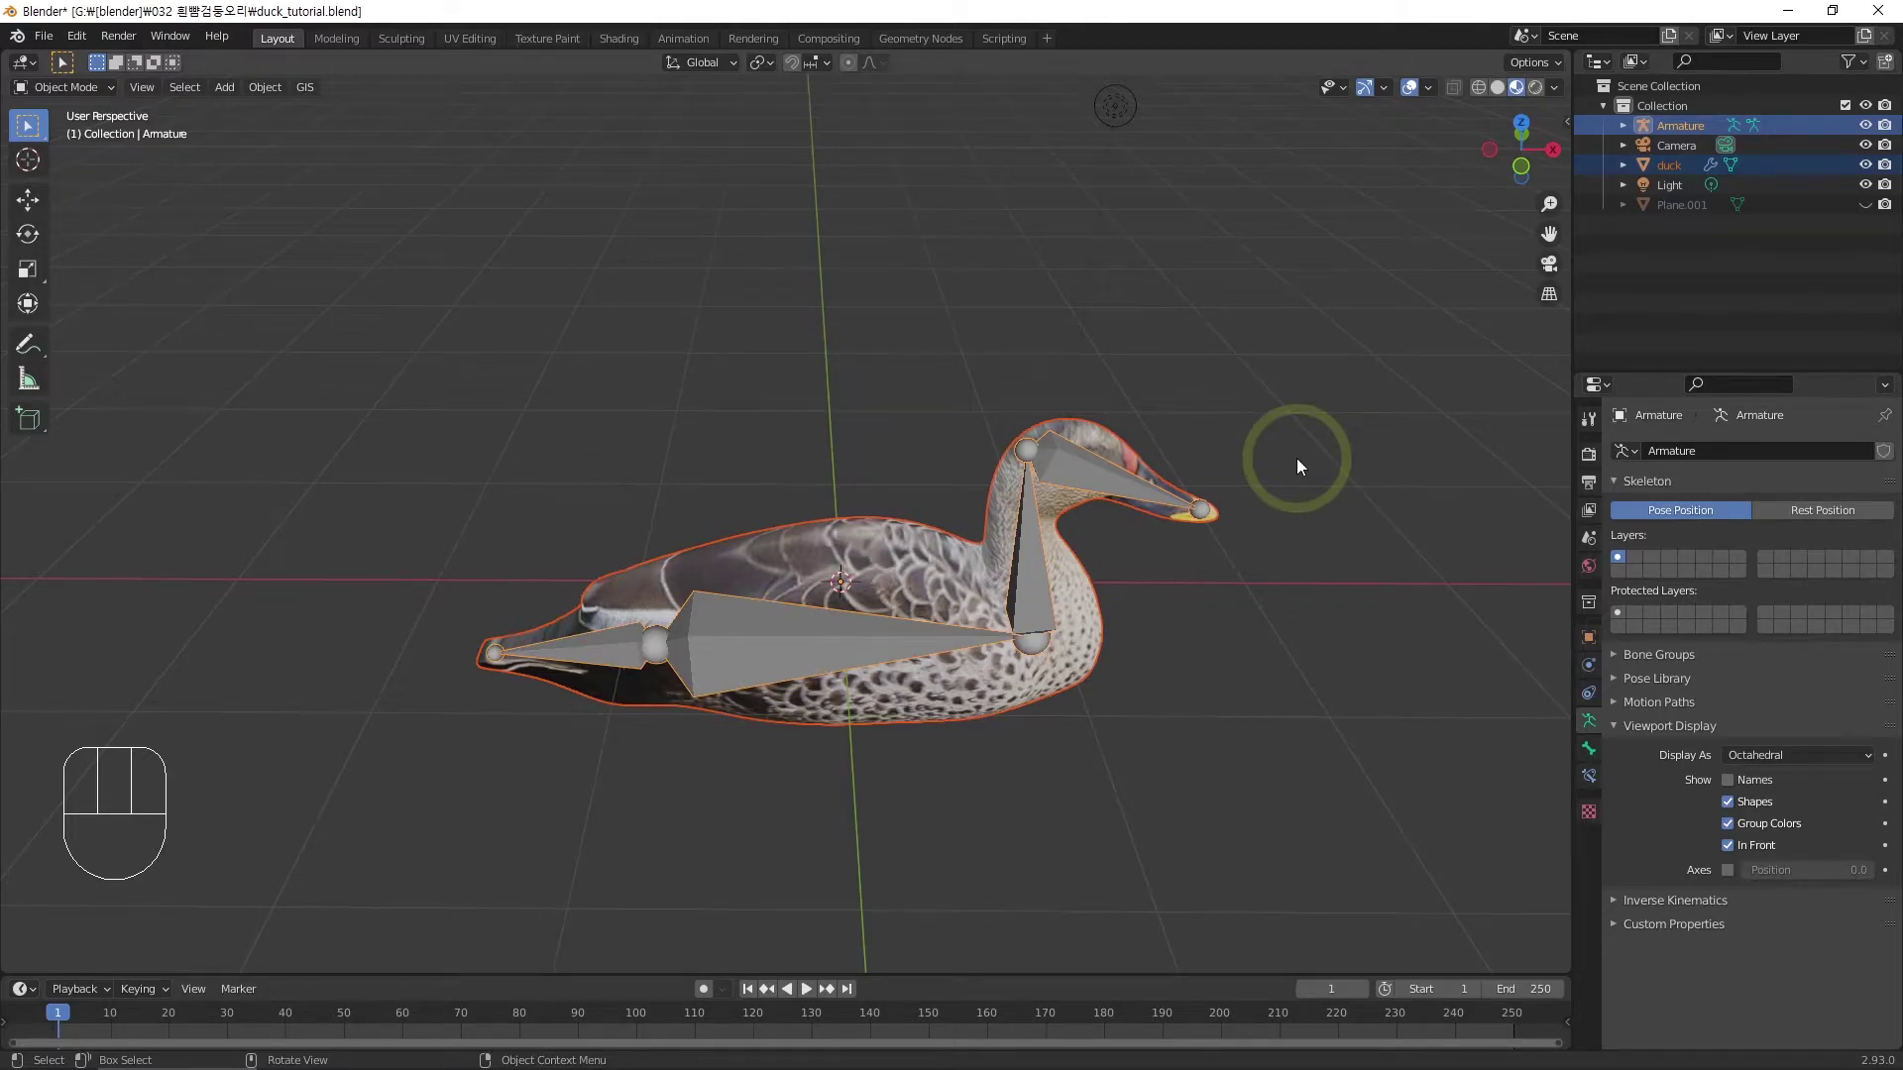
pyautogui.press('ctrl+p')
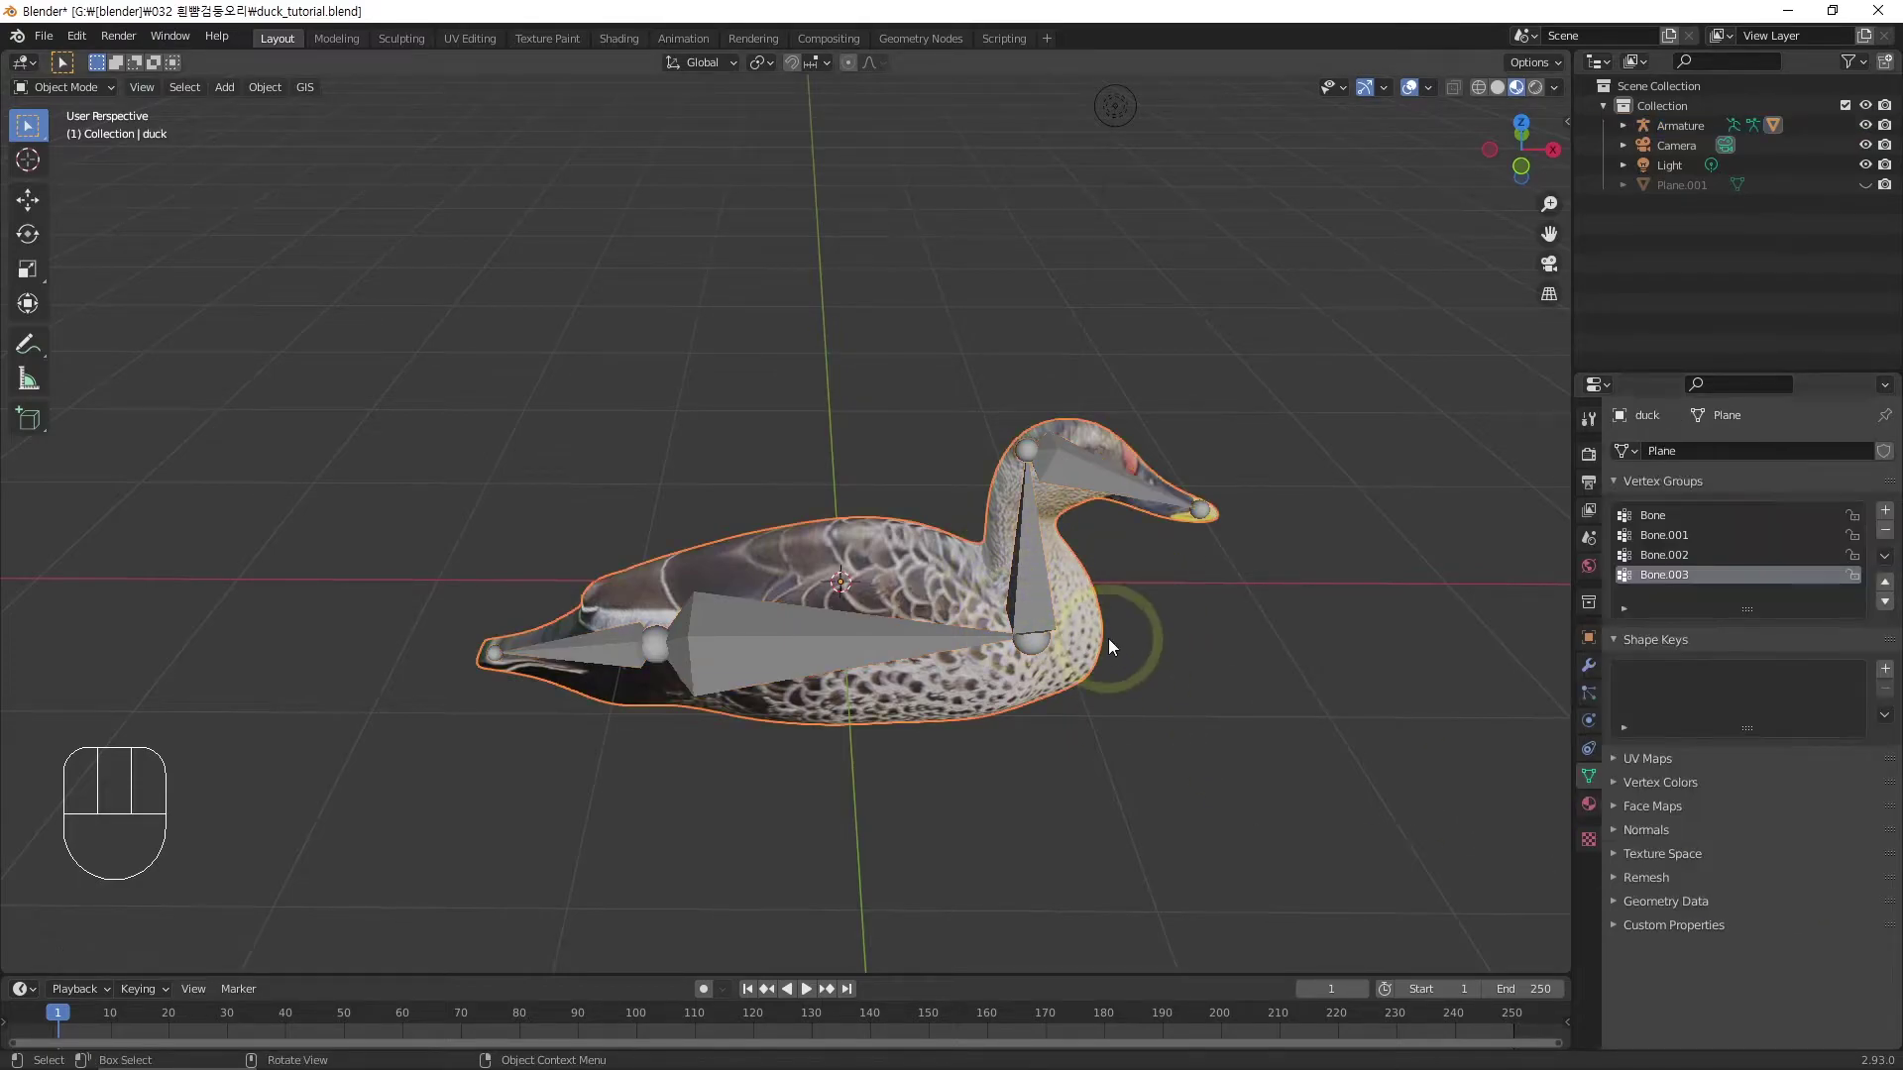
pyautogui.click(1041, 617)
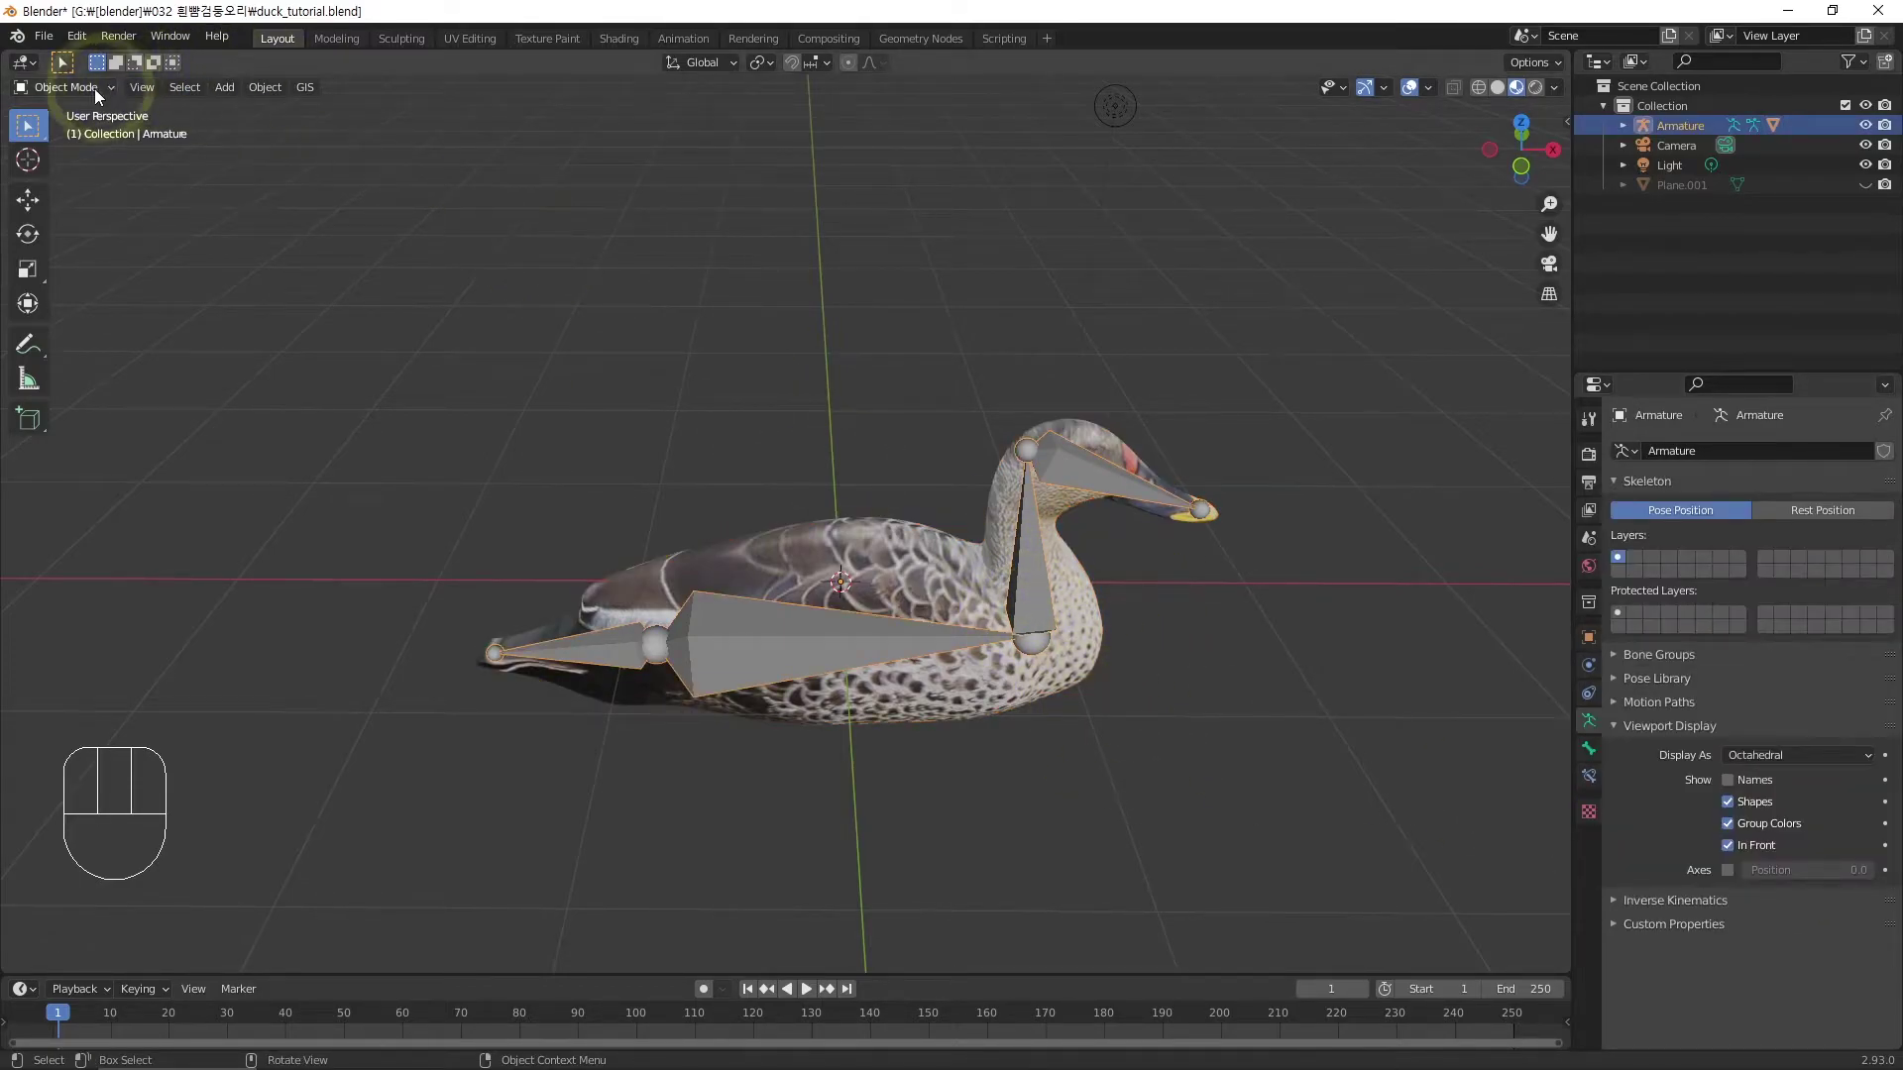
# Switch the armature to Pose Mode and test-rotate a bone to see the duck mesh deform
pyautogui.moveTo(74, 94); pyautogui.dragTo(94, 168)
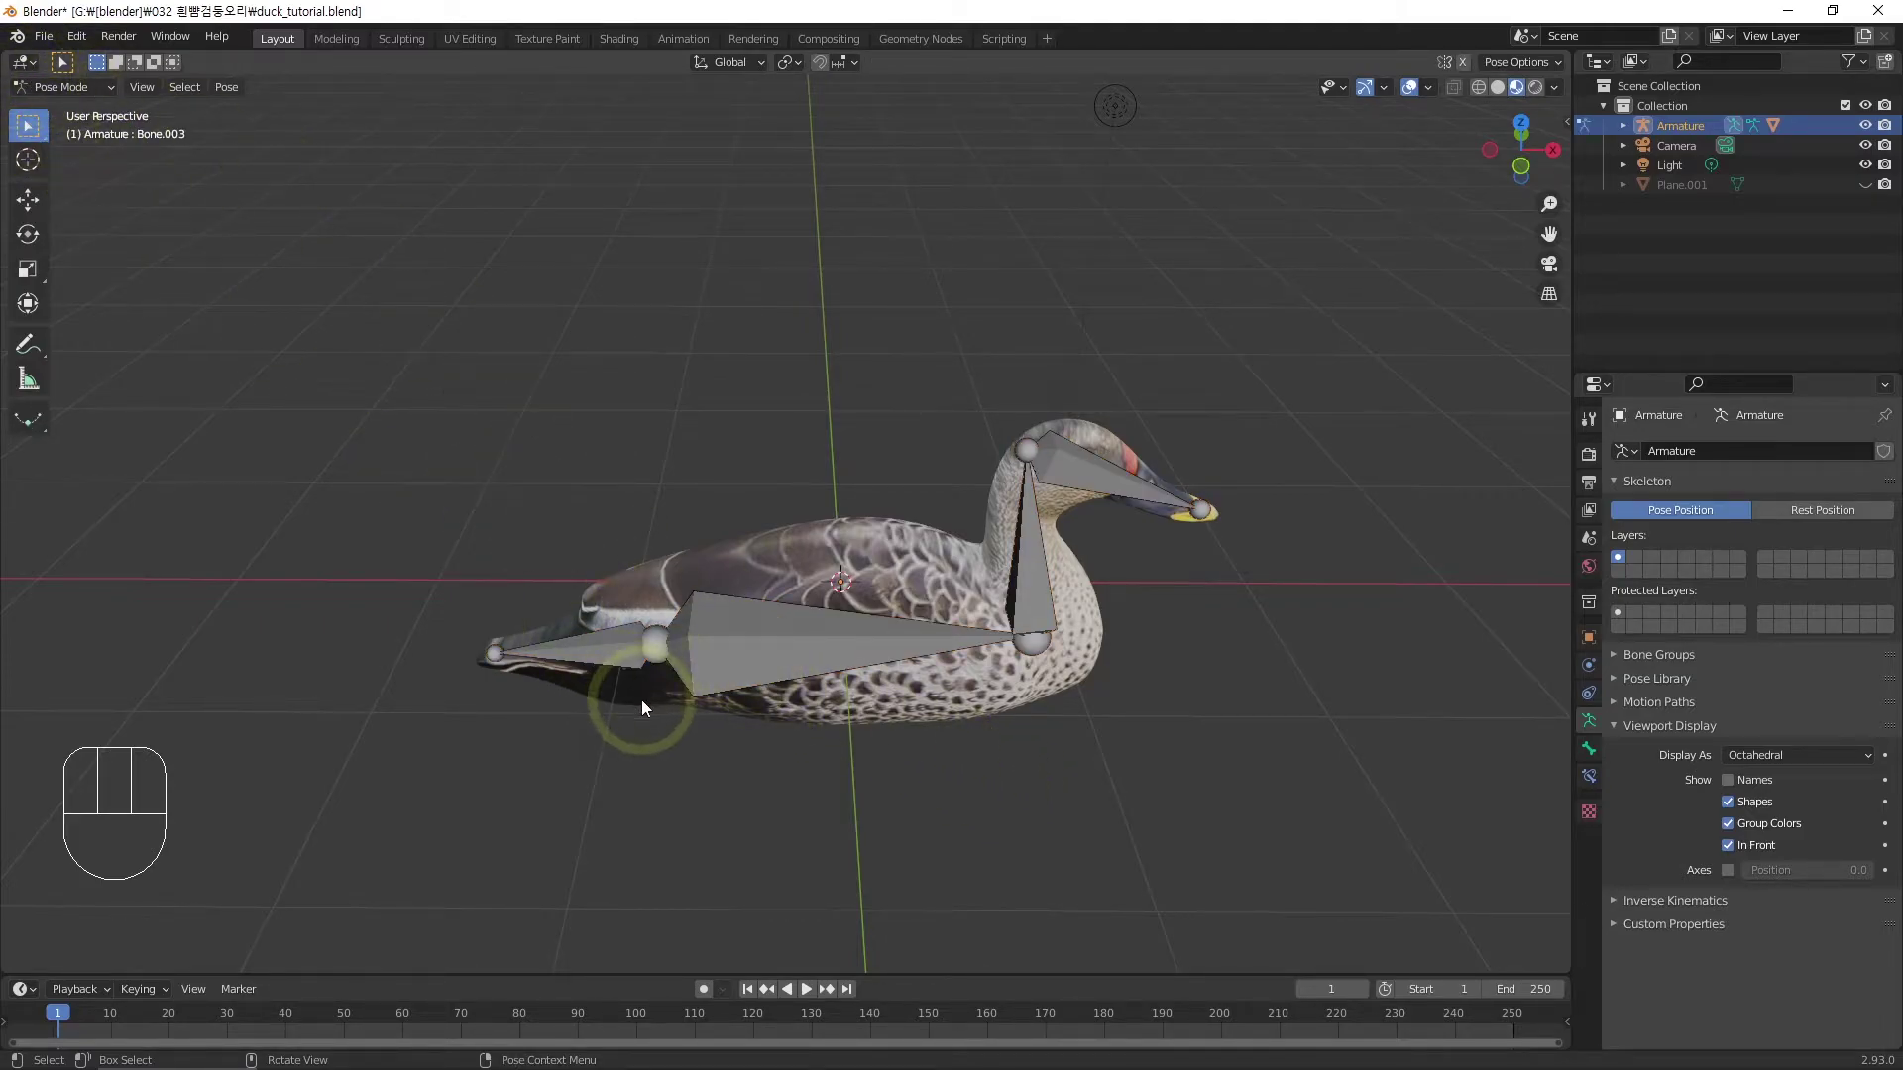
pyautogui.click(576, 655)
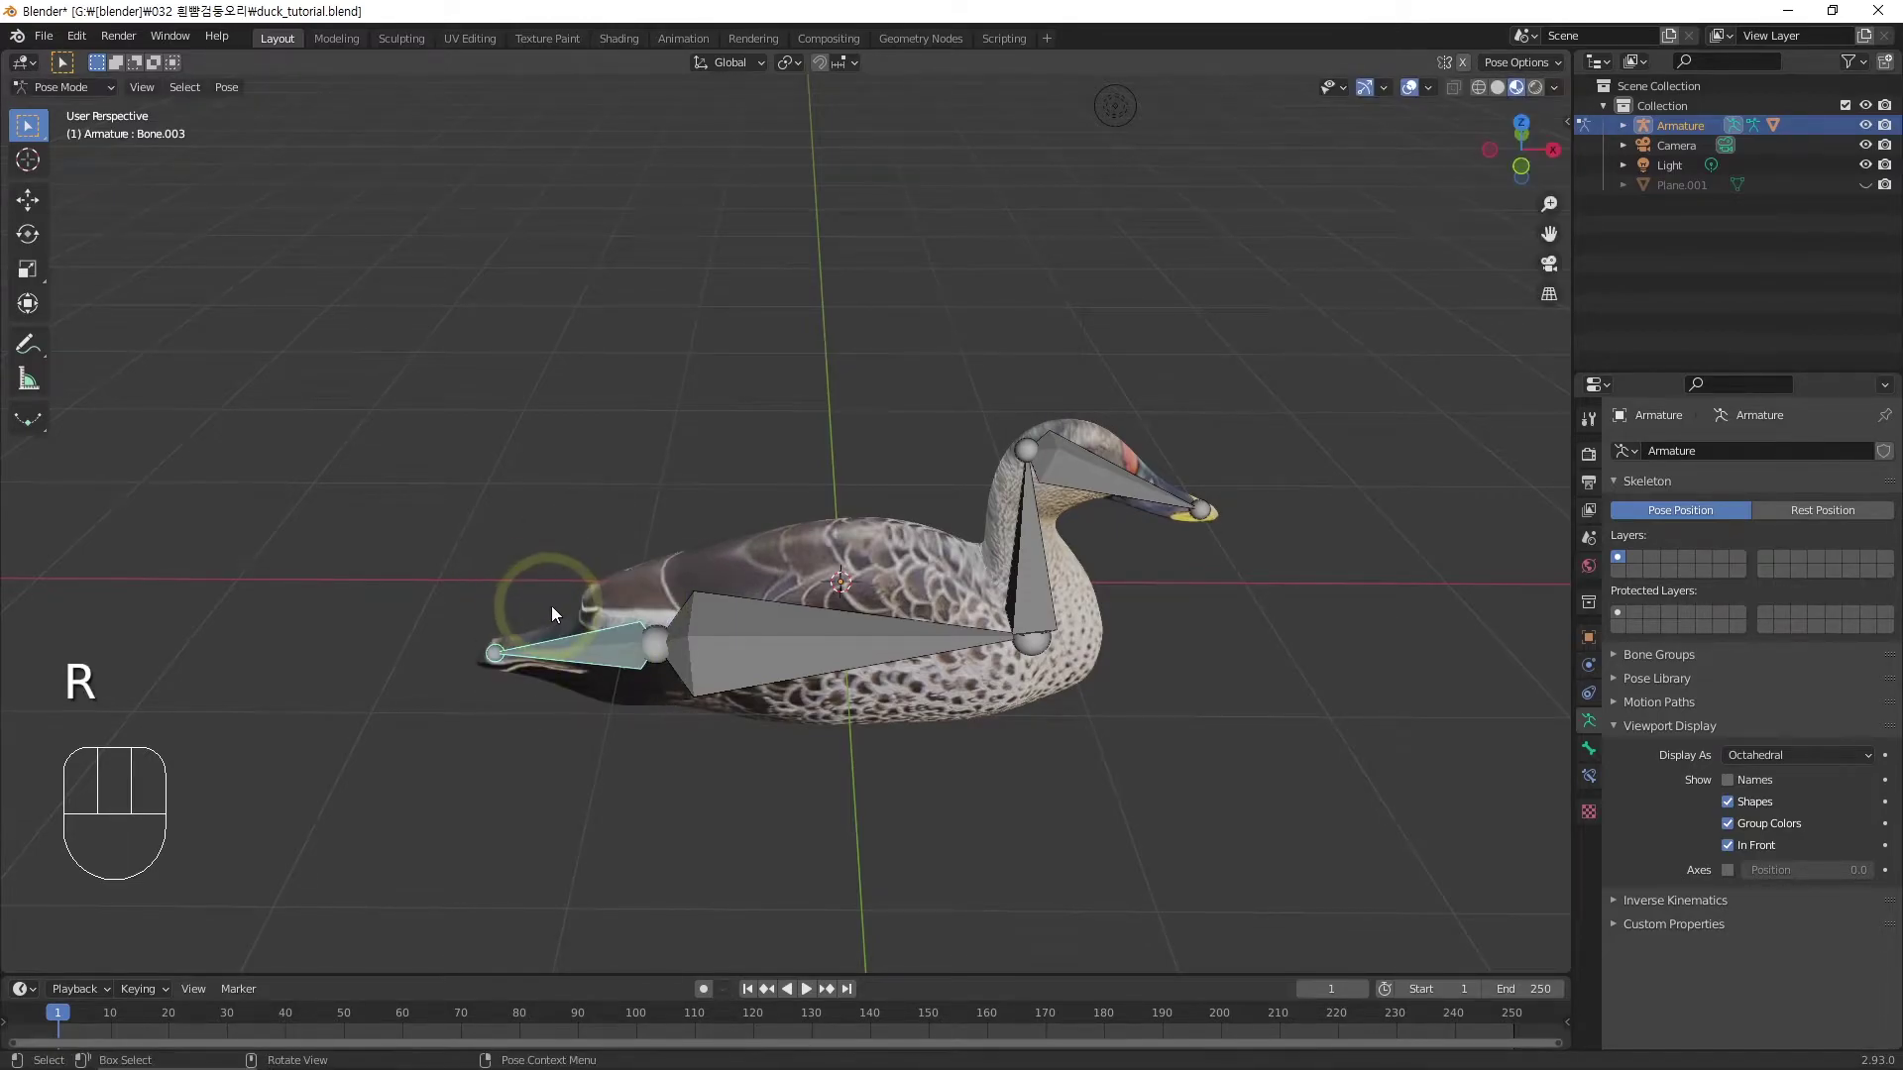
pyautogui.moveTo(632, 682); pyautogui.dragTo(493, 698)
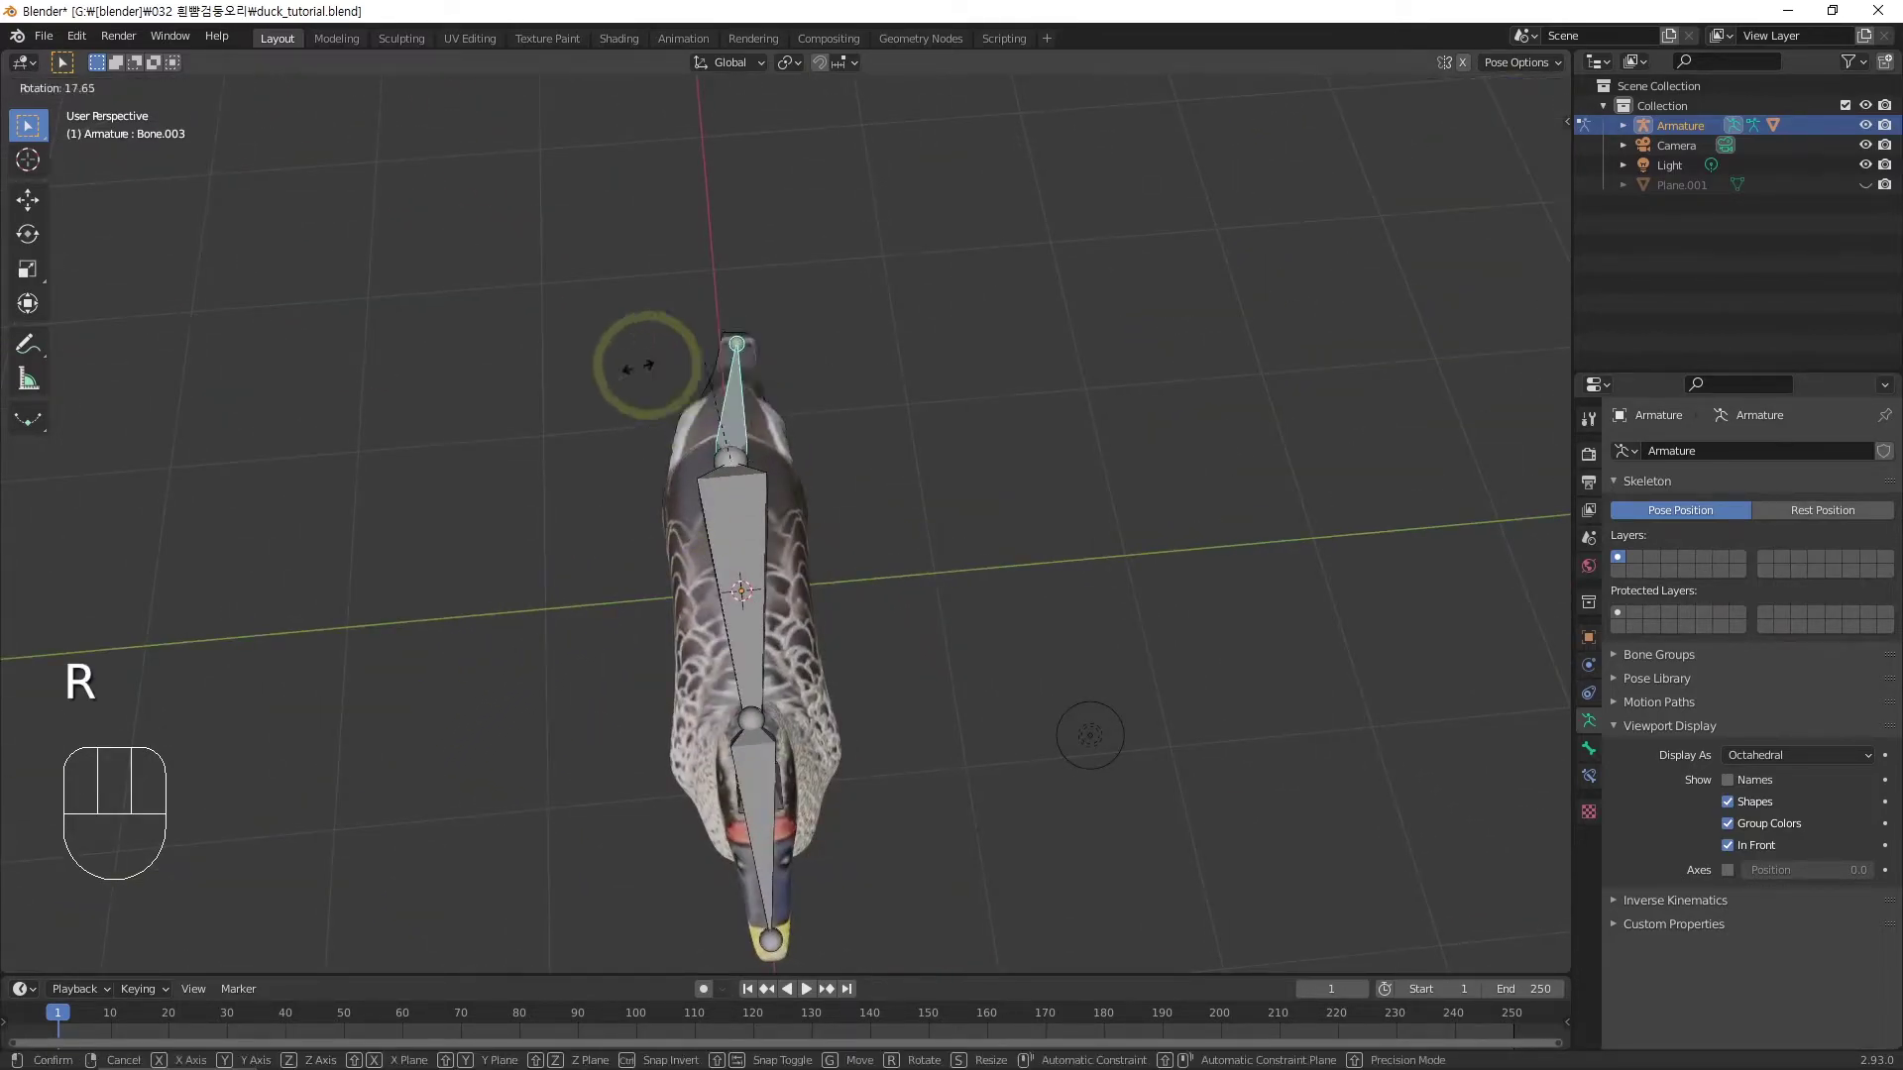
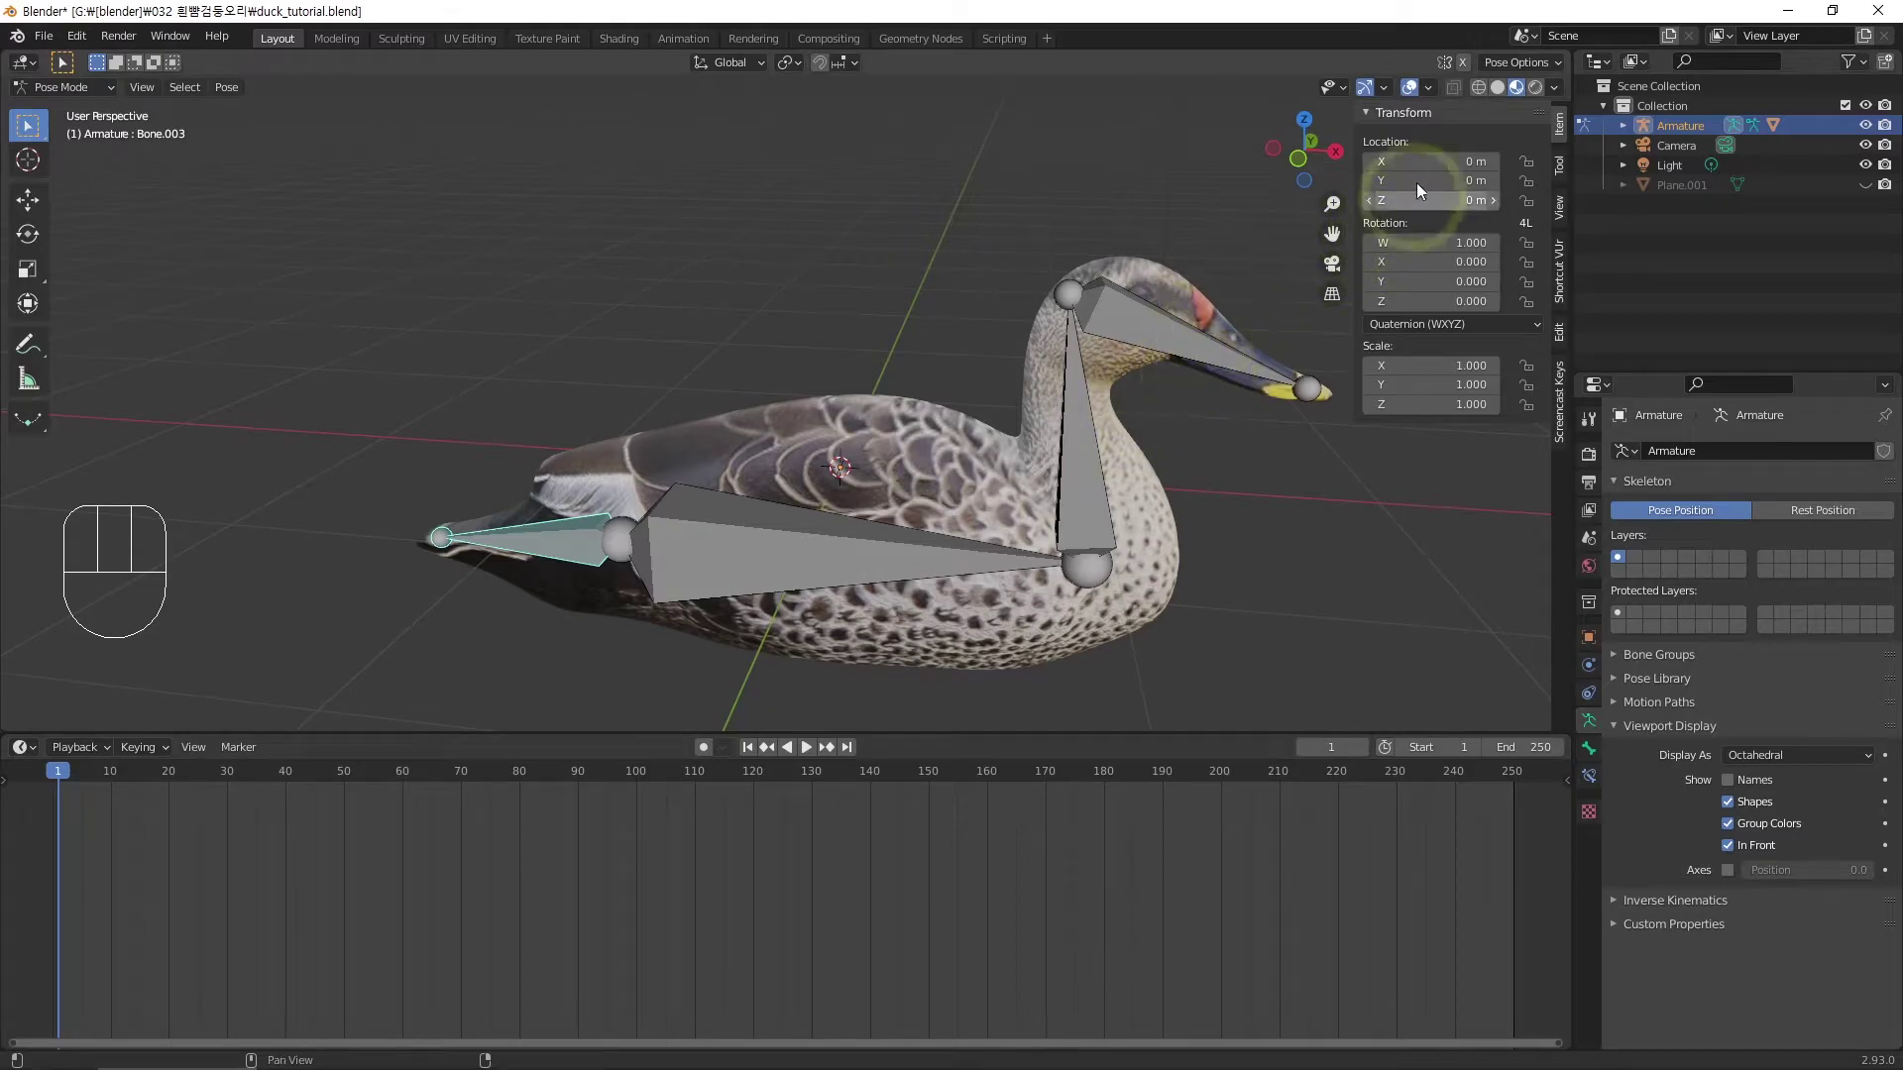
# Insert a rotation keyframe for the neck bone, rewind to frame 0 and play back to check it
pyautogui.press('i')
pyautogui.doubleClick(71, 779)
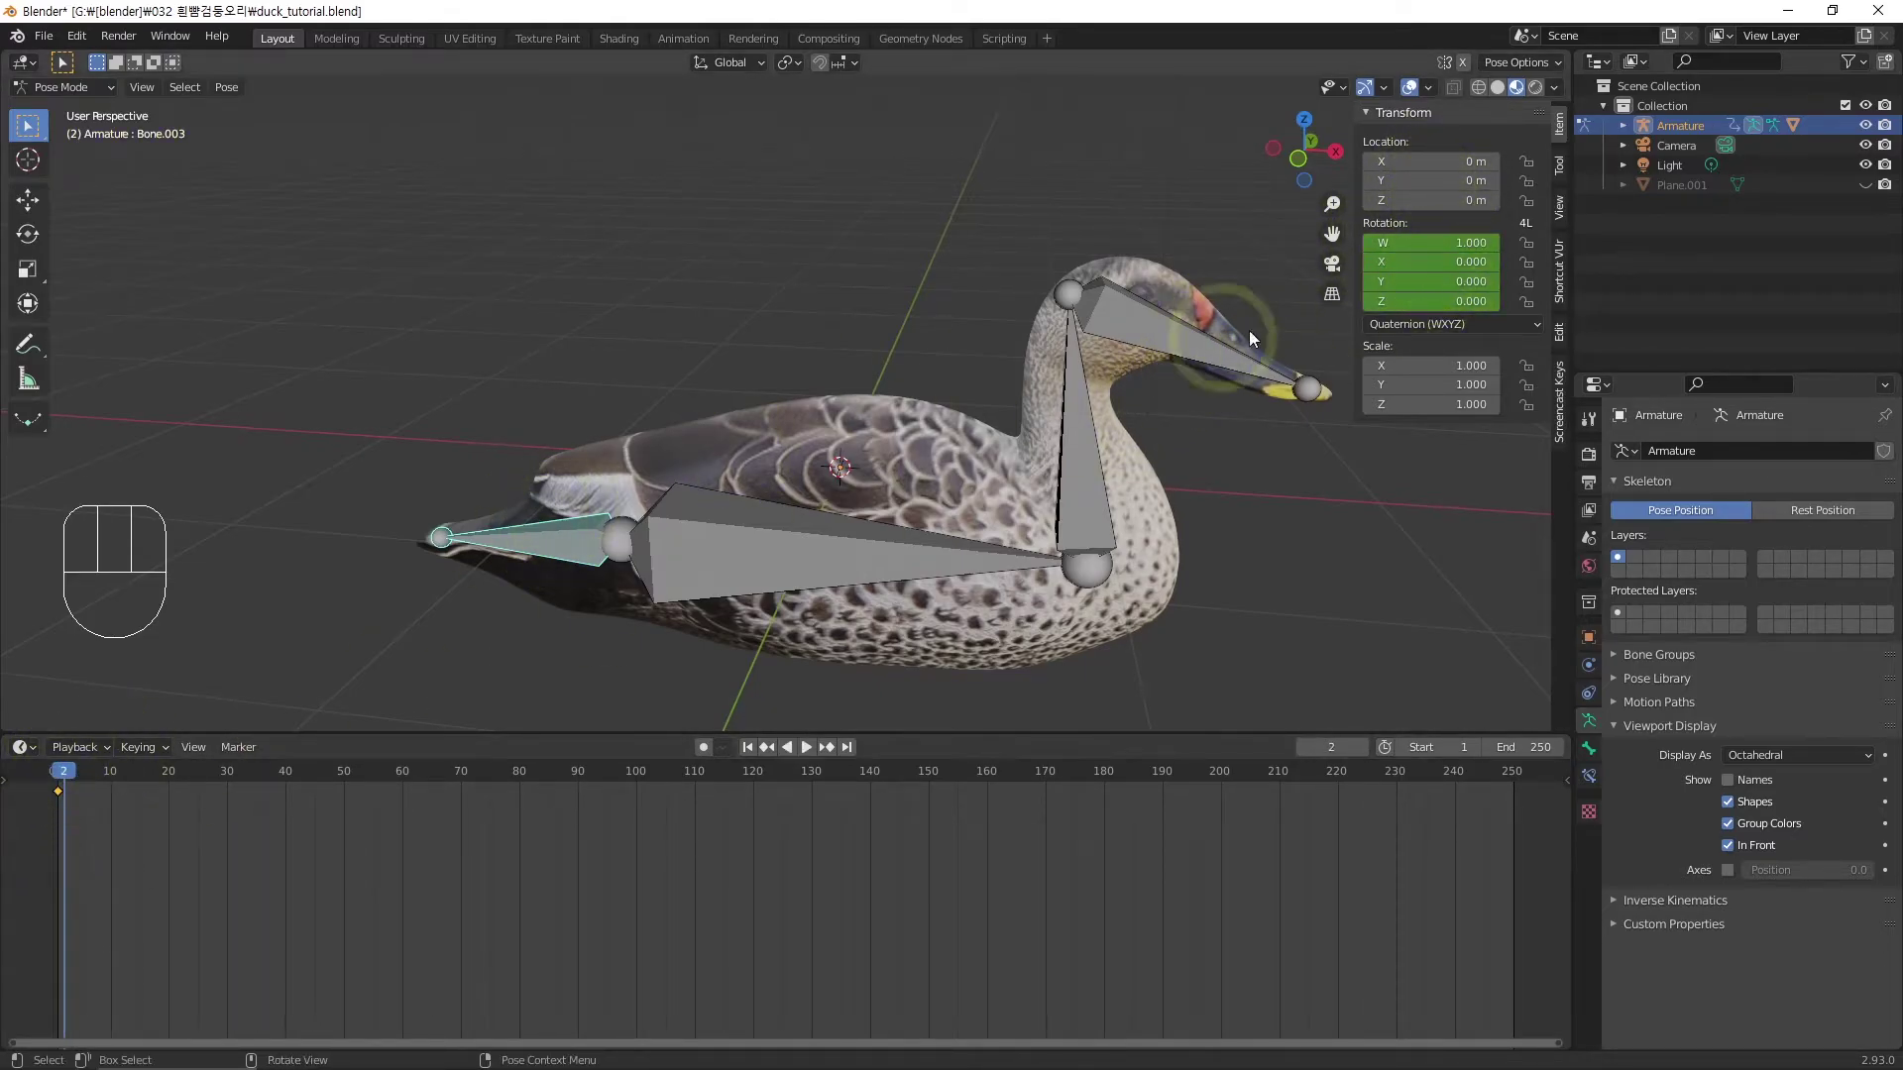
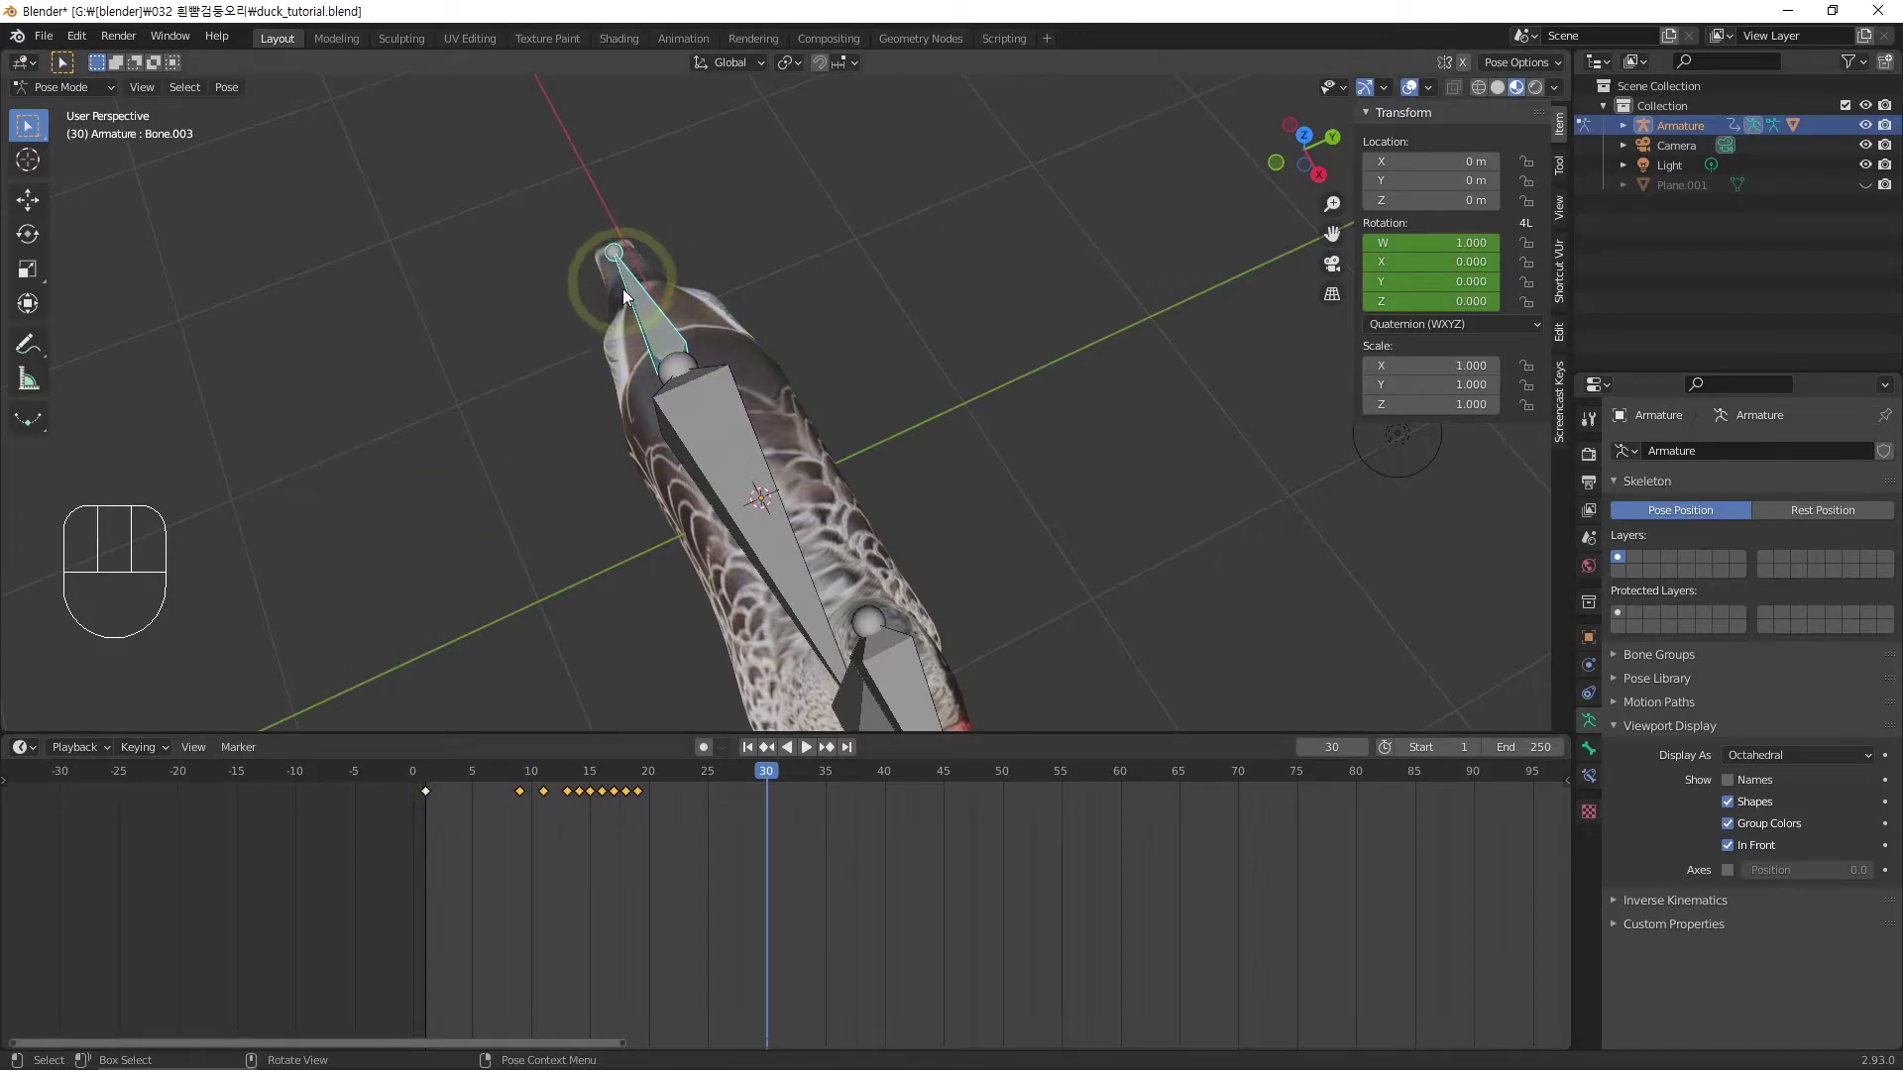
pyautogui.click(432, 768)
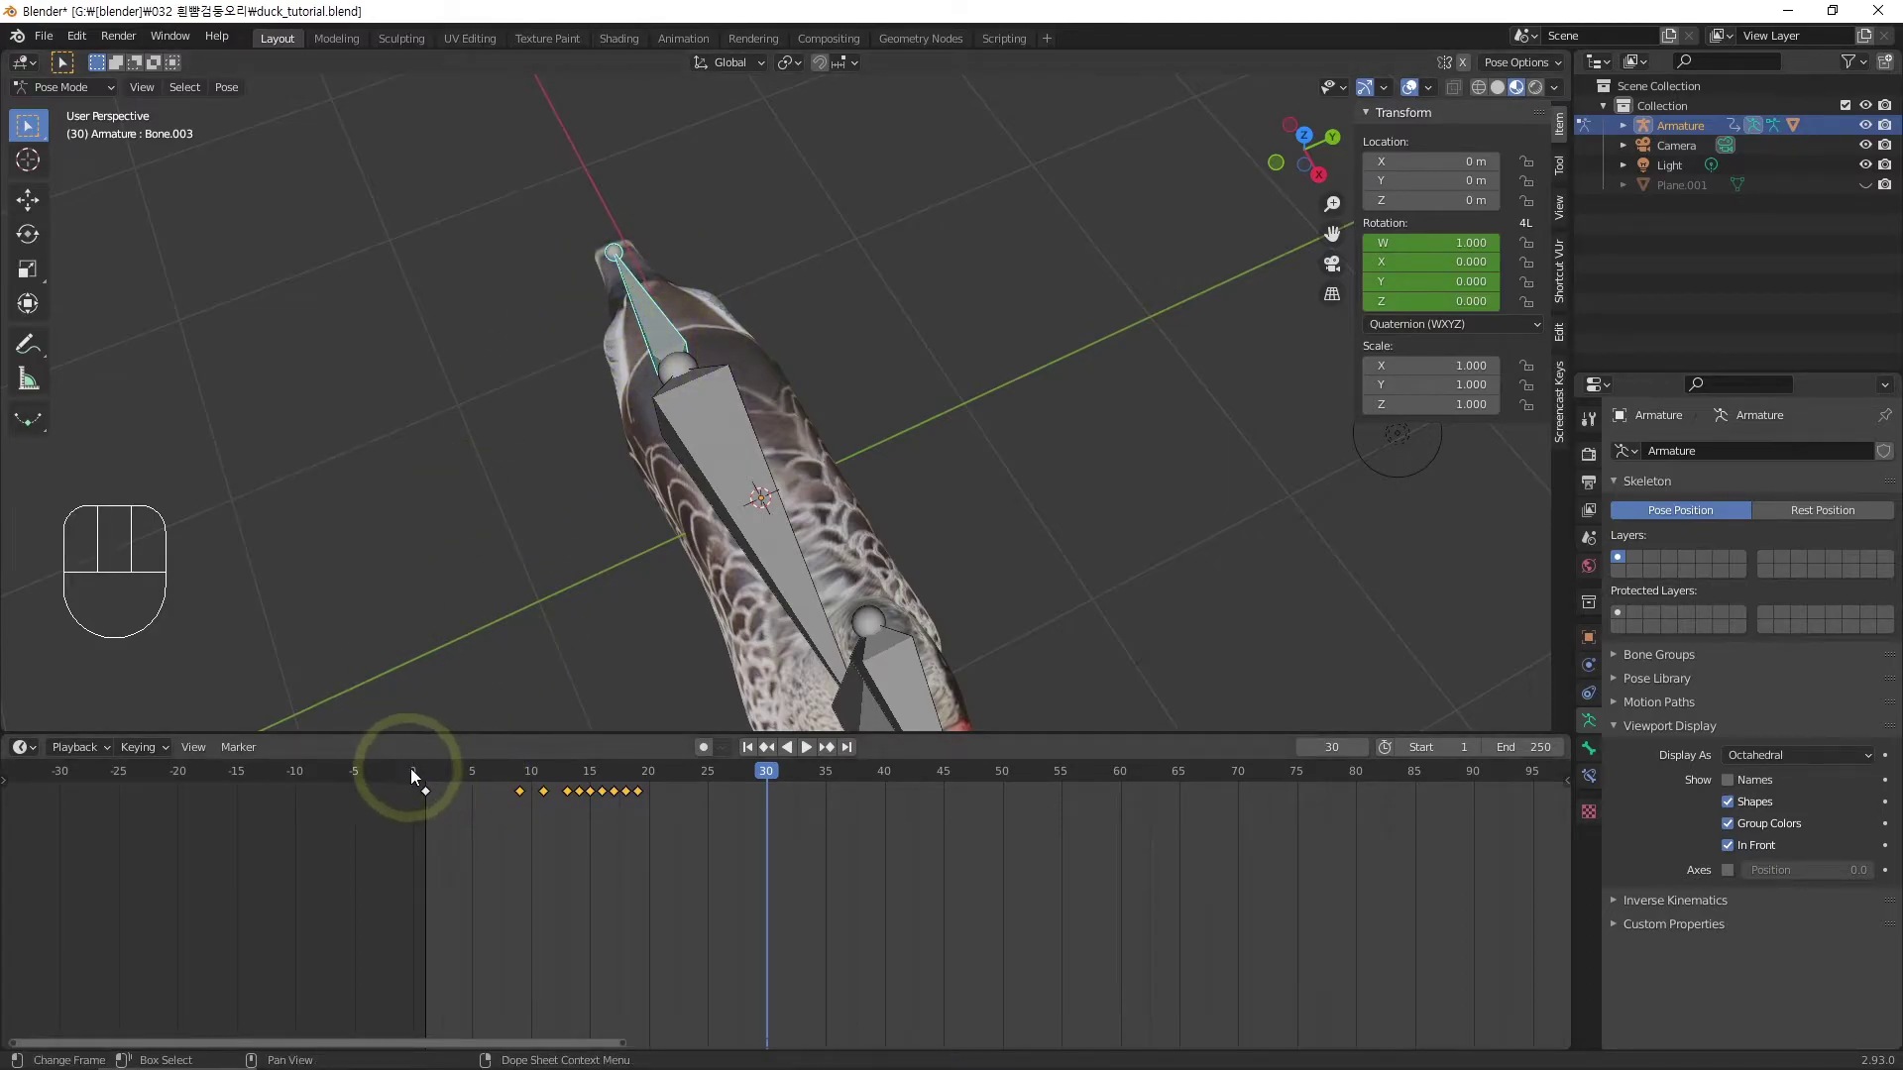
pyautogui.moveTo(407, 781); pyautogui.dragTo(311, 783)
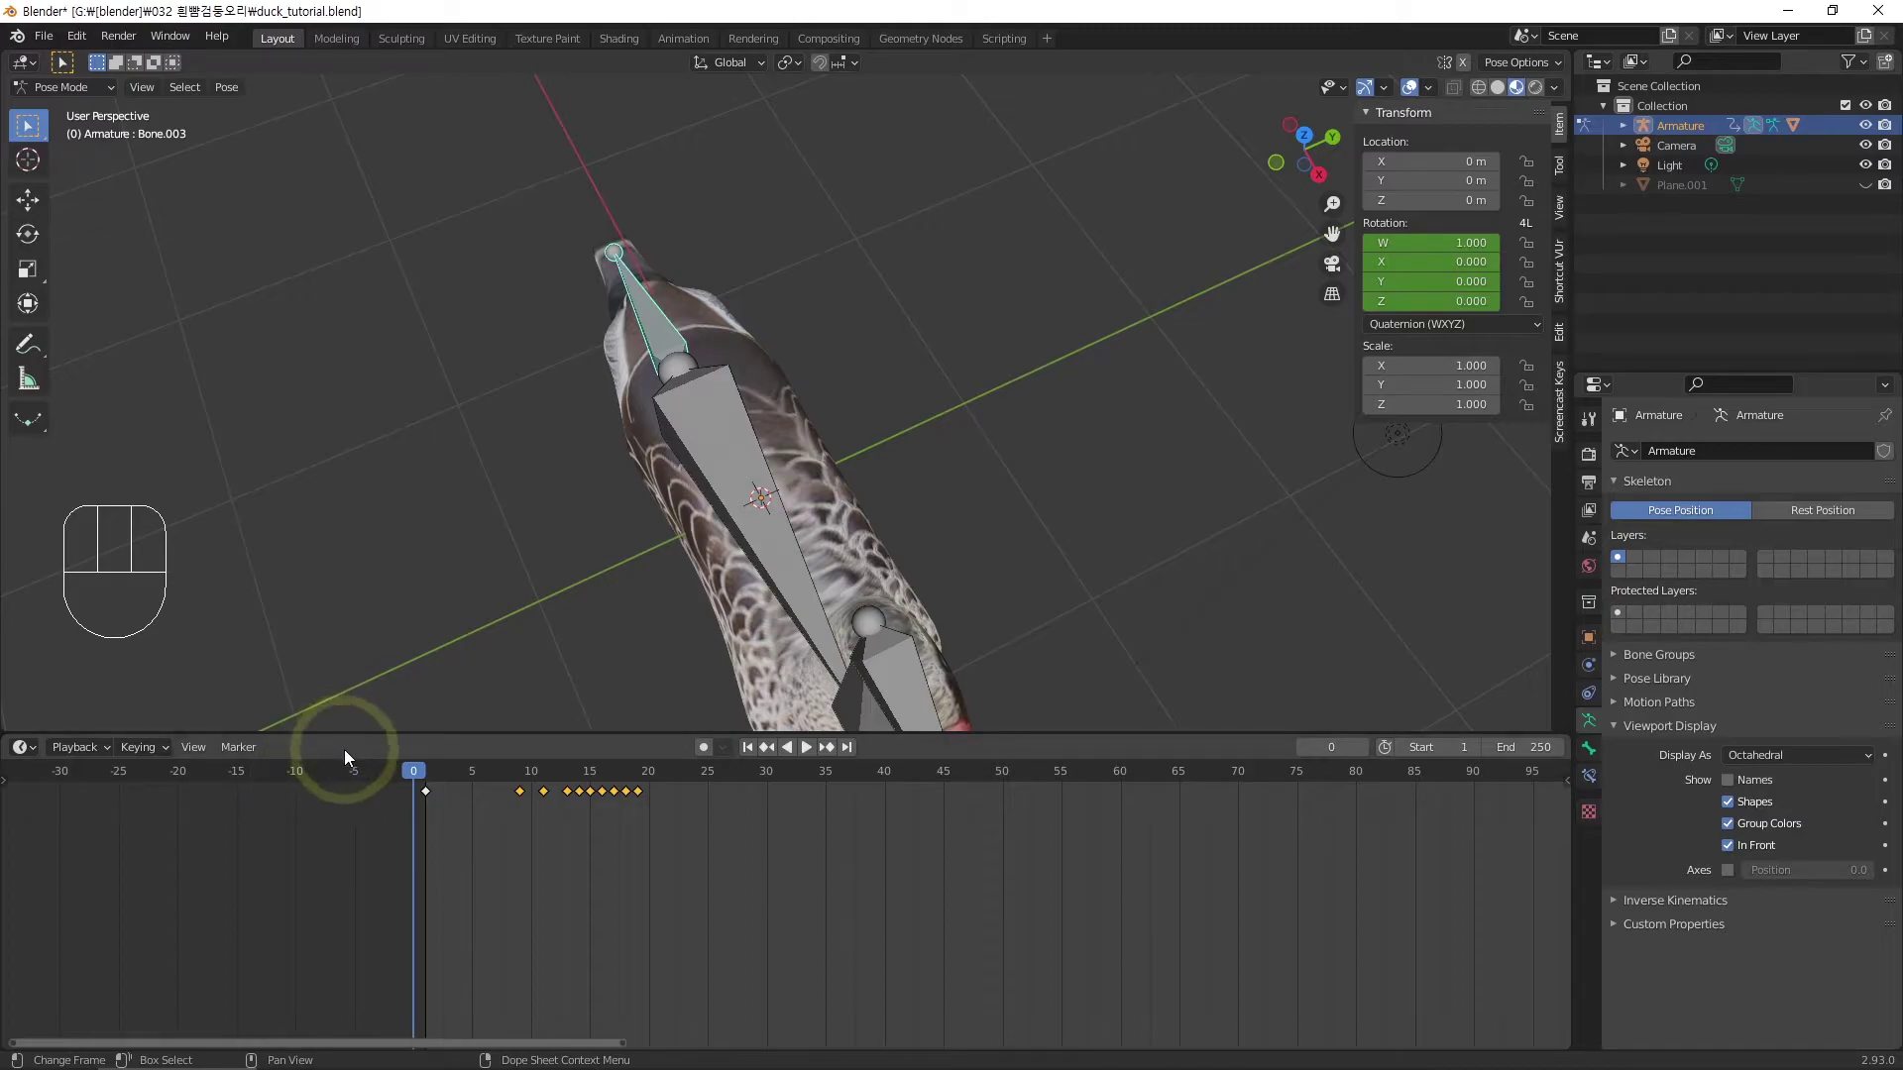
pyautogui.press('space')
pyautogui.press('space')
pyautogui.click(525, 797)
pyautogui.moveTo(401, 786); pyautogui.dragTo(422, 784)
pyautogui.press('space')
pyautogui.click(417, 803)
pyautogui.press('space')
pyautogui.press('space')
# Scrub between frames and play the animation repeatedly, then move to a later frame
pyautogui.click(662, 831)
pyautogui.moveTo(676, 808); pyautogui.dragTo(692, 818)
pyautogui.click(436, 778)
pyautogui.press('space')
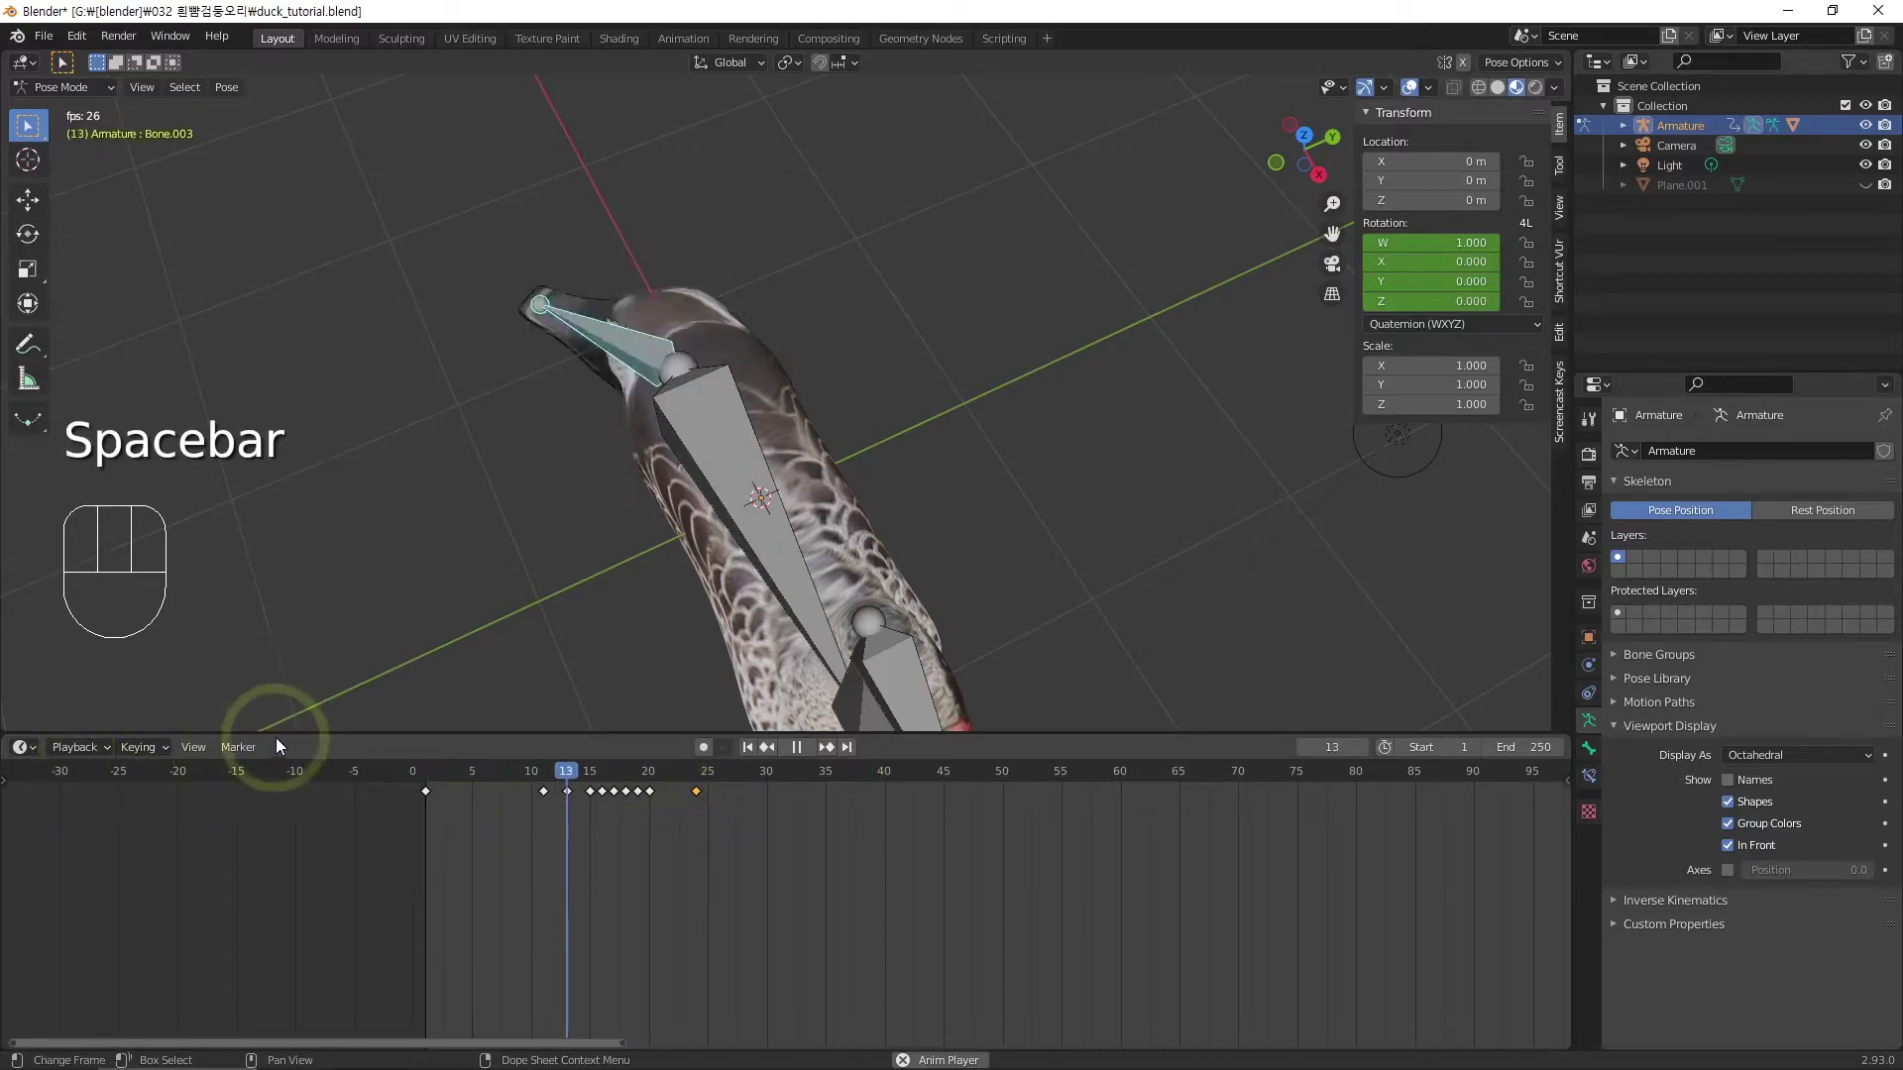
pyautogui.press('space')
pyautogui.click(699, 797)
pyautogui.click(409, 783)
pyautogui.press('space')
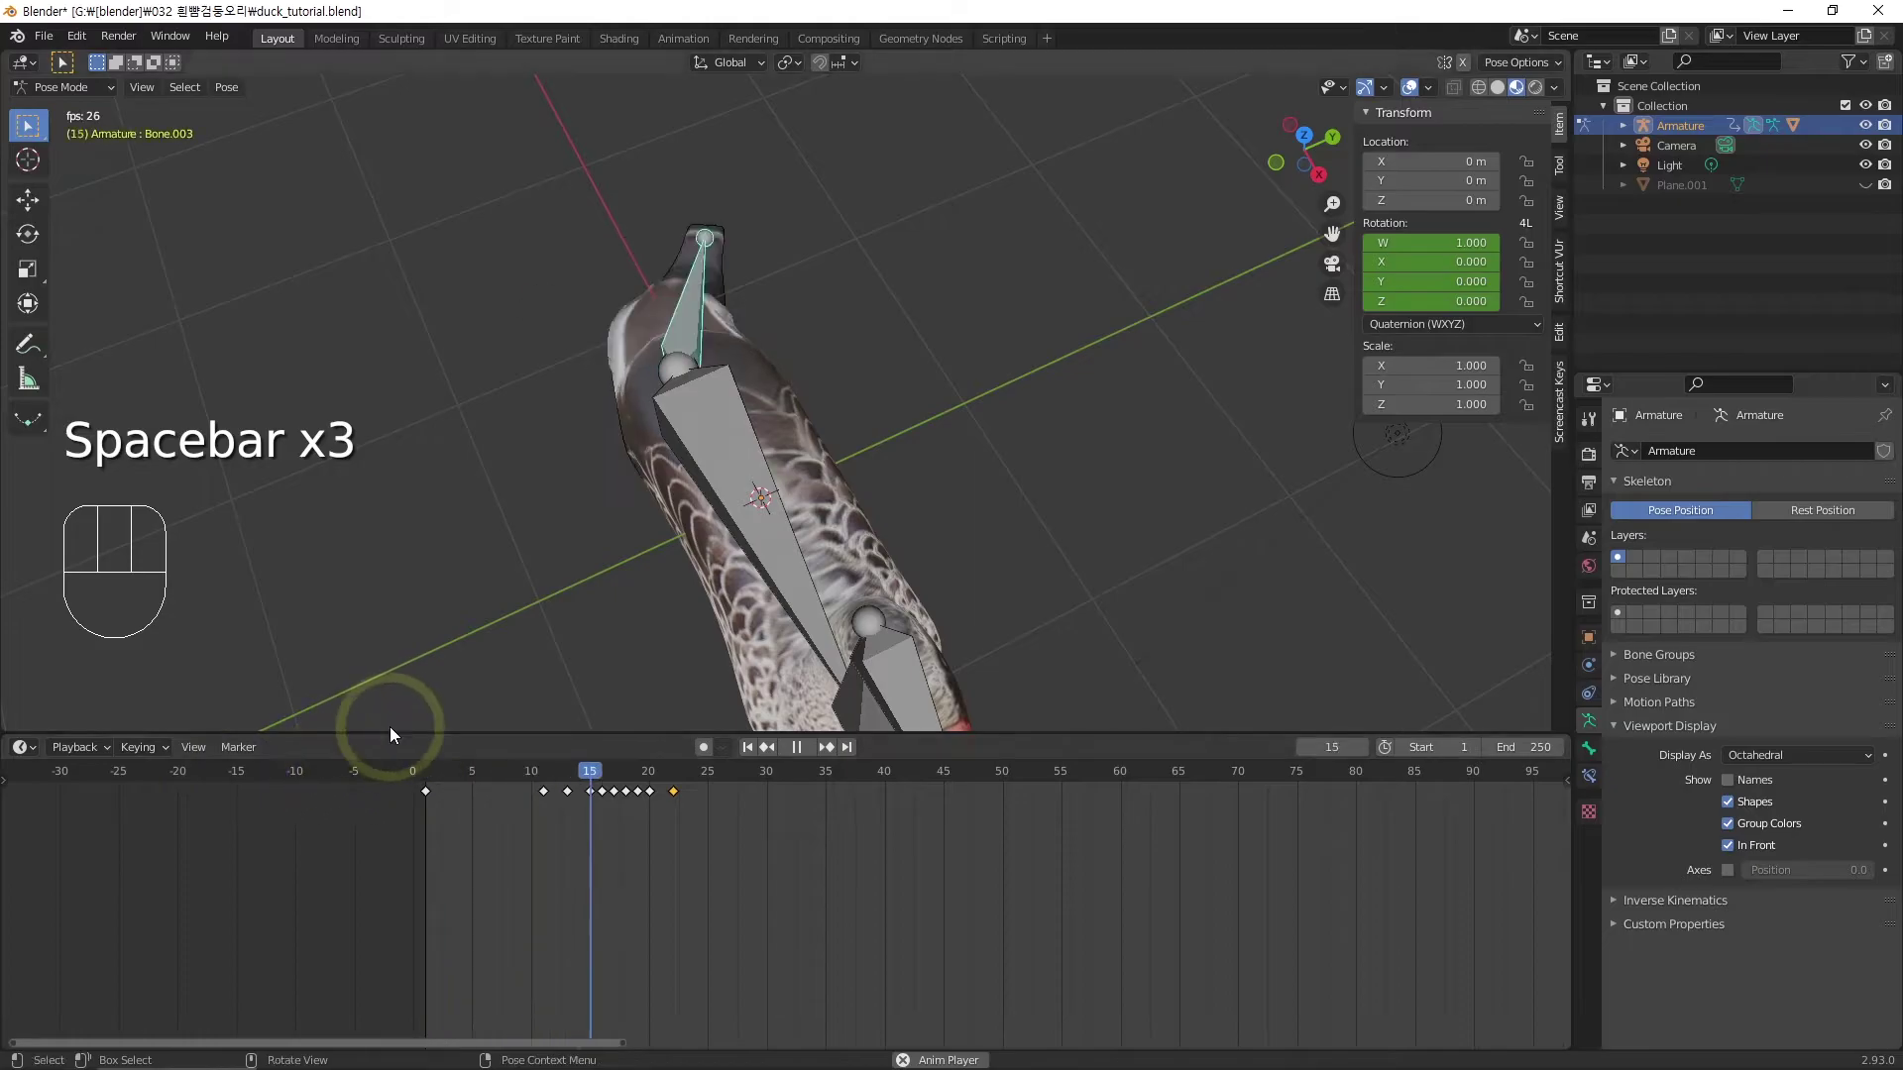
pyautogui.press('space')
pyautogui.moveTo(1020, 905); pyautogui.dragTo(950, 922)
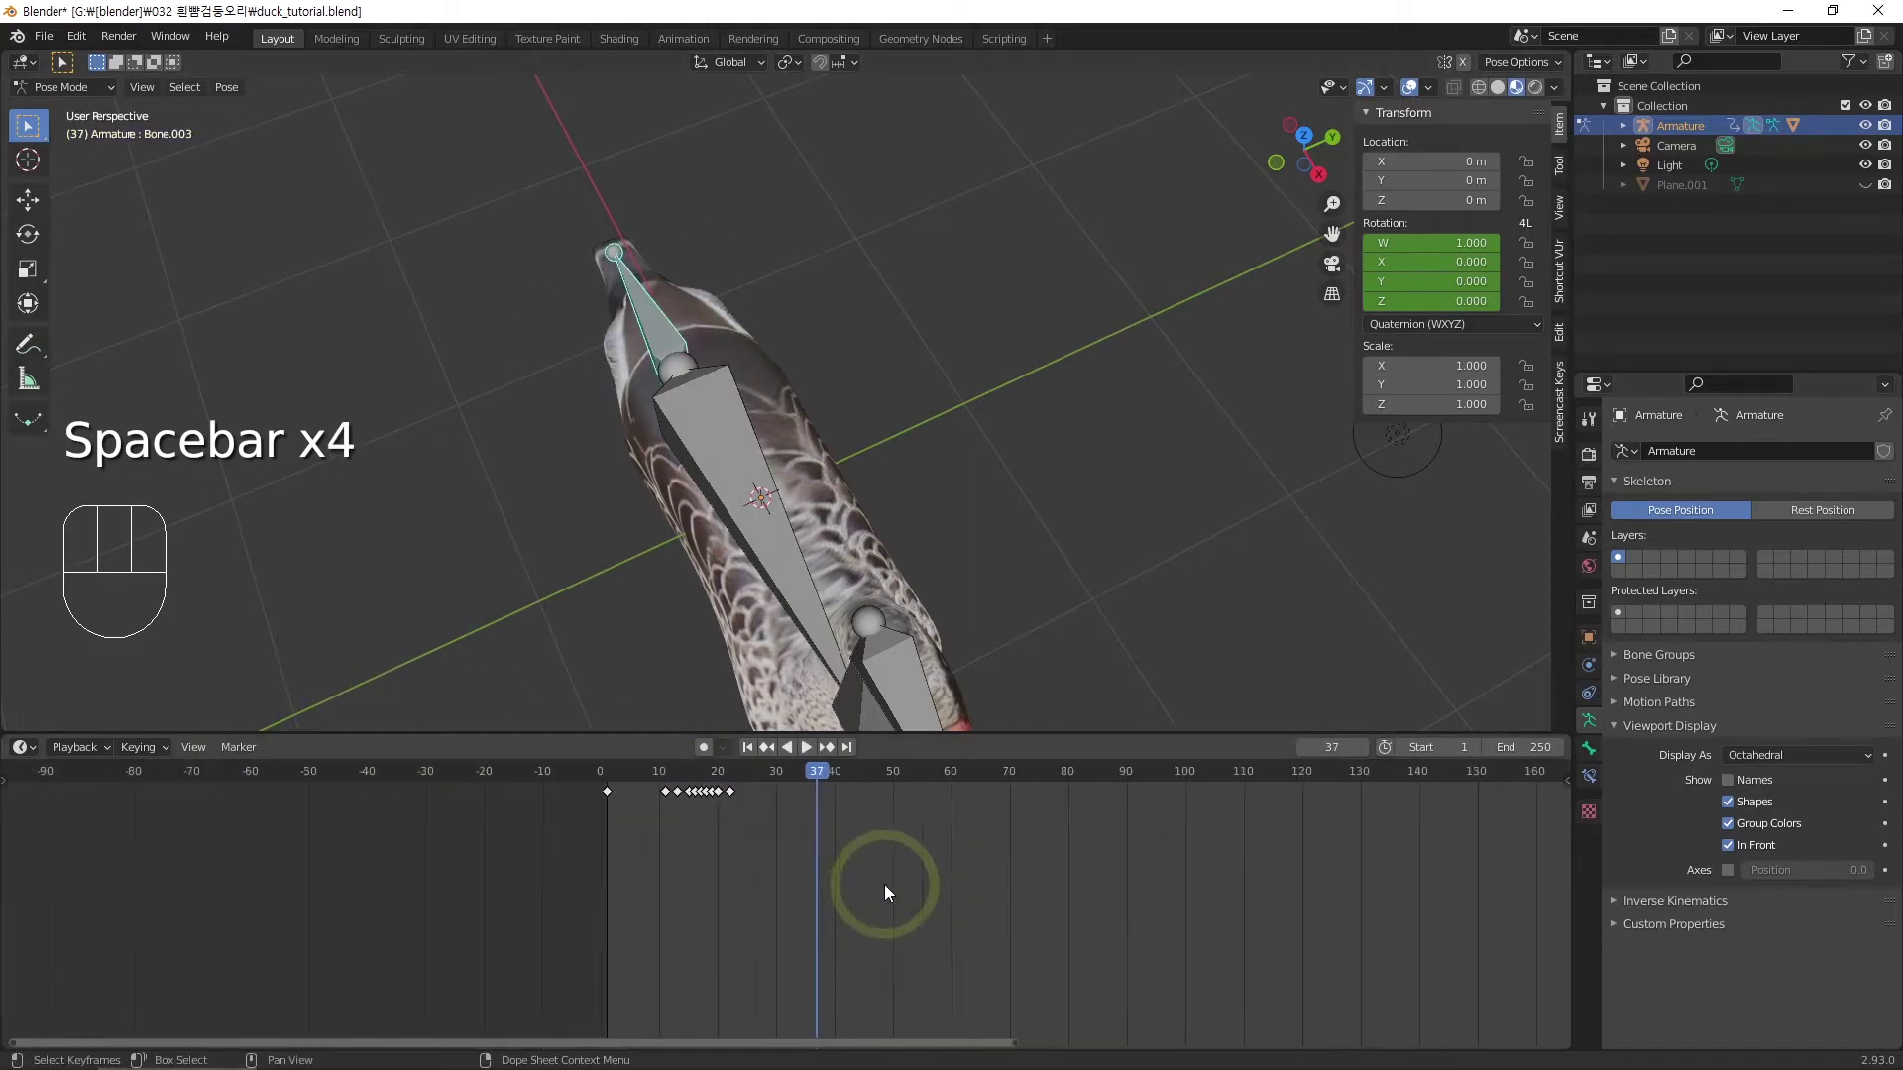
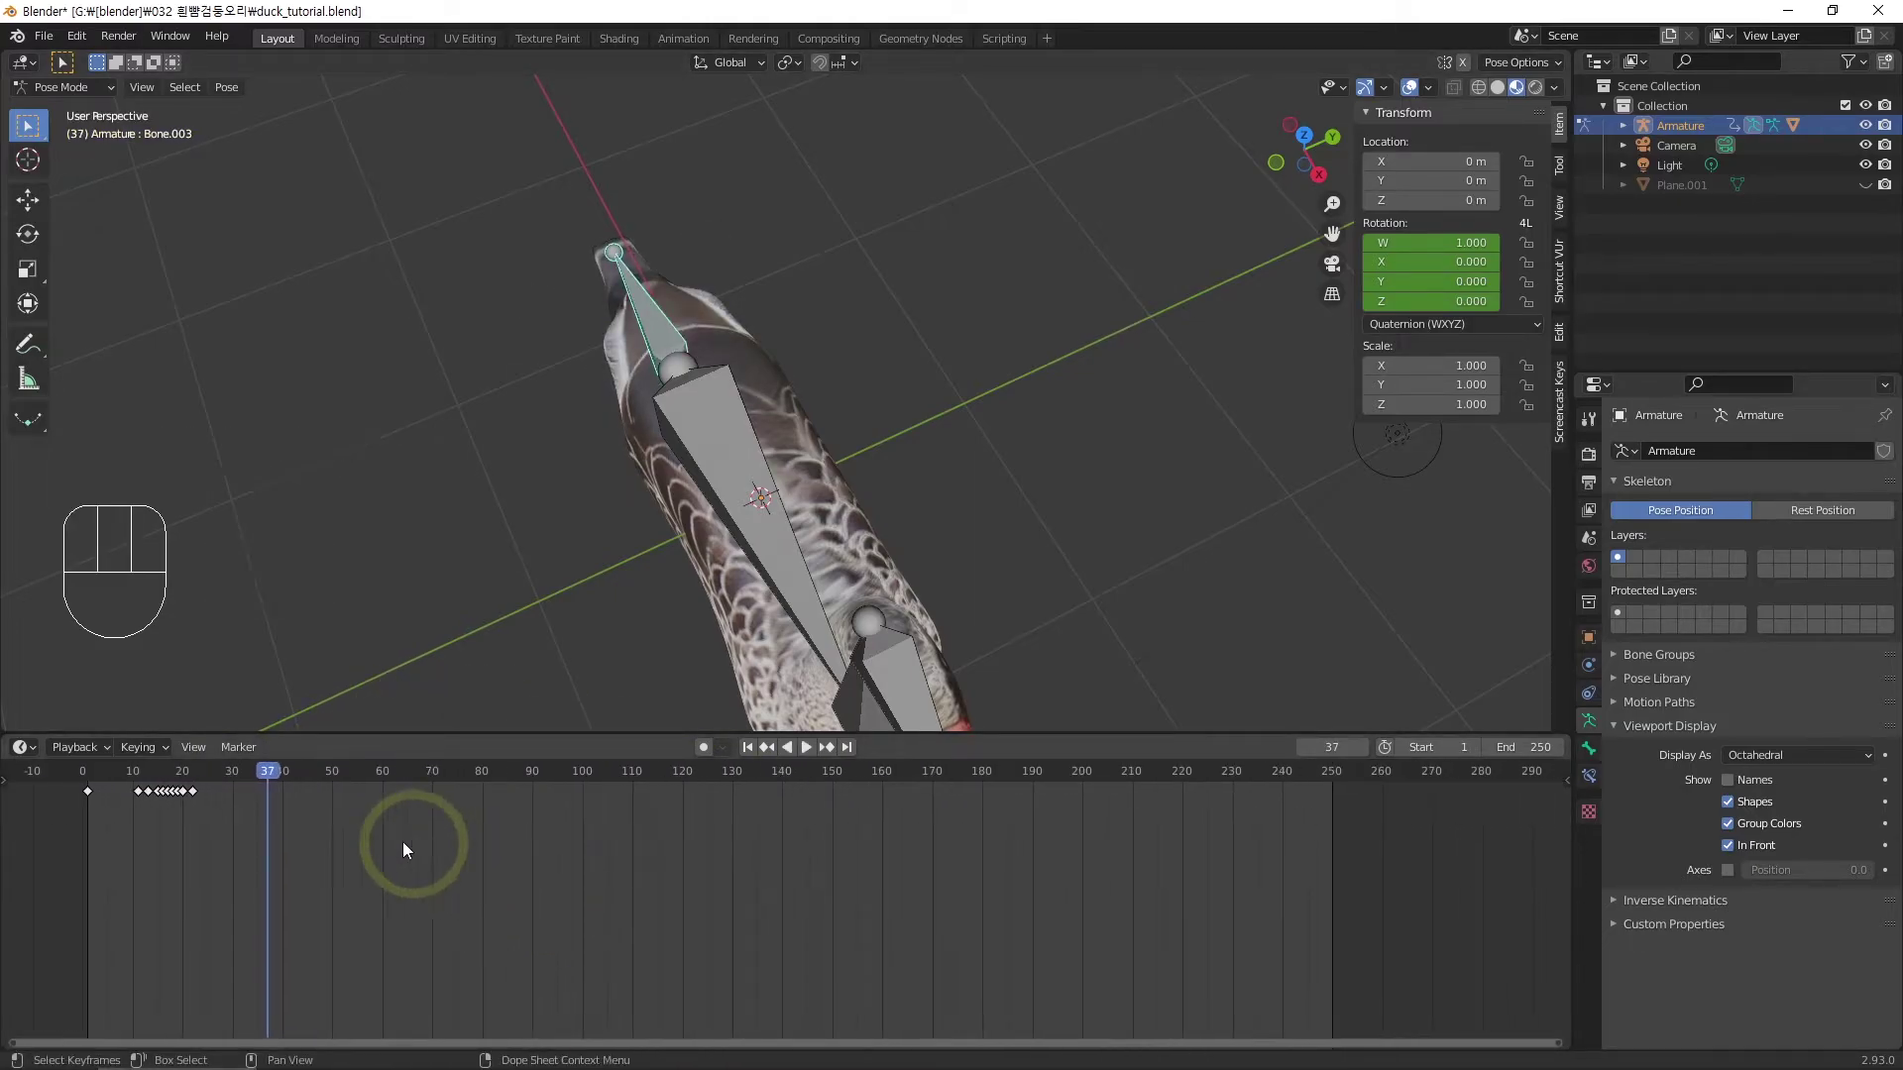
# Copy the bone's keyframes and paste them at several later frames along the timeline
pyautogui.moveTo(273, 855); pyautogui.dragTo(45, 731)
pyautogui.press('ctrl+c')
pyautogui.click(389, 779)
pyautogui.press('ctrl+v')
pyautogui.press('ctrl+z')
pyautogui.moveTo(246, 844); pyautogui.dragTo(65, 792)
pyautogui.press('ctrl+c')
pyautogui.click(359, 828)
pyautogui.press('ctrl+v')
pyautogui.moveTo(637, 784); pyautogui.dragTo(714, 785)
pyautogui.press('ctrl+v')
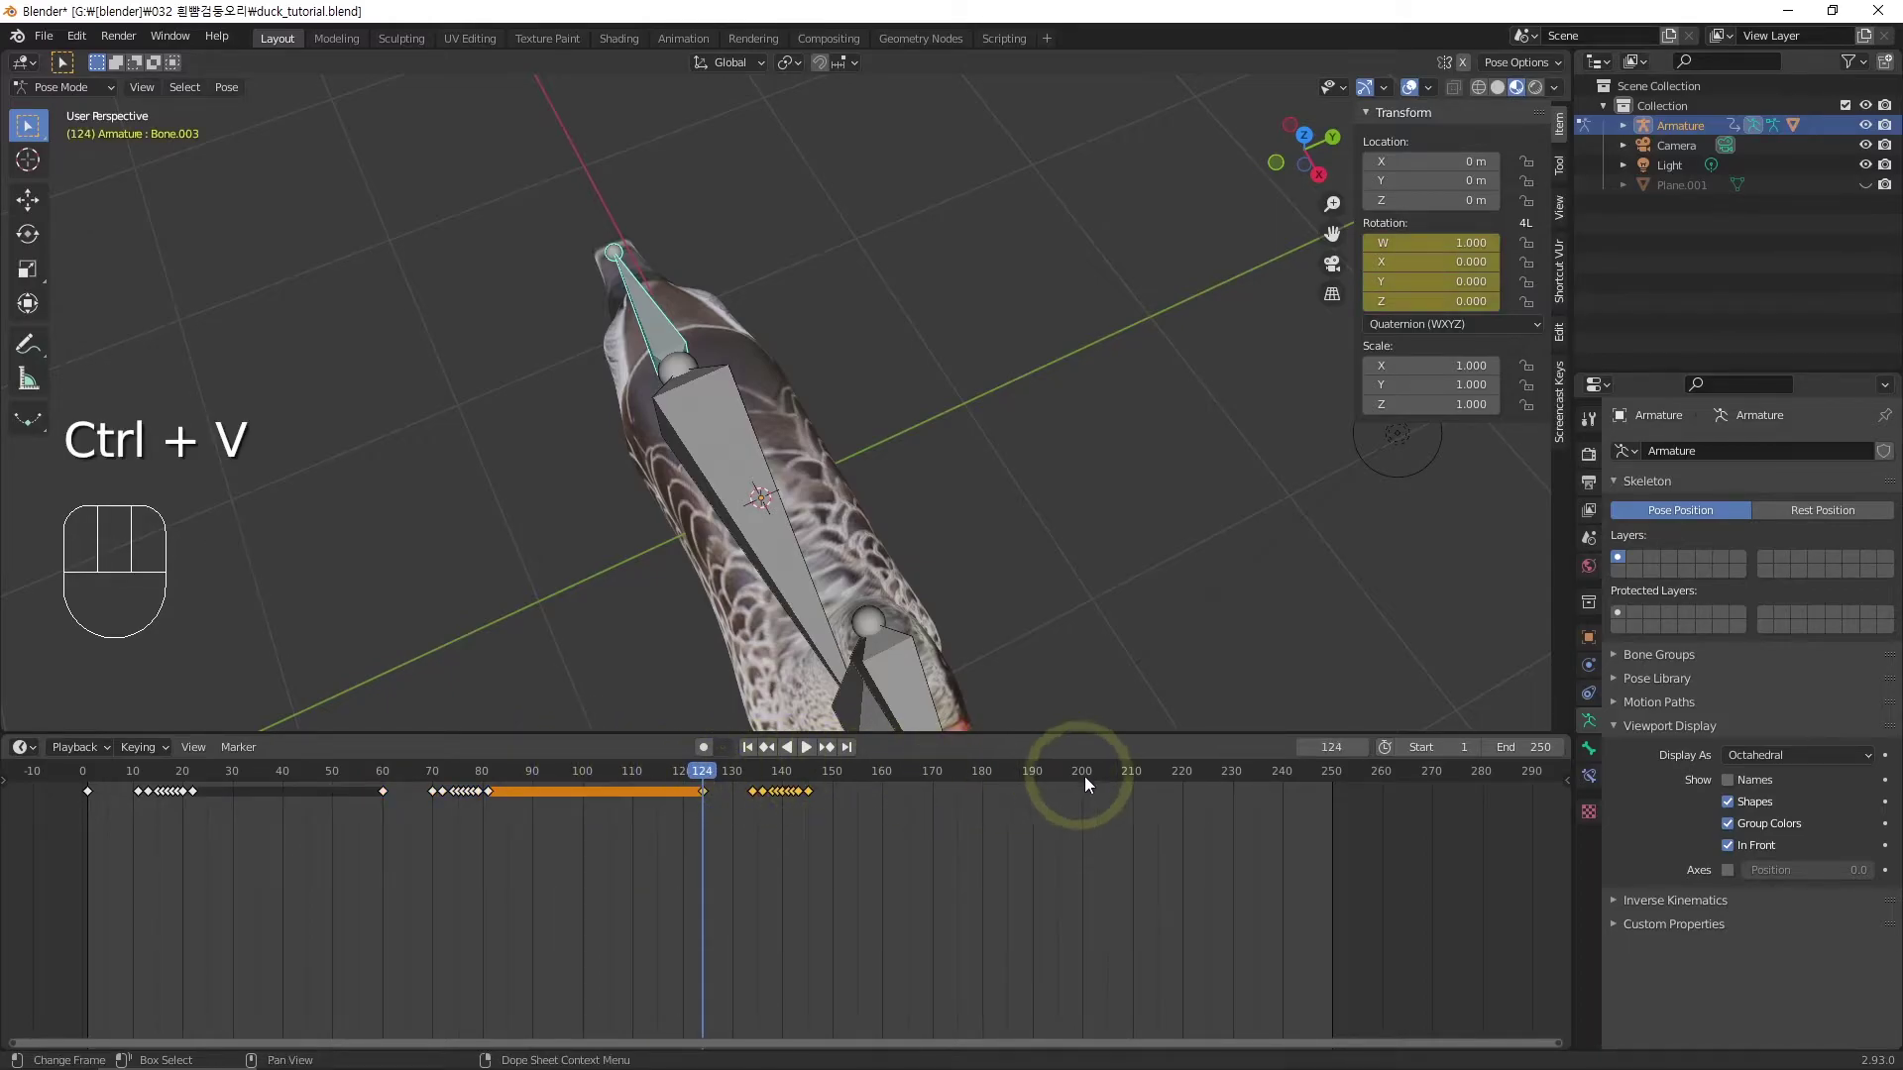
# Paste the keyframes at further frames out to about 235 and play back the neck animation
pyautogui.click(1098, 784)
pyautogui.press('ctrl+v')
pyautogui.moveTo(970, 866); pyautogui.dragTo(873, 867)
pyautogui.moveTo(197, 784); pyautogui.dragTo(90, 783)
pyautogui.press('space')
pyautogui.press('ctrl+v')
pyautogui.moveTo(578, 575); pyautogui.dragTo(599, 533)
pyautogui.press('space')
pyautogui.click(311, 926)
# Rotate Bone.001 and keyframe it, then move a few frames on and rotate it again
pyautogui.press('r')
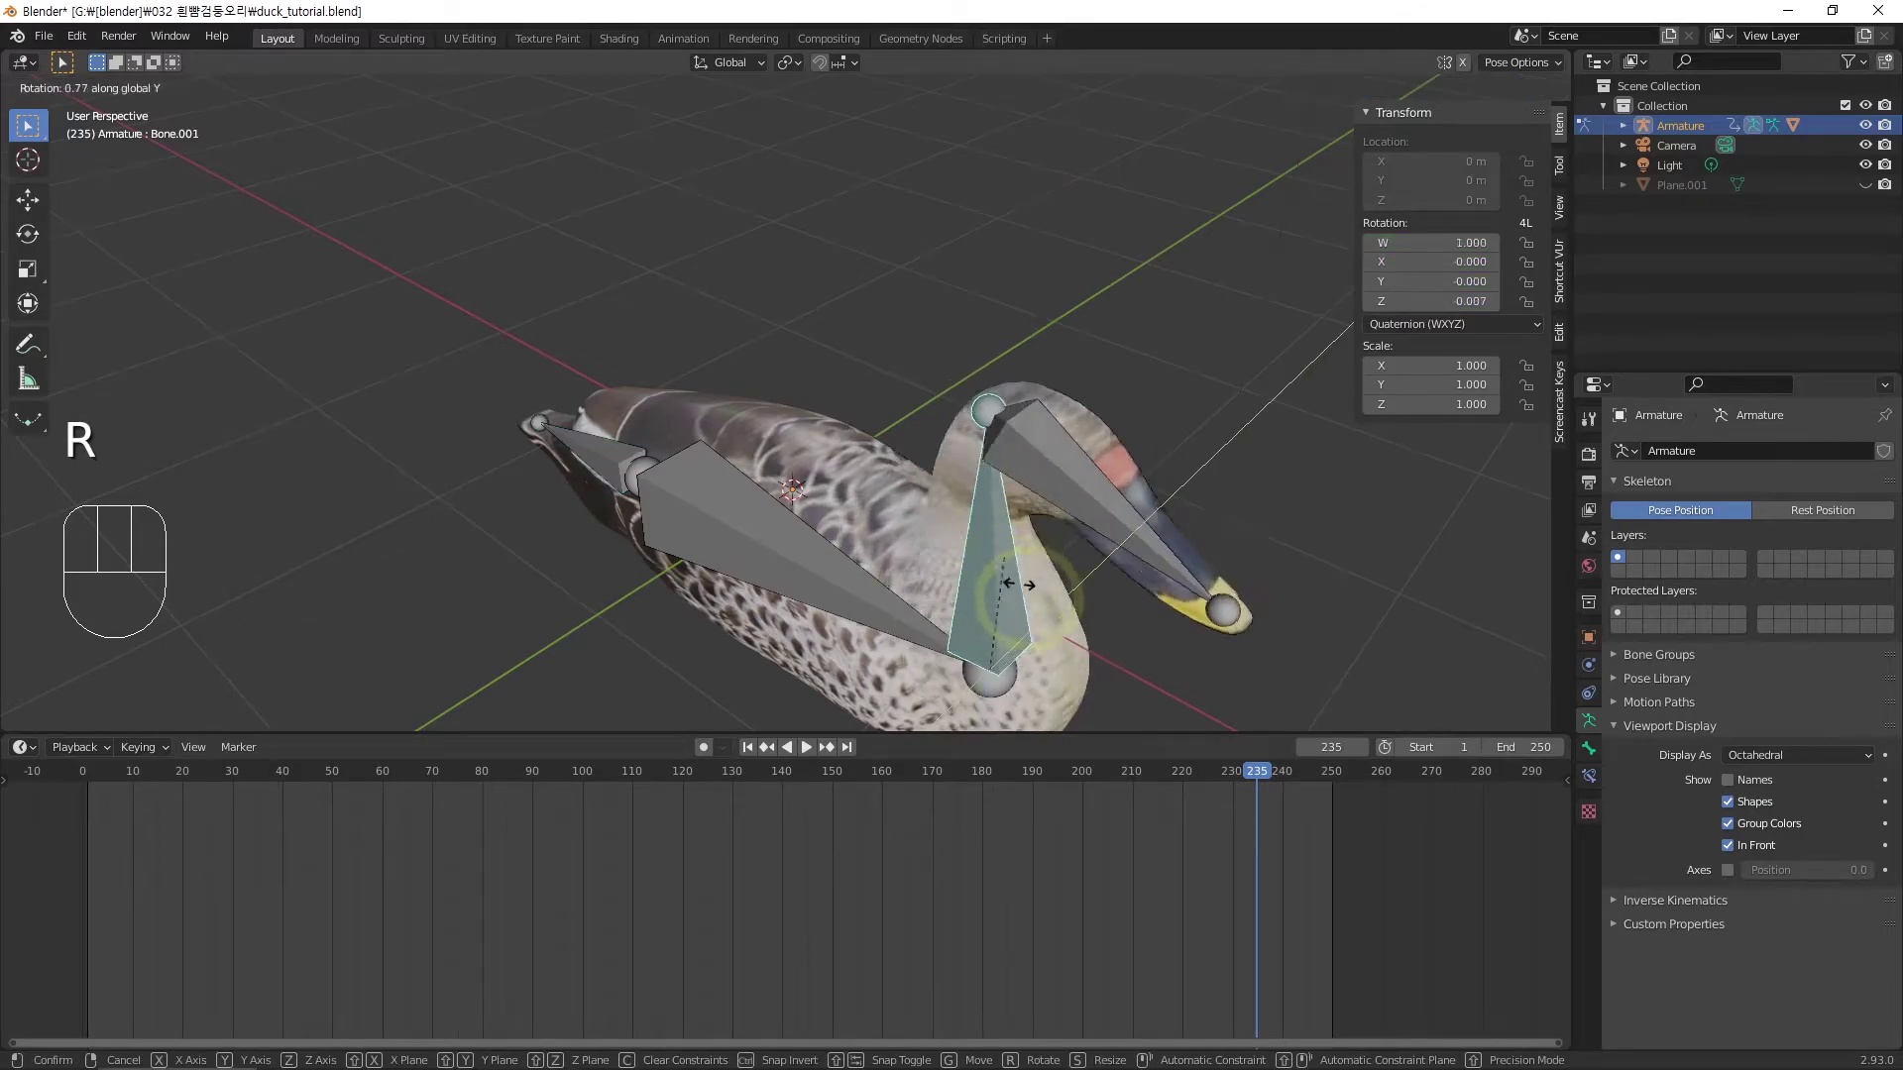
pyautogui.moveTo(193, 781); pyautogui.dragTo(262, 780)
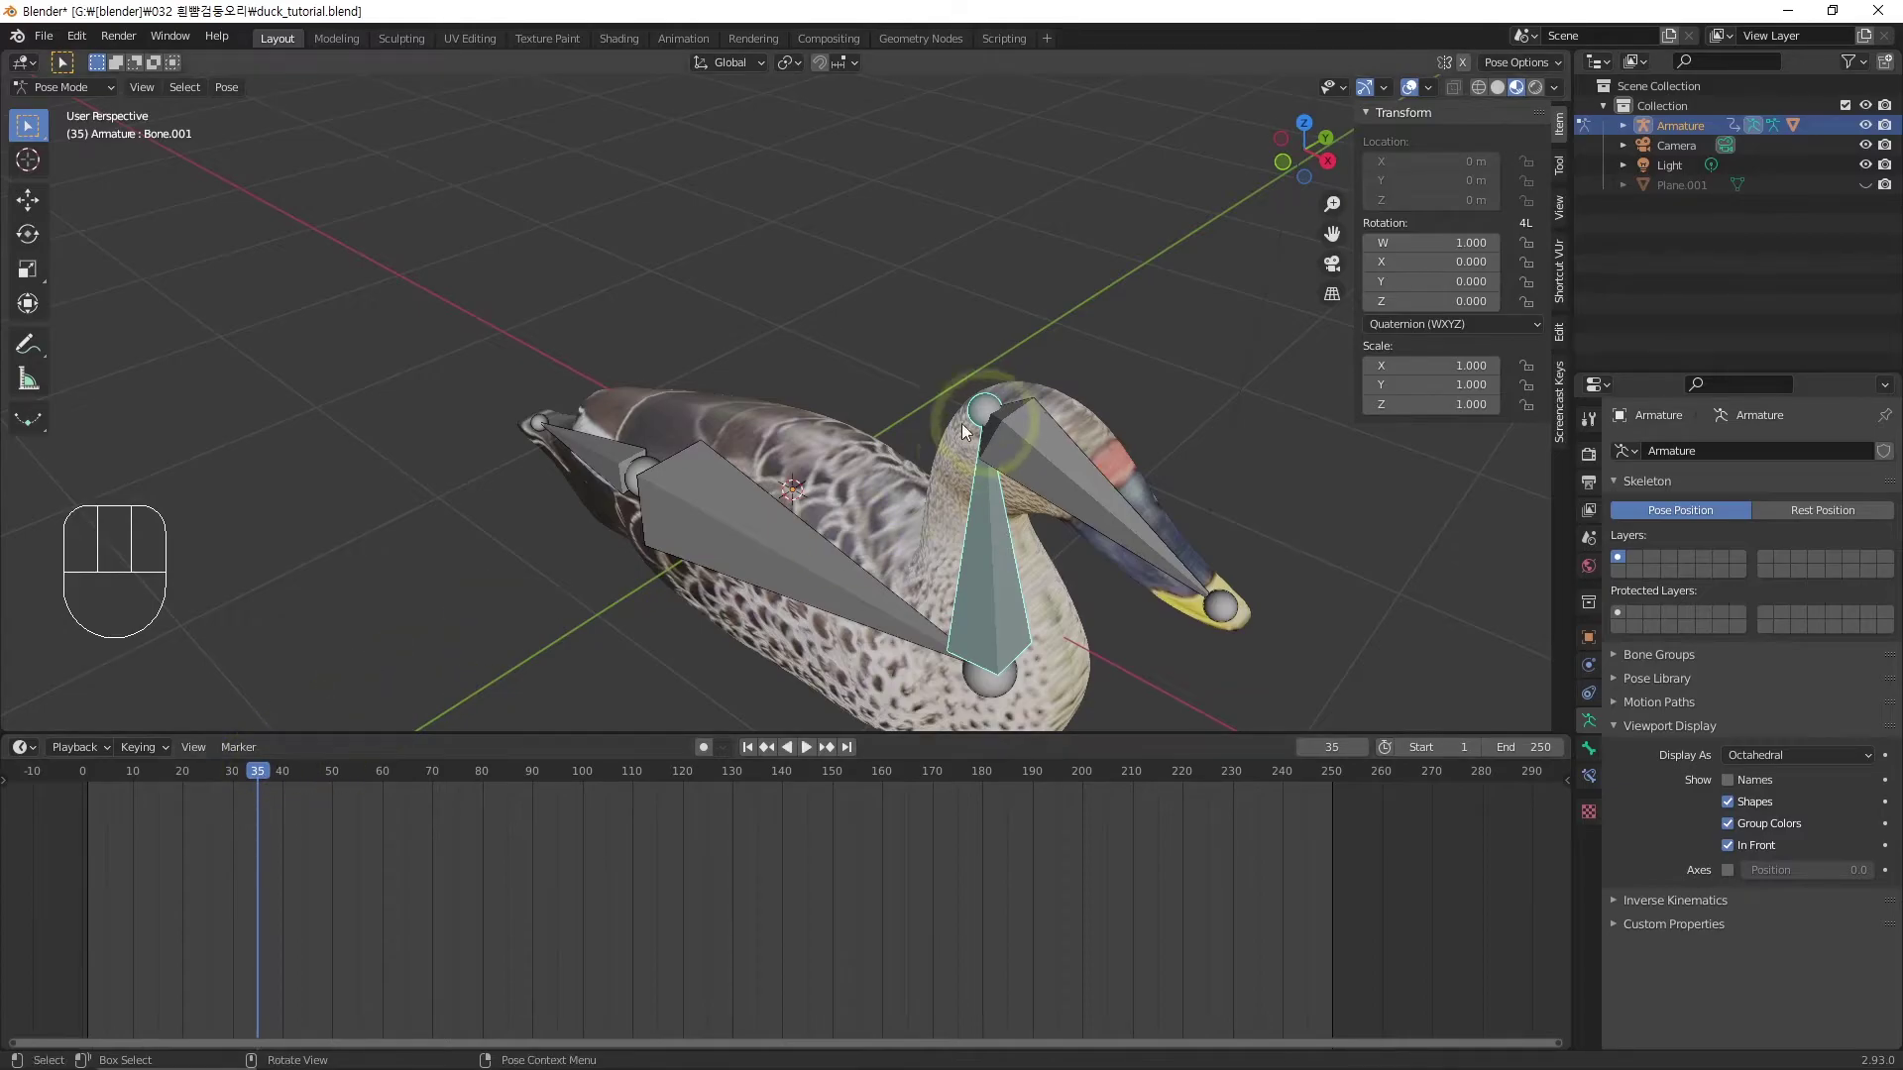
pyautogui.press('i')
pyautogui.moveTo(269, 781); pyautogui.dragTo(289, 785)
pyautogui.press('r')
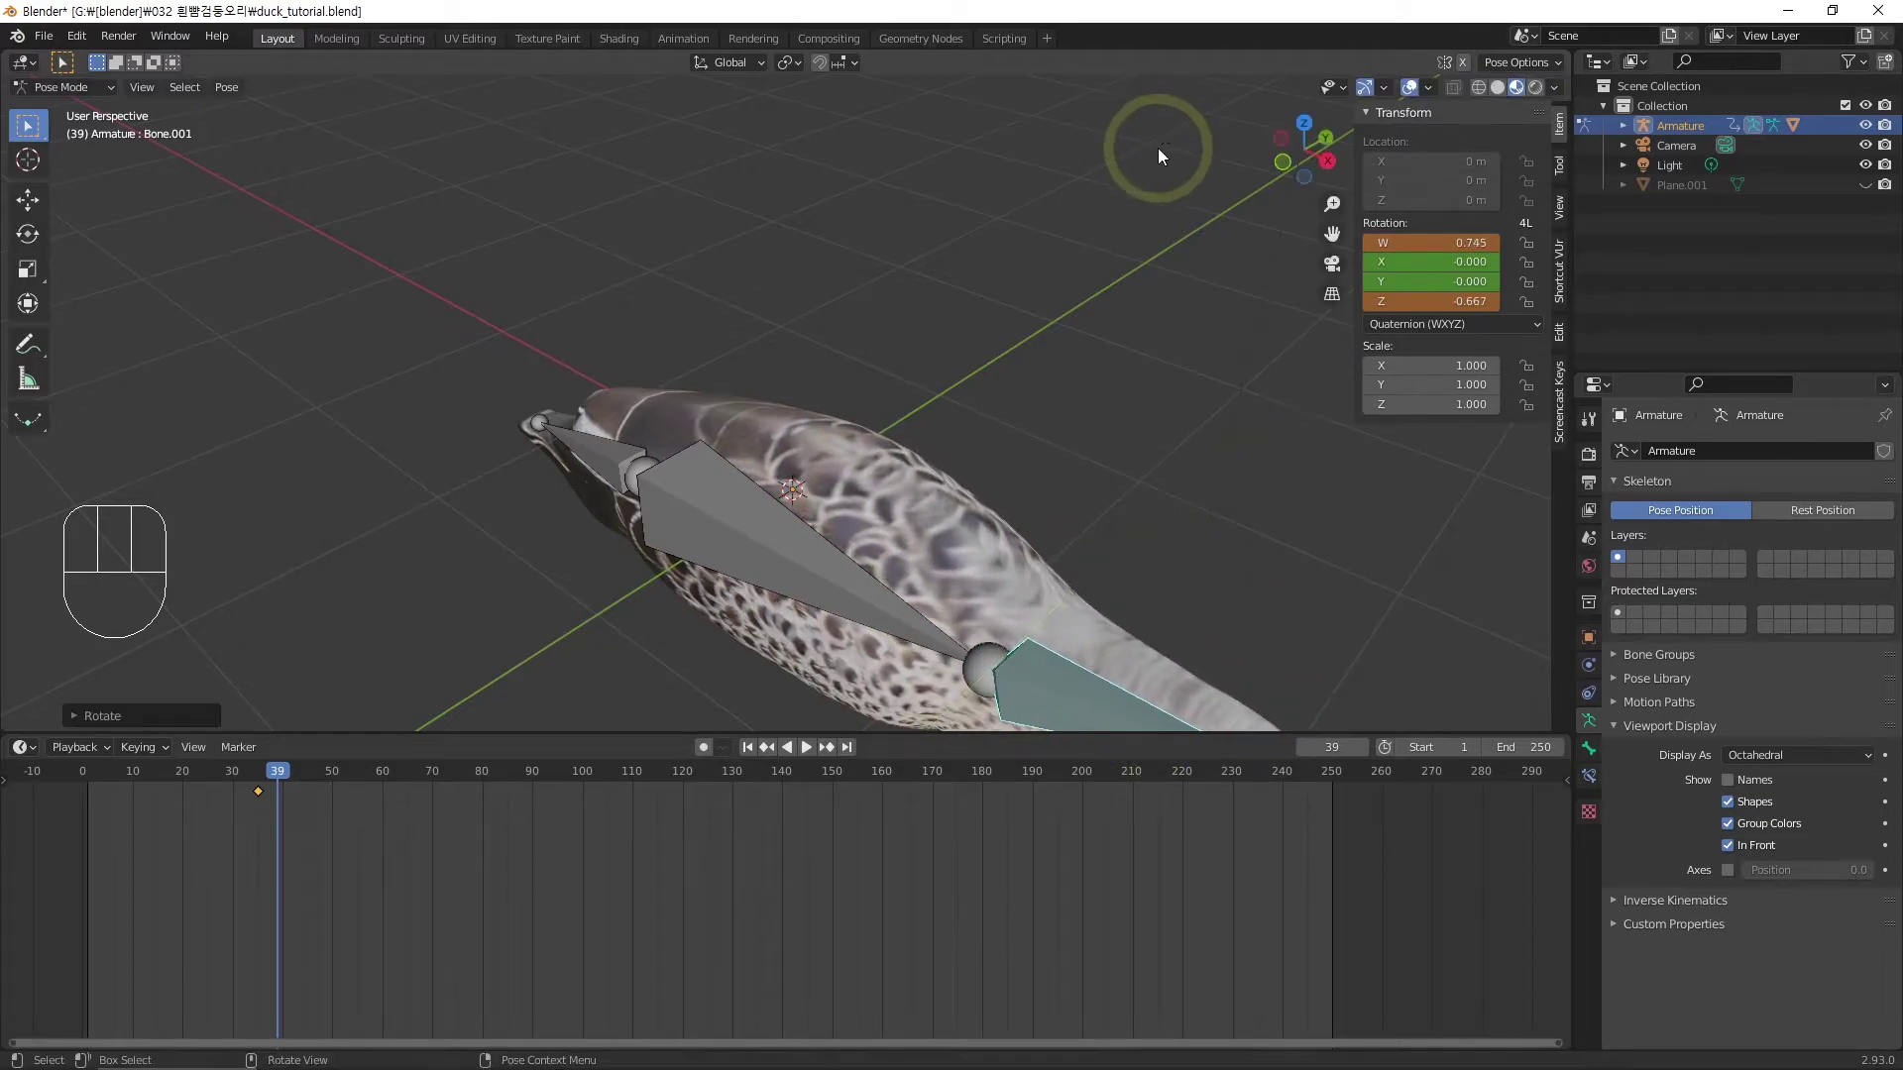
# Keyframe the bowed-head pose at frame 39, advance to frame 42 and start rotating the neck bone again
pyautogui.moveTo(1182, 405); pyautogui.dragTo(909, 103)
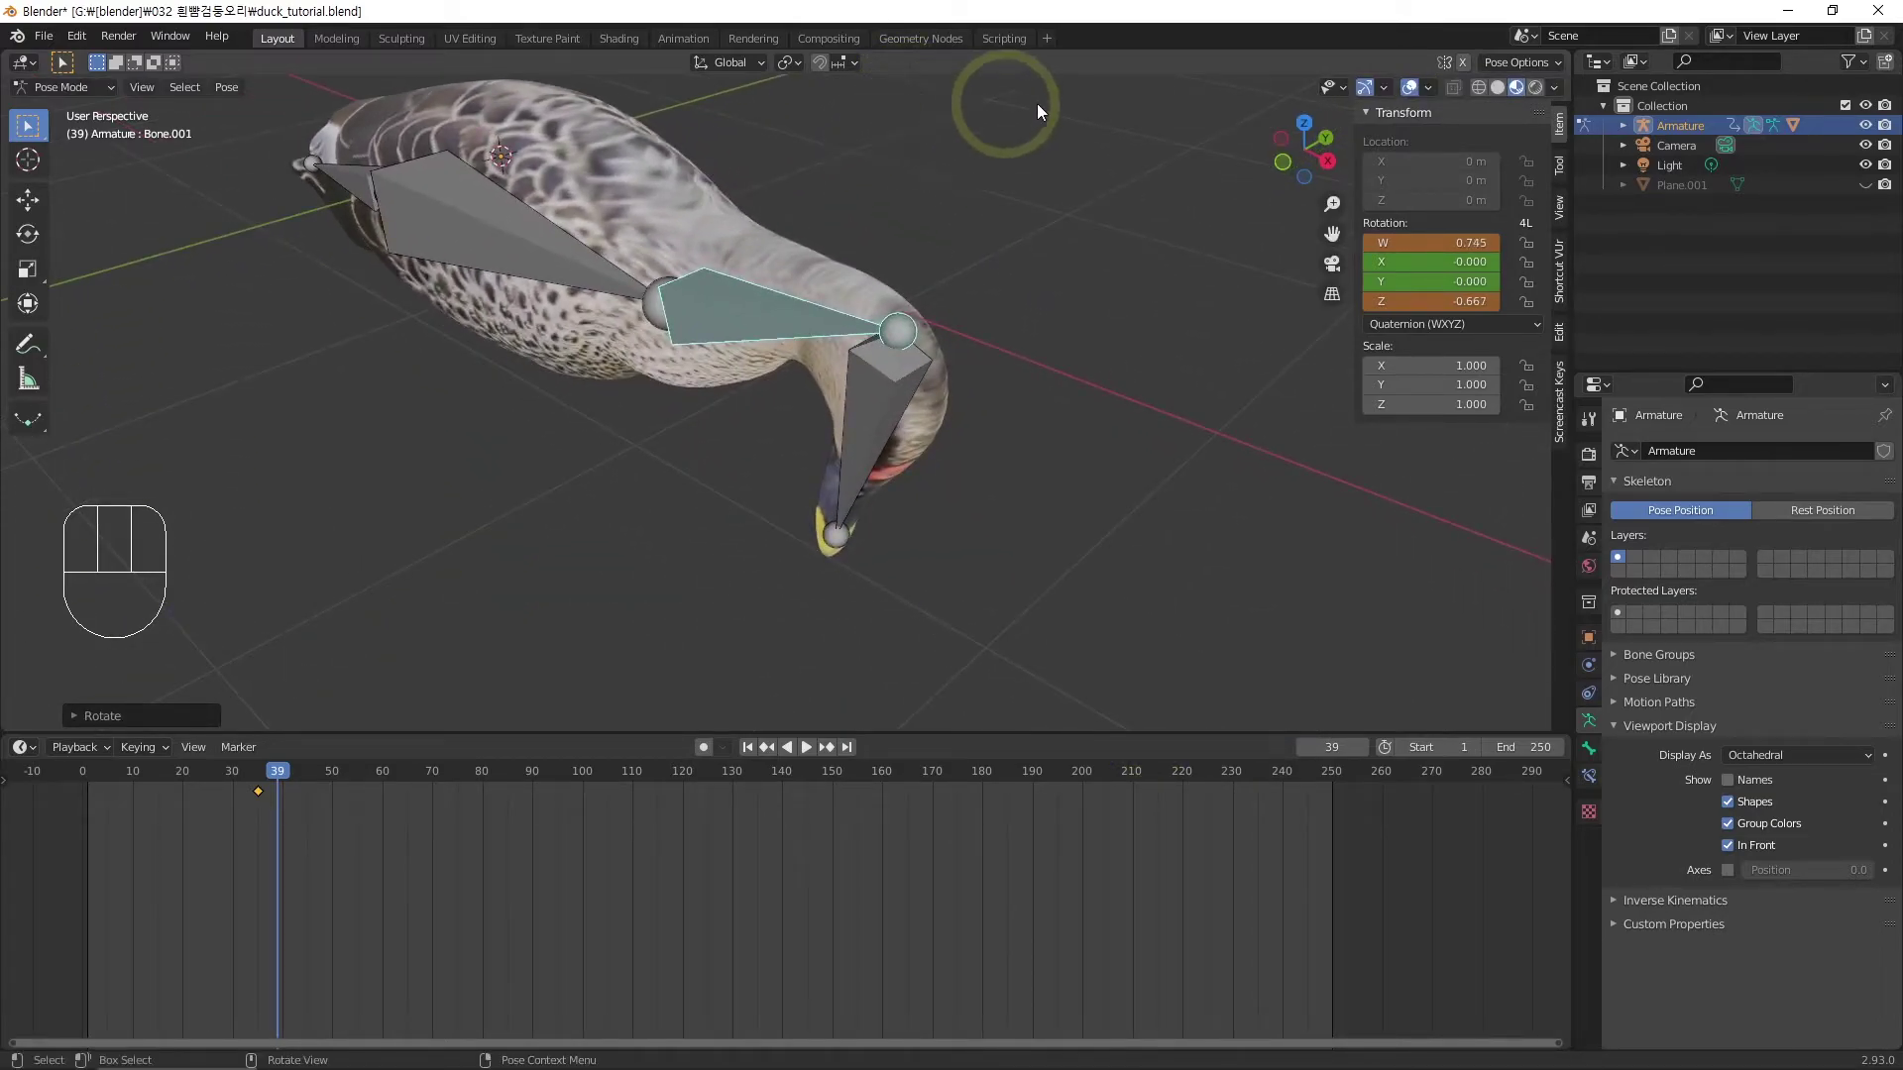
pyautogui.press('i')
pyautogui.click(358, 828)
pyautogui.click(286, 779)
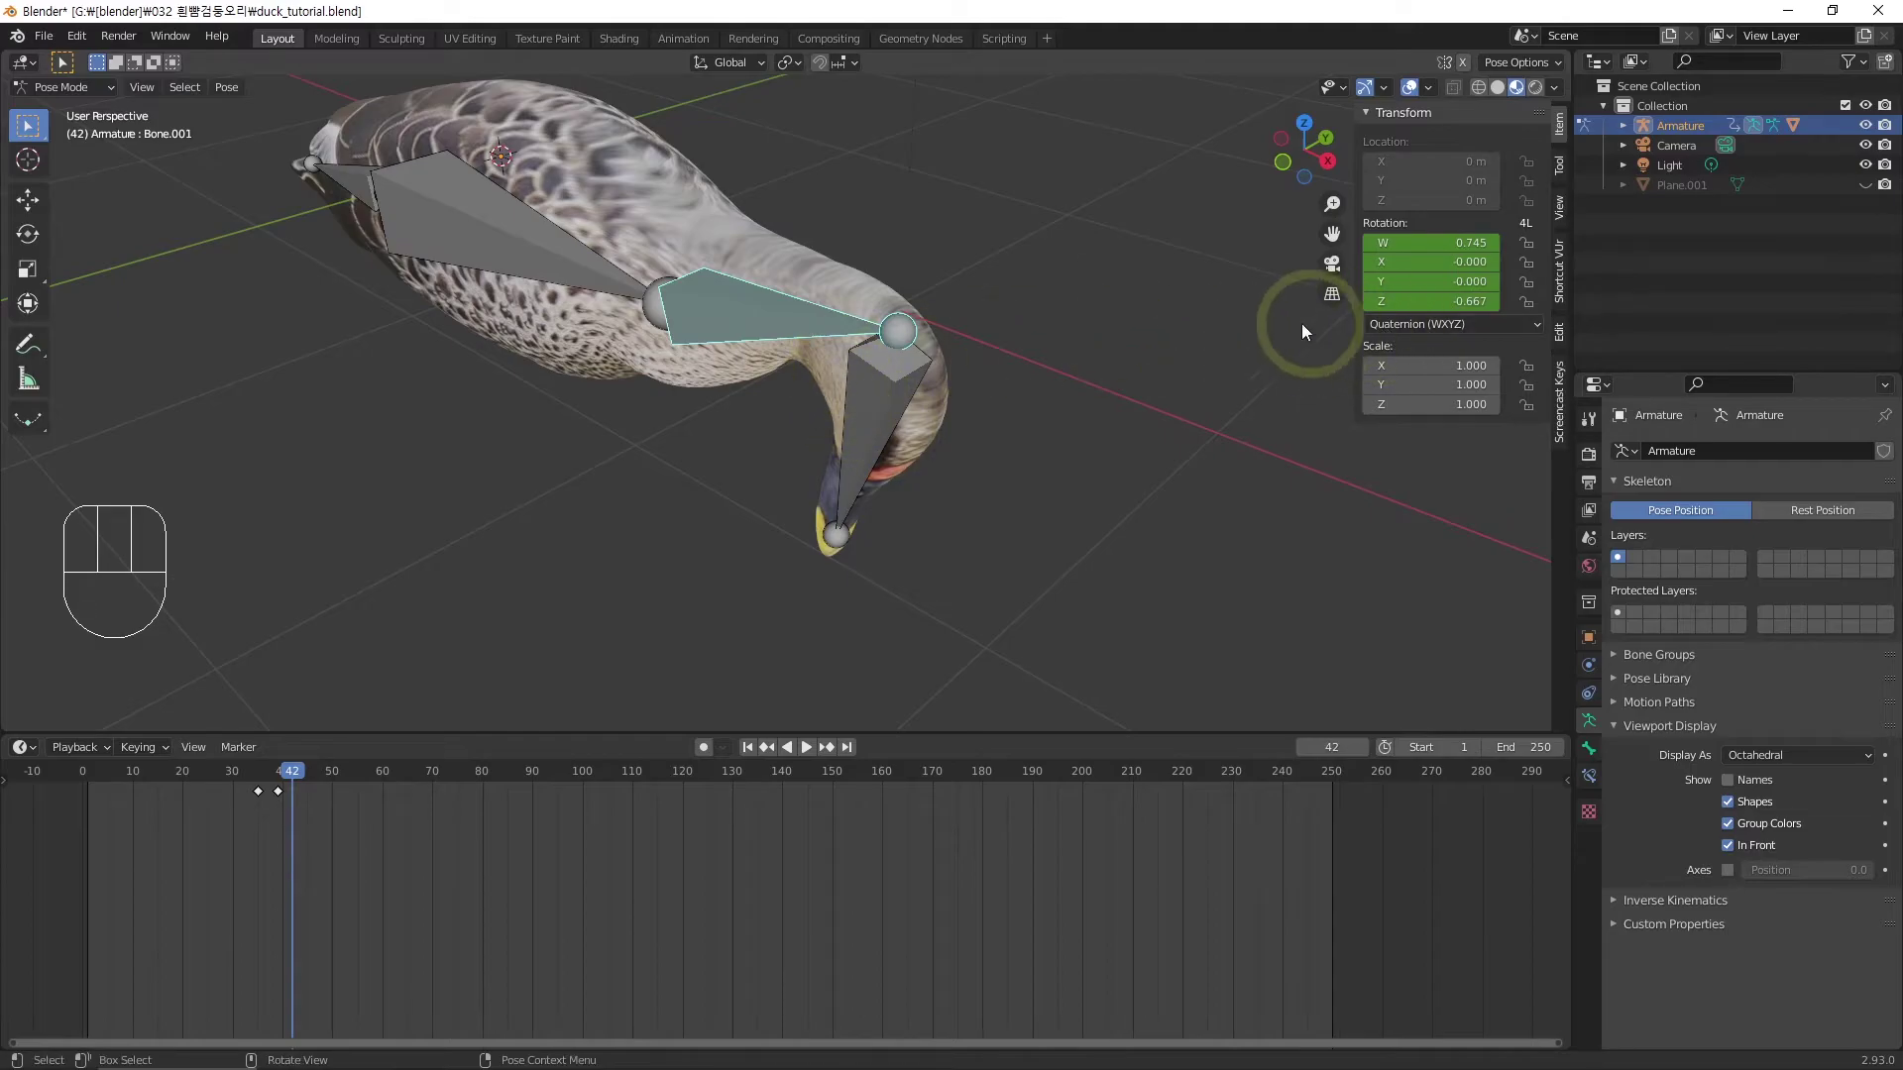
pyautogui.press('r')
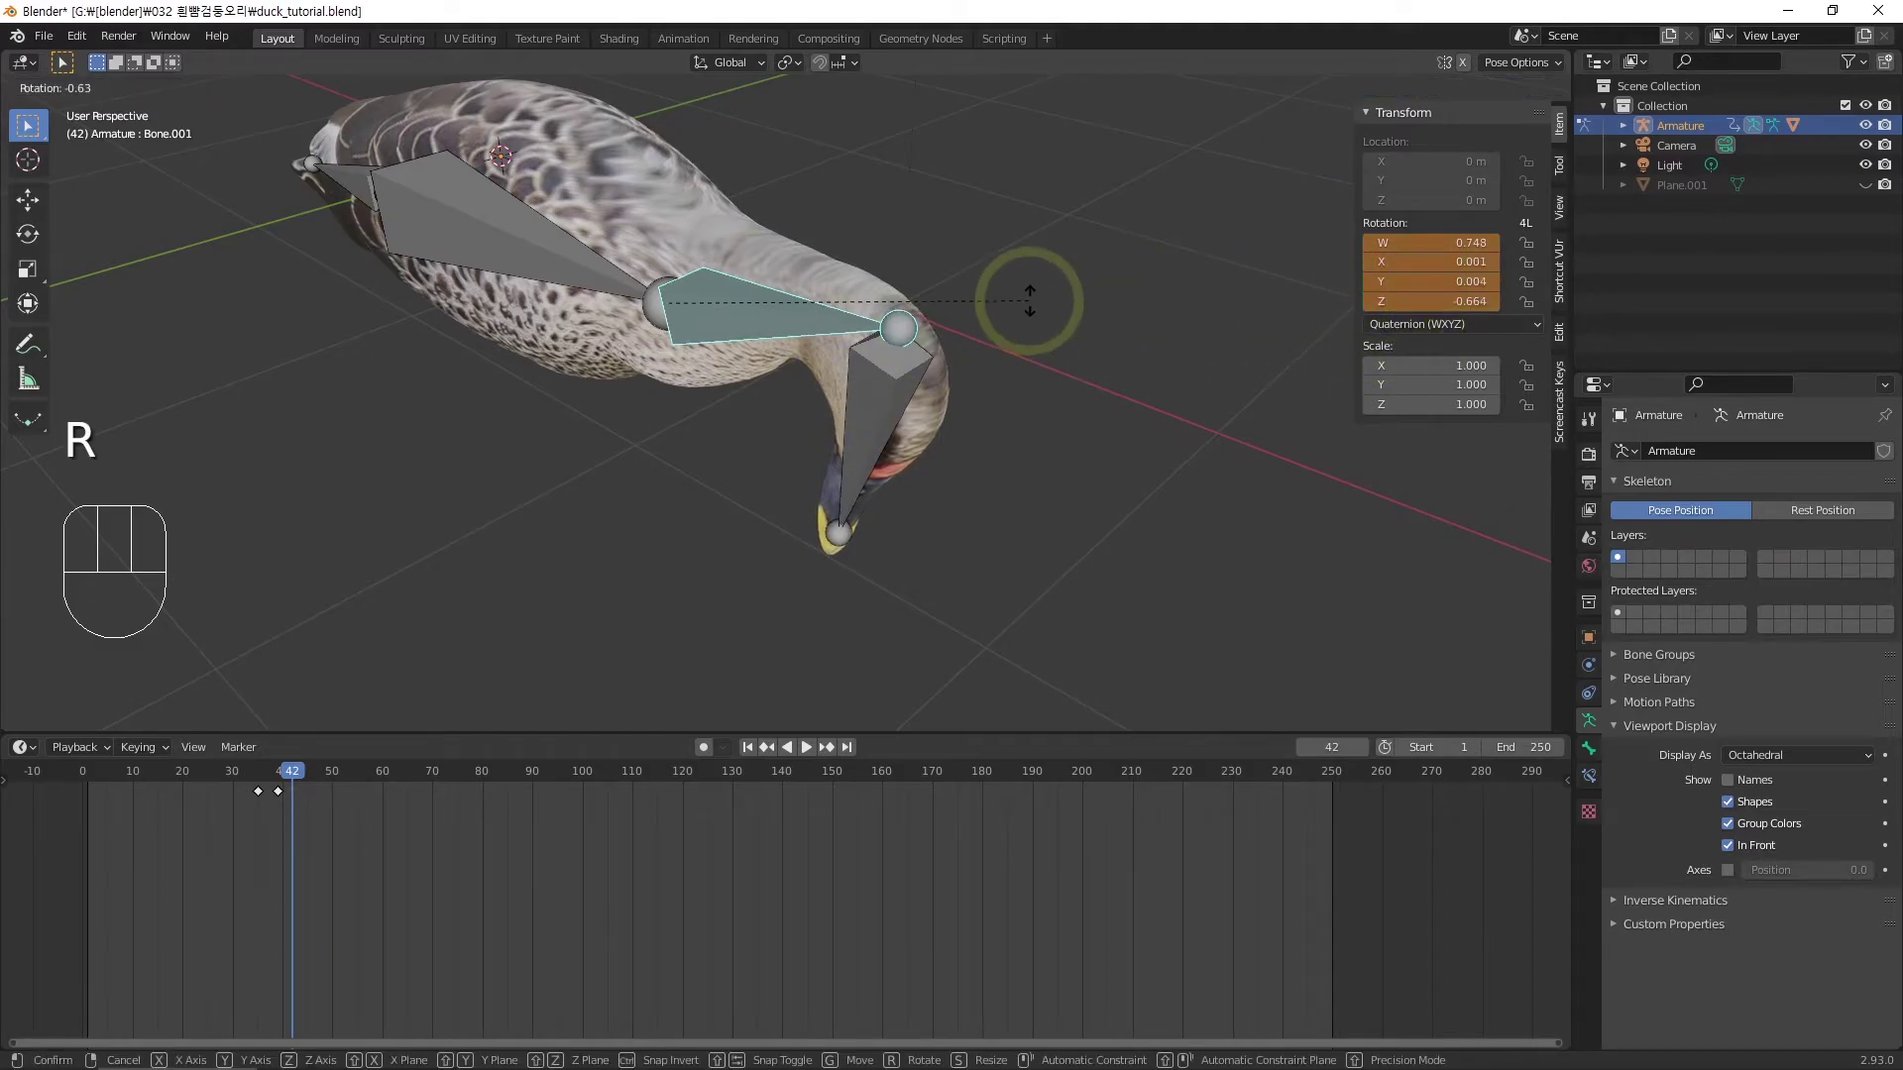
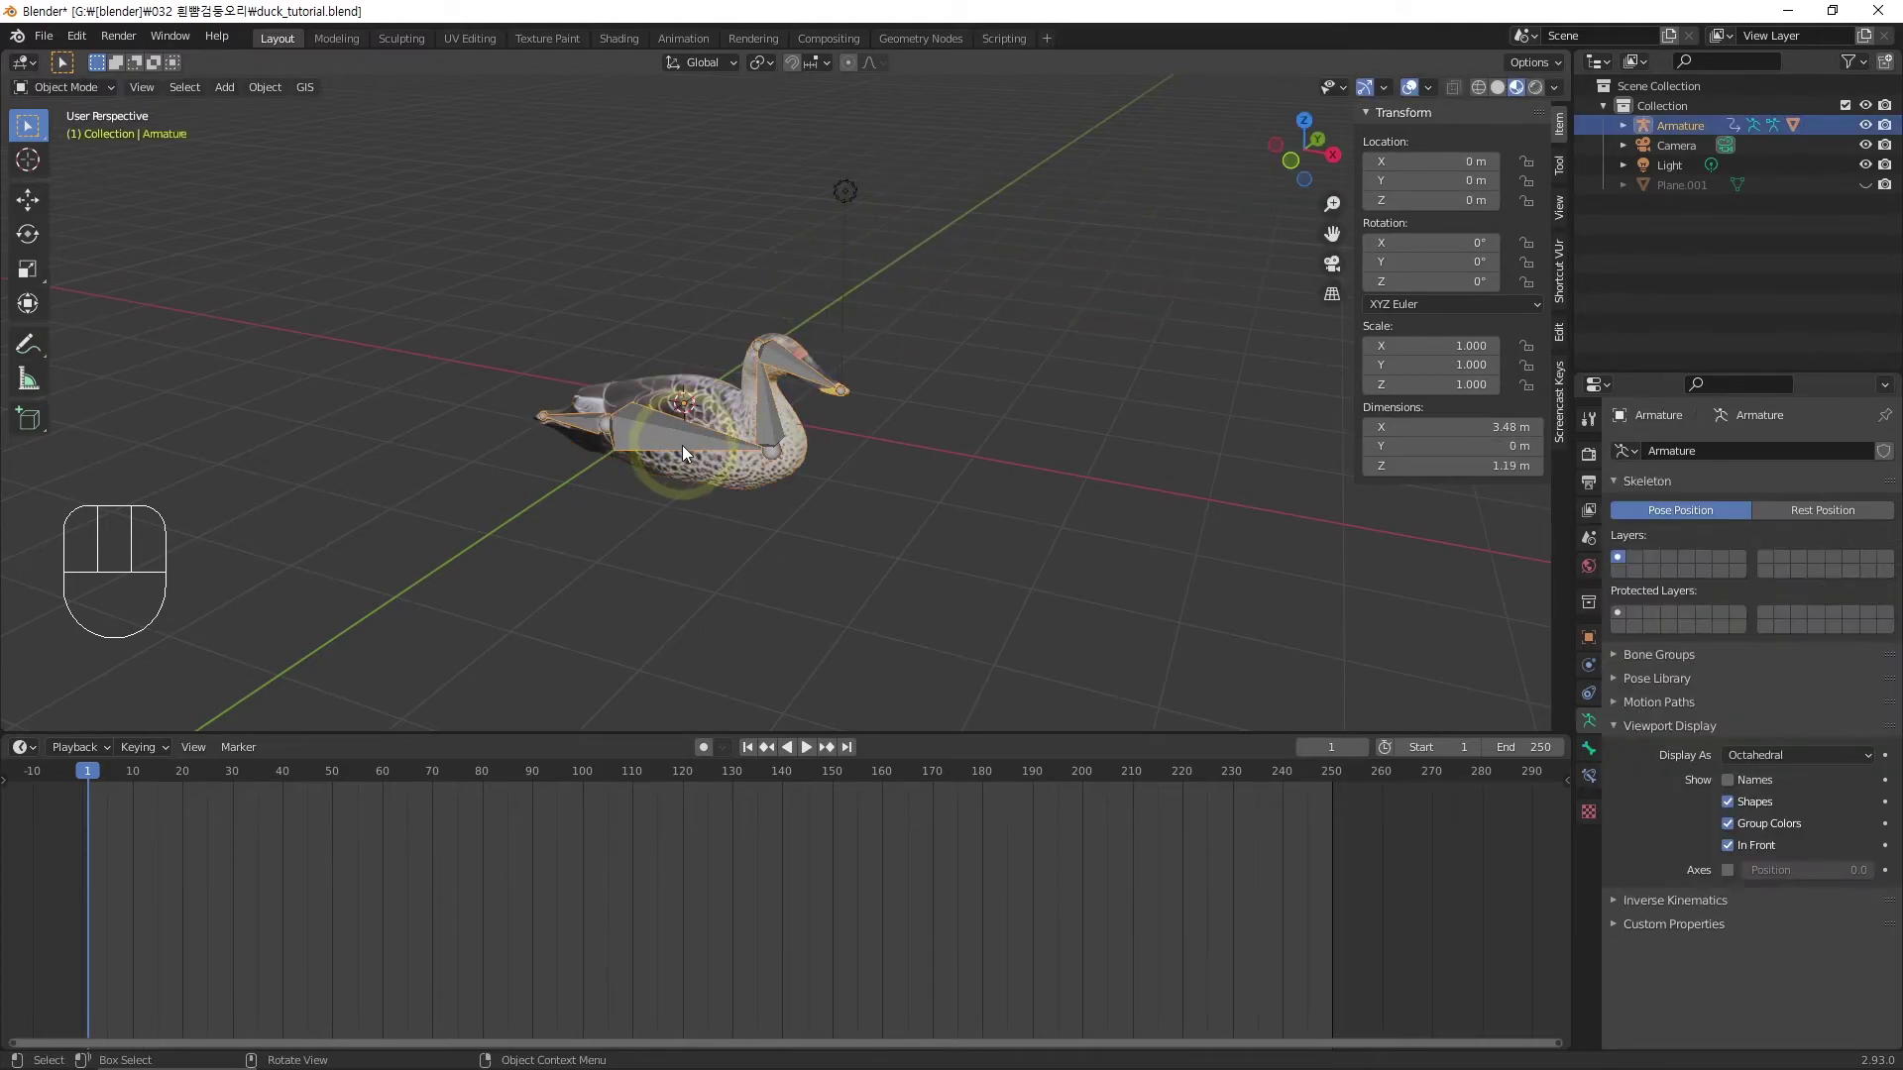
# Move the armature back along X at frame 1 and keyframe its starting location
pyautogui.moveTo(663, 468); pyautogui.dragTo(638, 484)
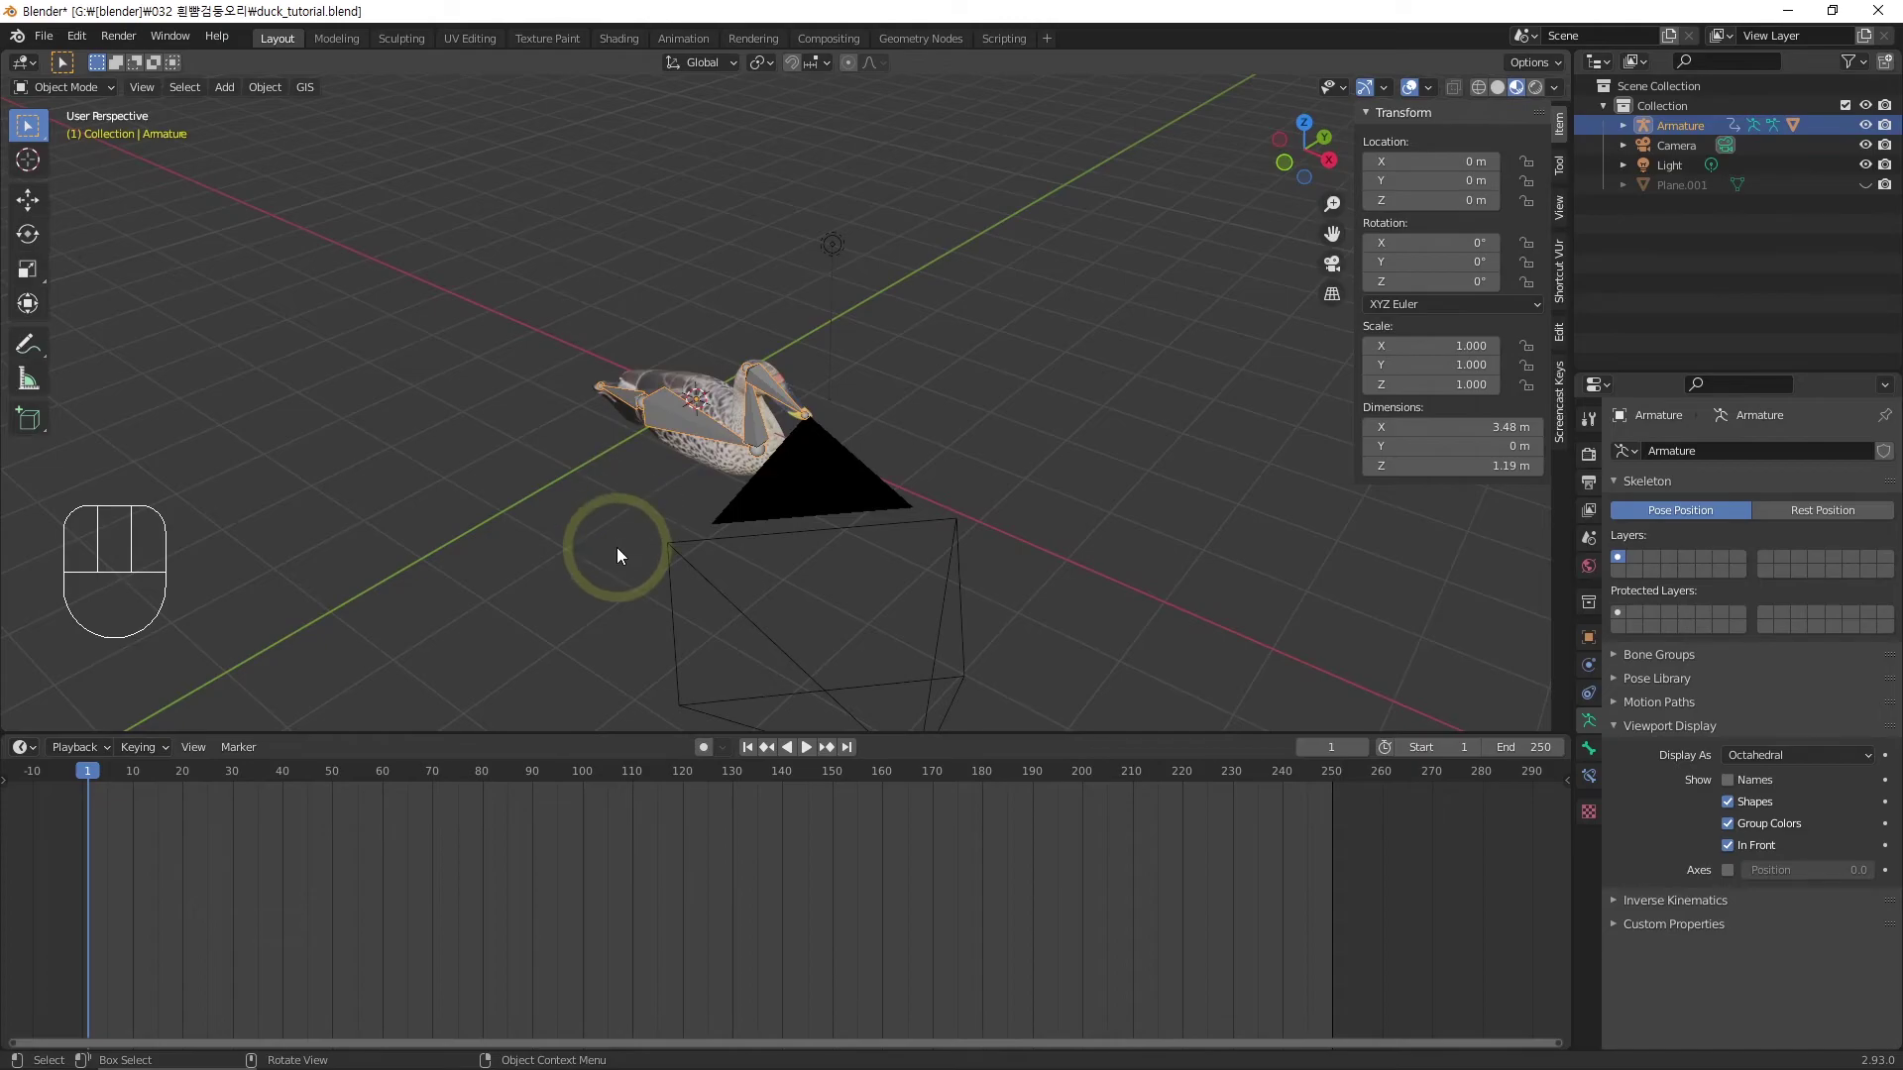
pyautogui.press('g')
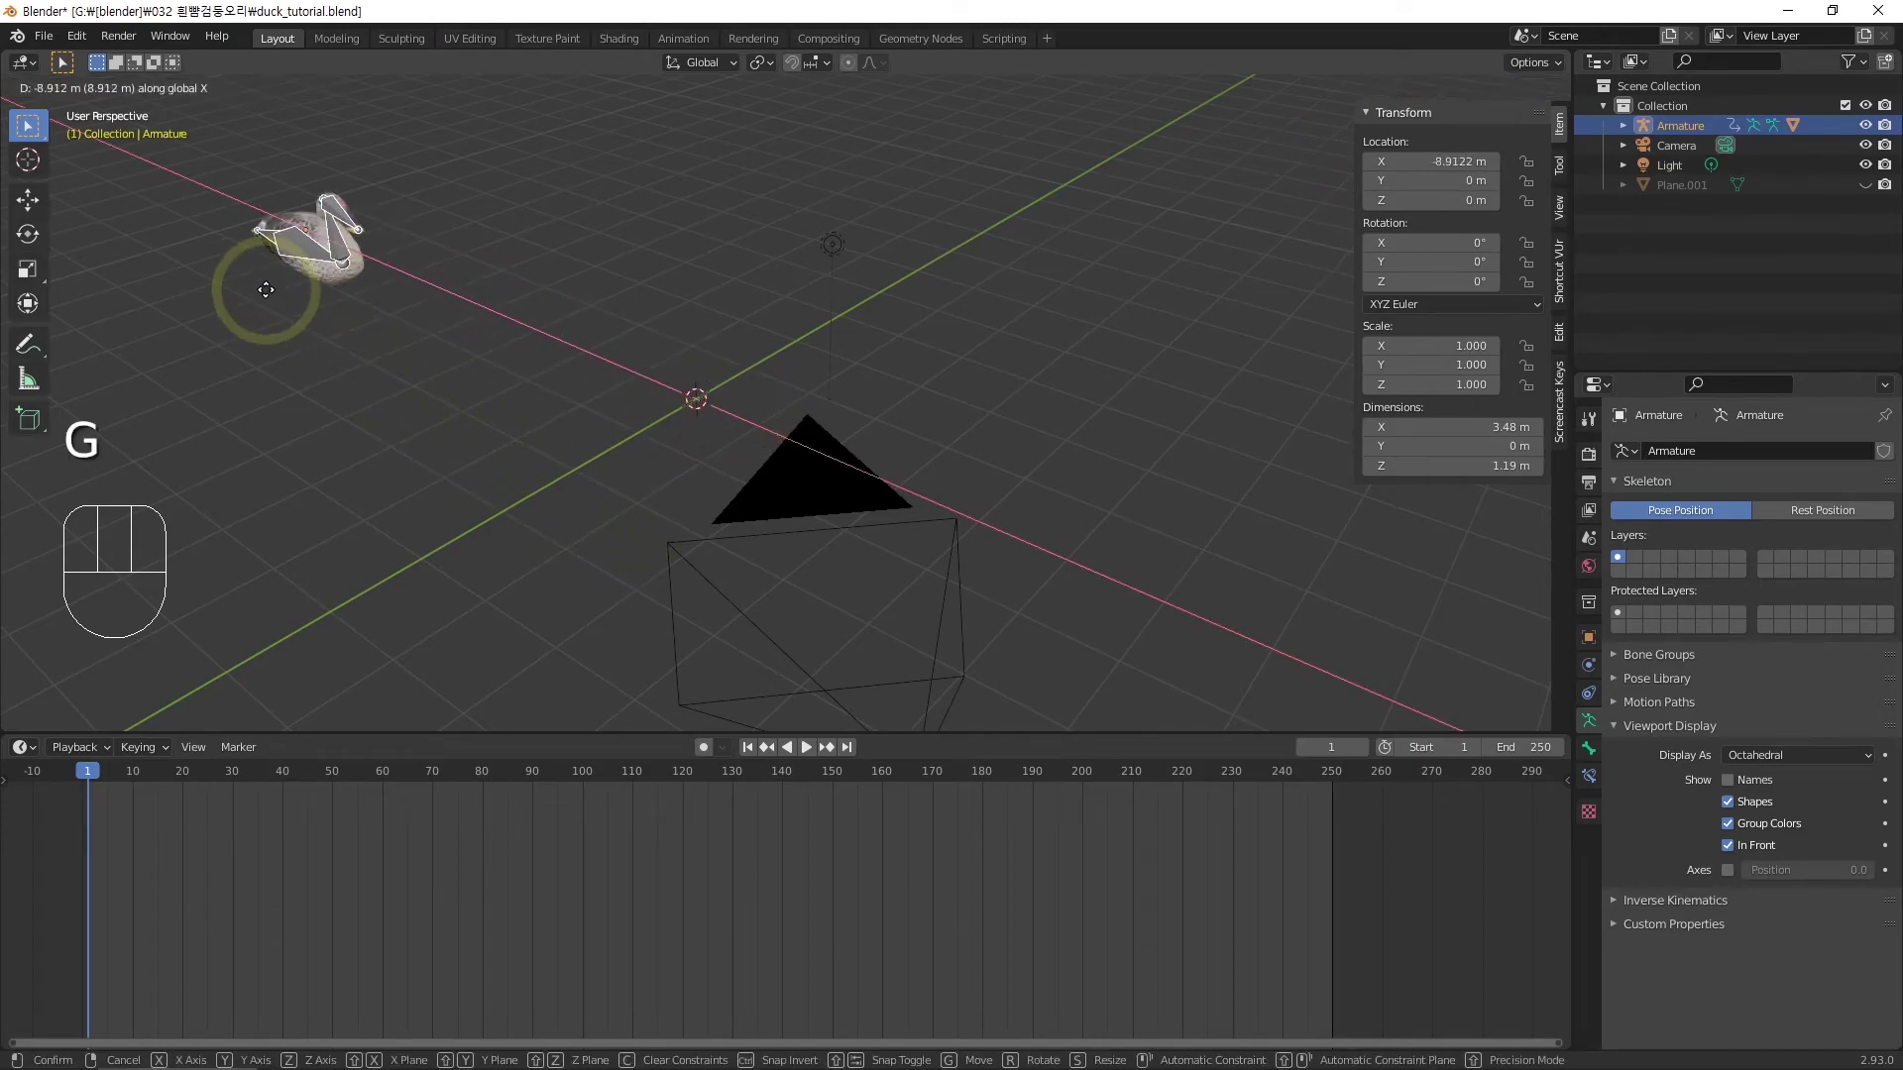
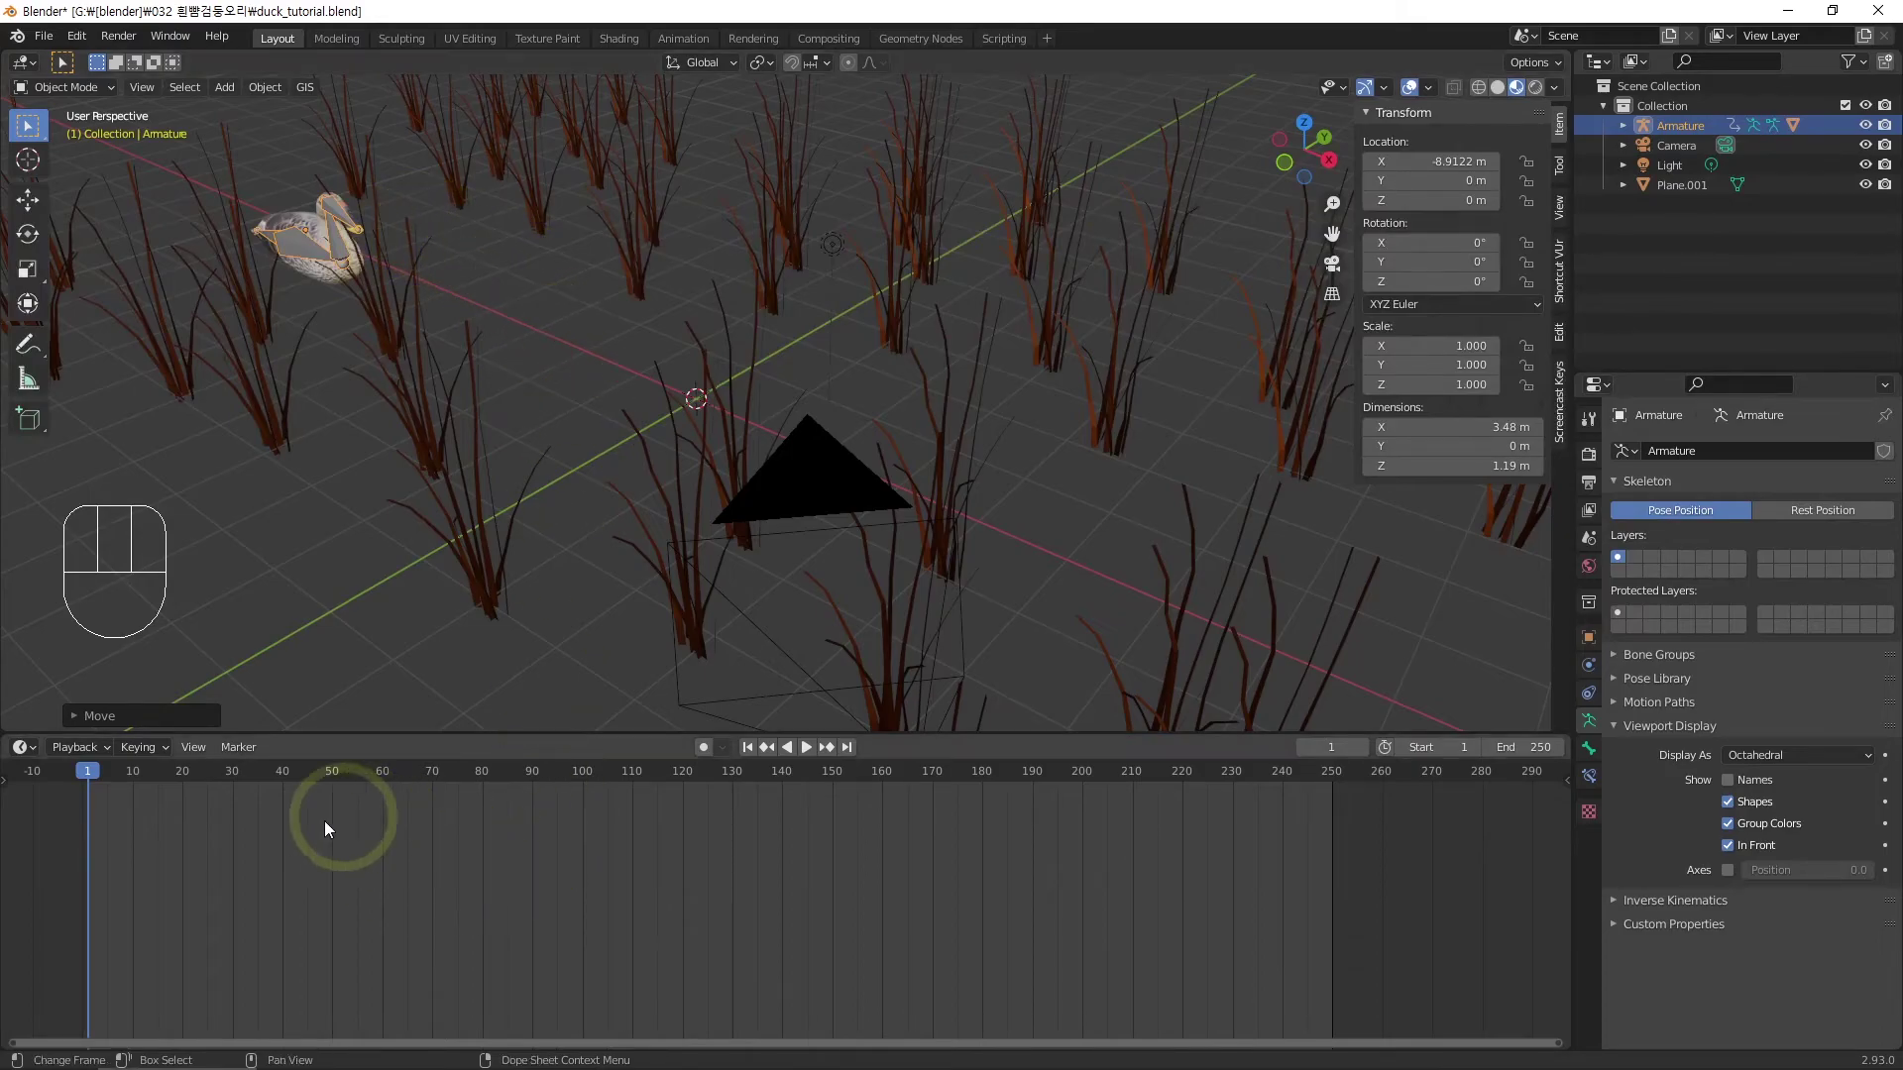
pyautogui.press('i')
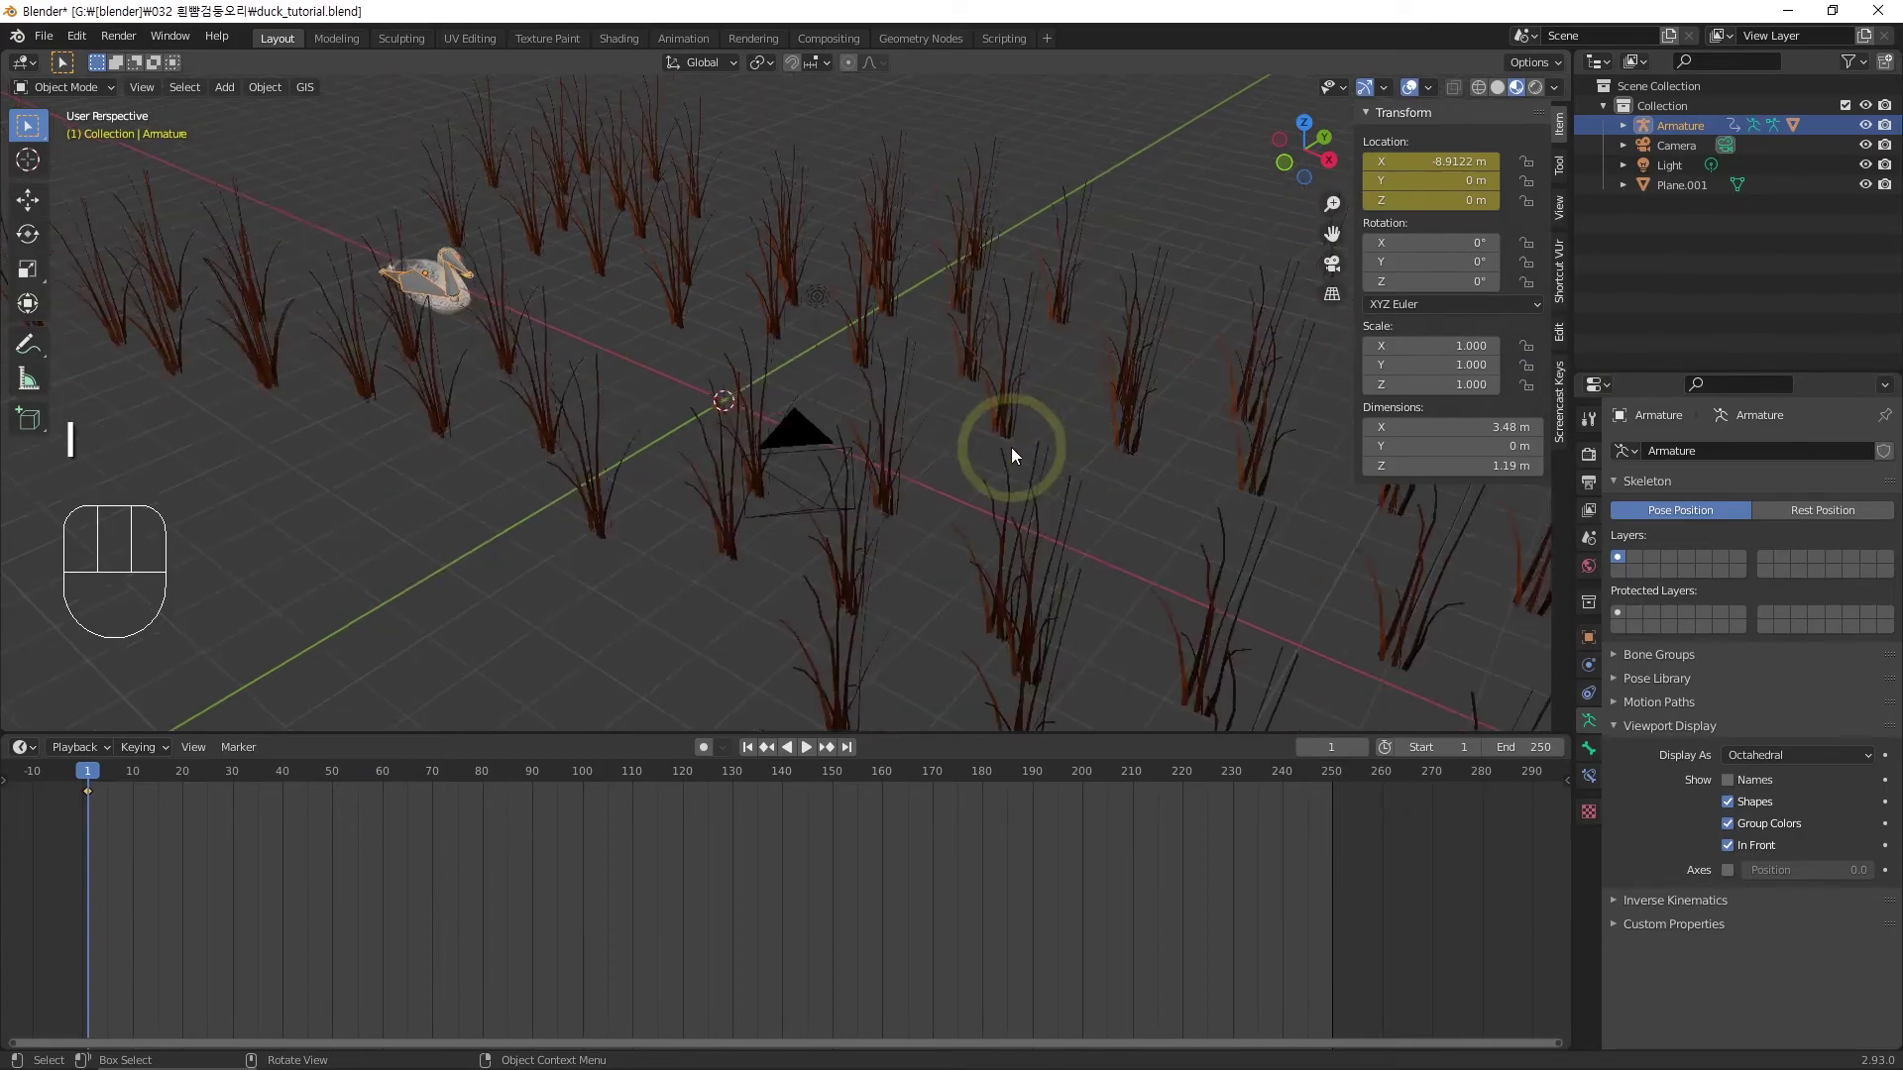
pyautogui.moveTo(1020, 455); pyautogui.dragTo(969, 423)
pyautogui.moveTo(969, 439); pyautogui.dragTo(999, 488)
pyautogui.press('g')
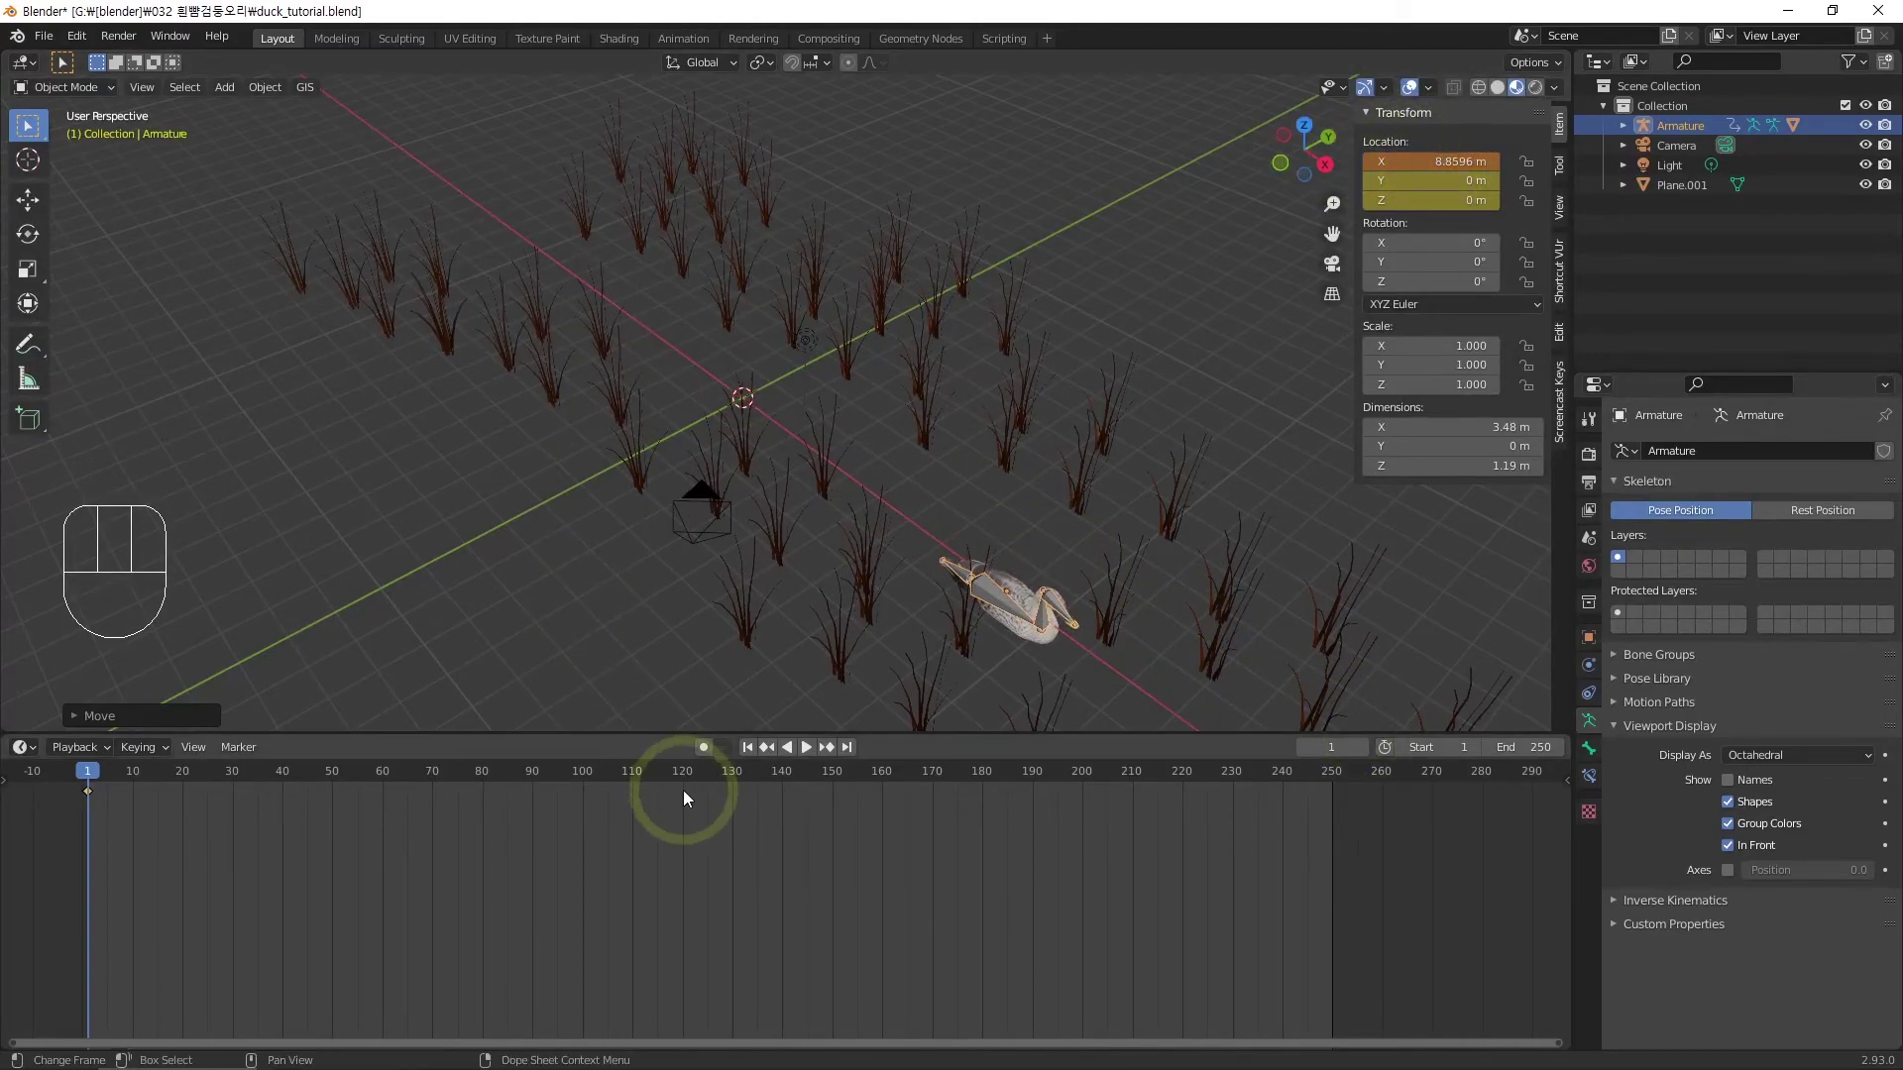
# At frame 241 move the duck forward along X to about 9.96 m, keyframe it and play the slide
pyautogui.moveTo(834, 780); pyautogui.dragTo(1285, 824)
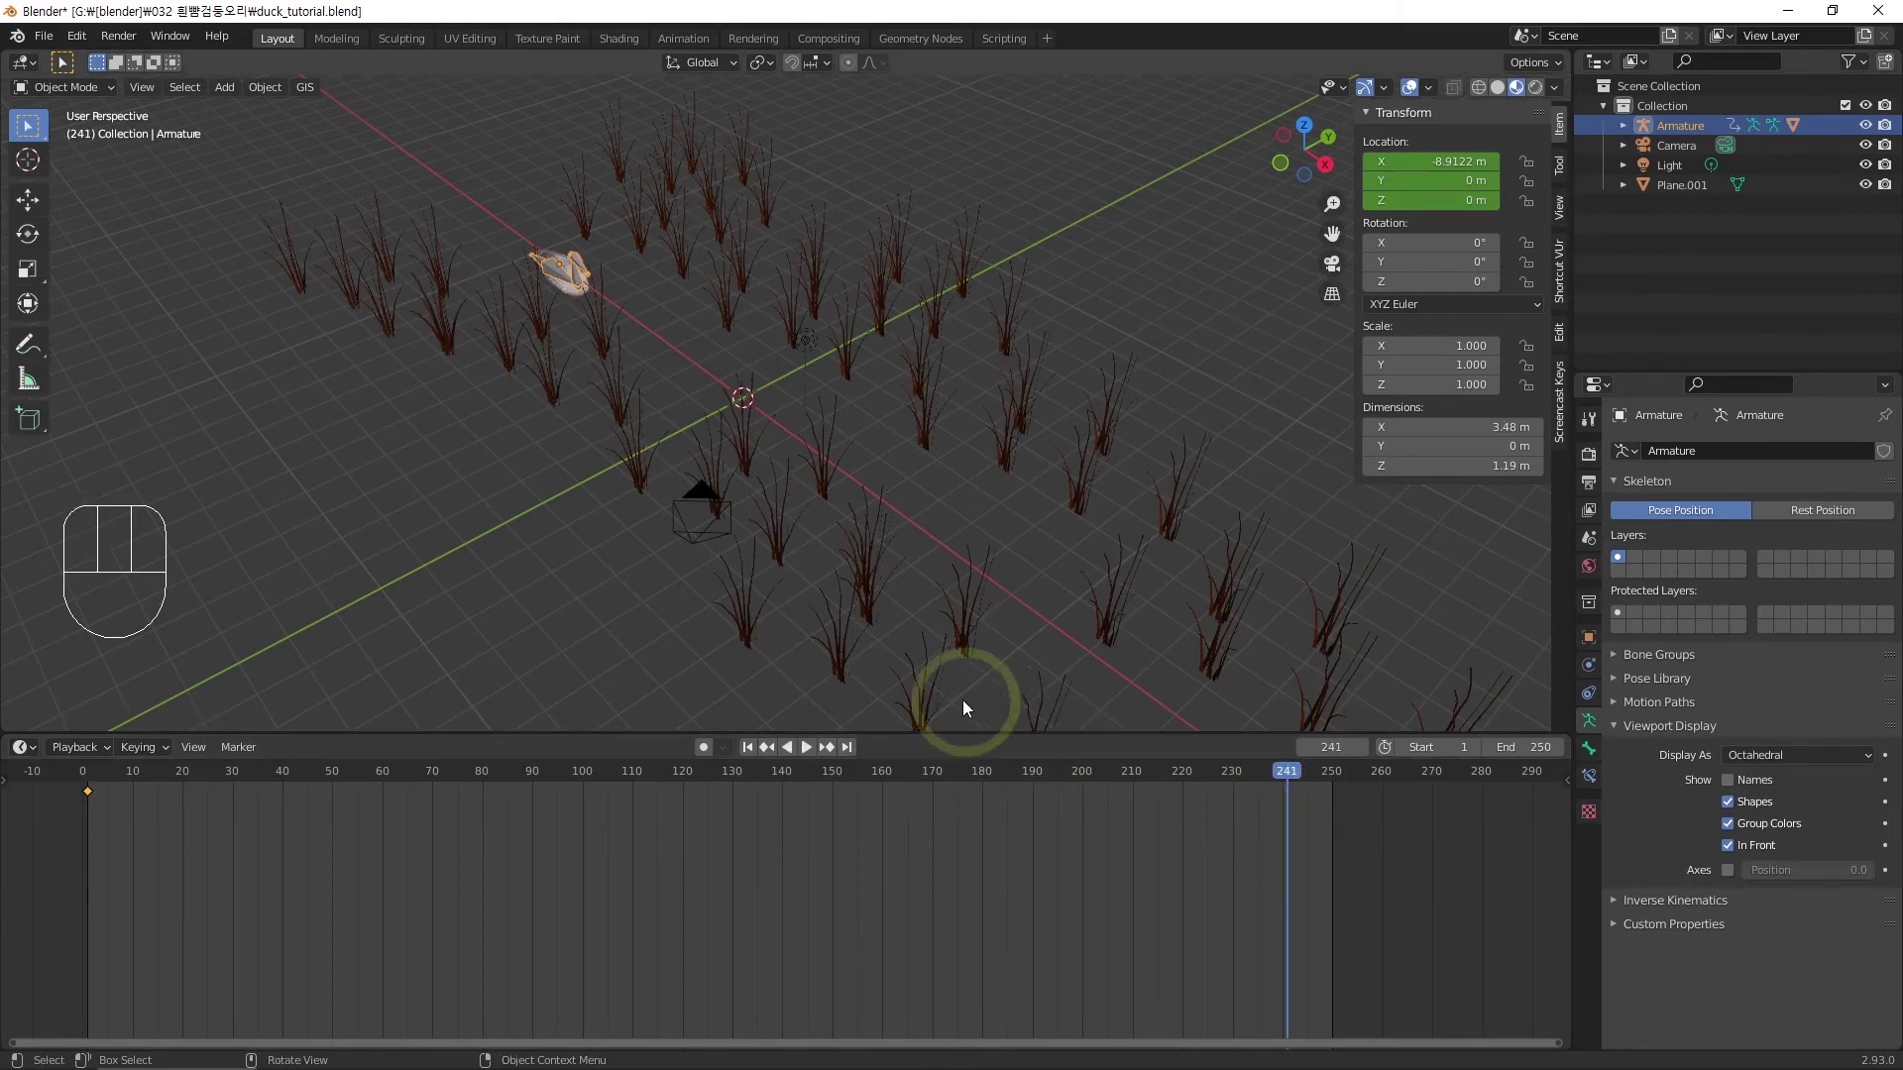
pyautogui.press('g')
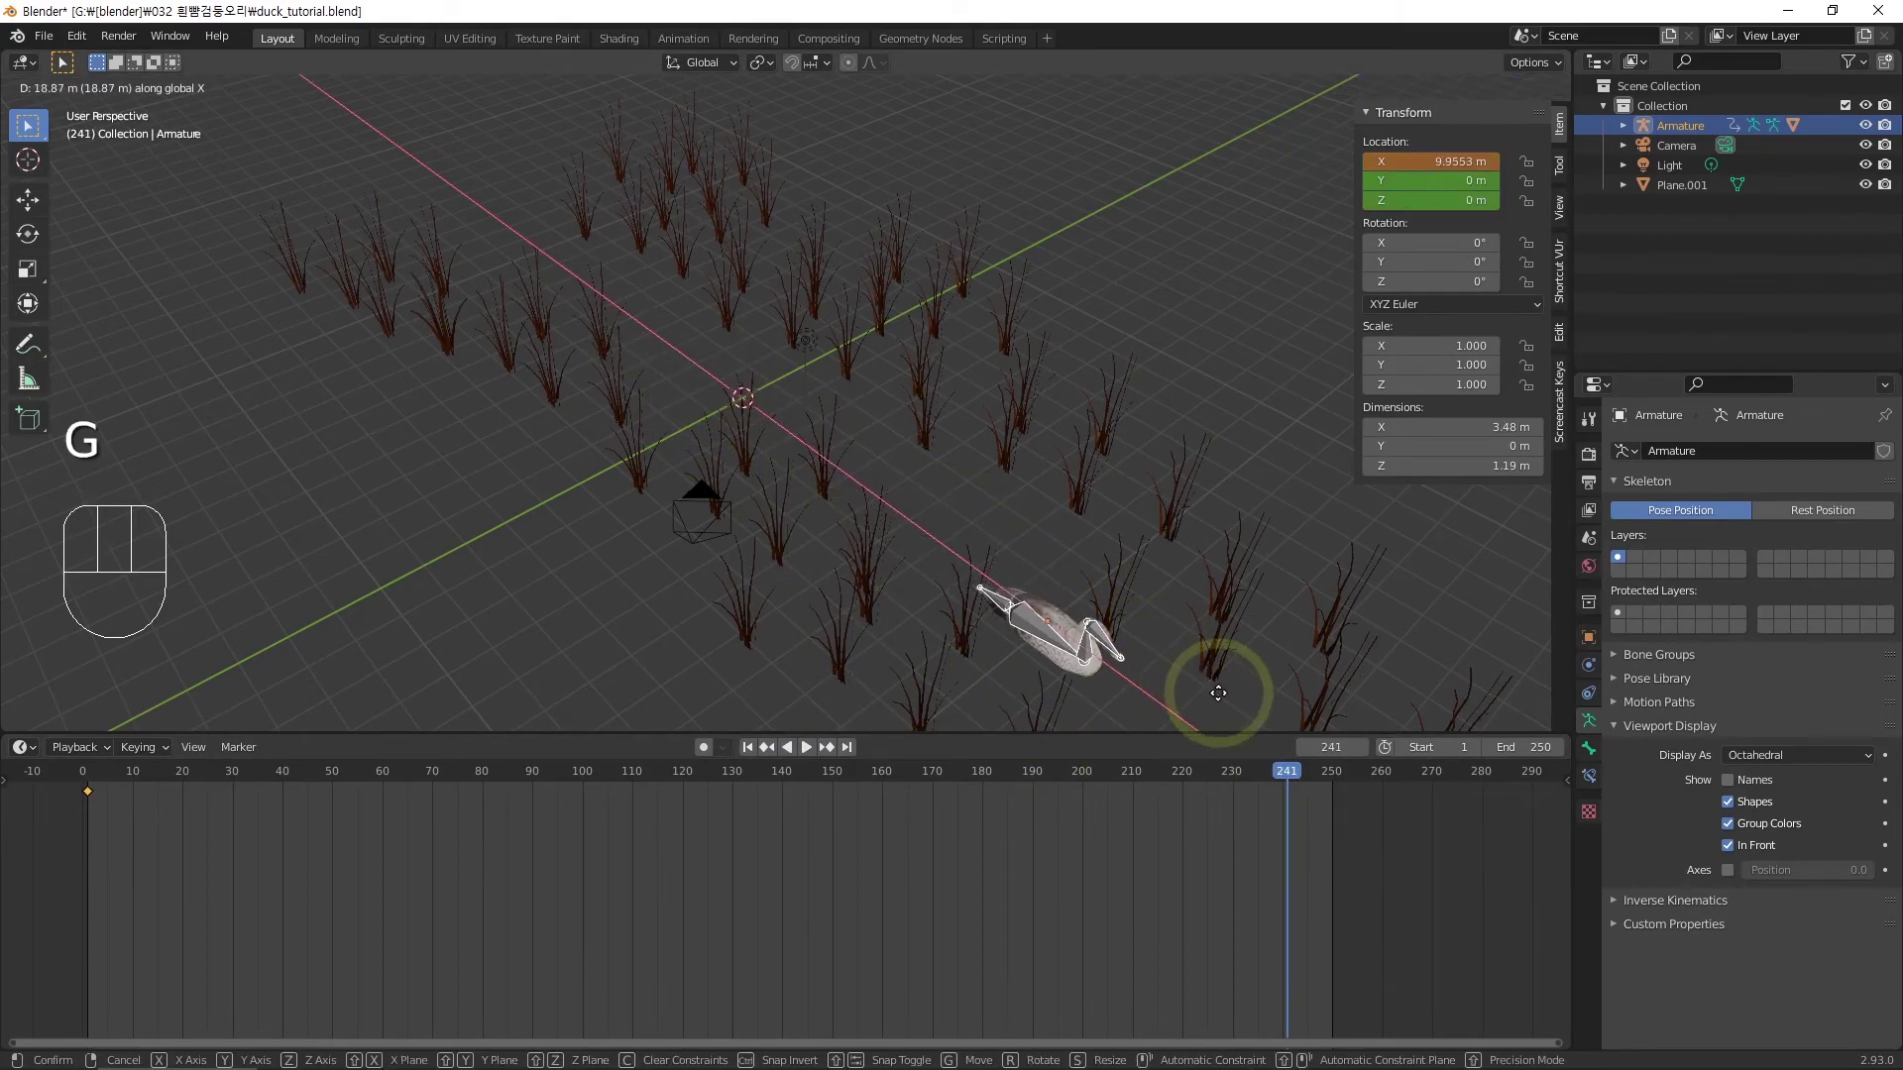
pyautogui.press('i')
pyautogui.moveTo(580, 934); pyautogui.dragTo(506, 866)
pyautogui.click(176, 776)
pyautogui.press('space')
pyautogui.moveTo(930, 485); pyautogui.dragTo(894, 459)
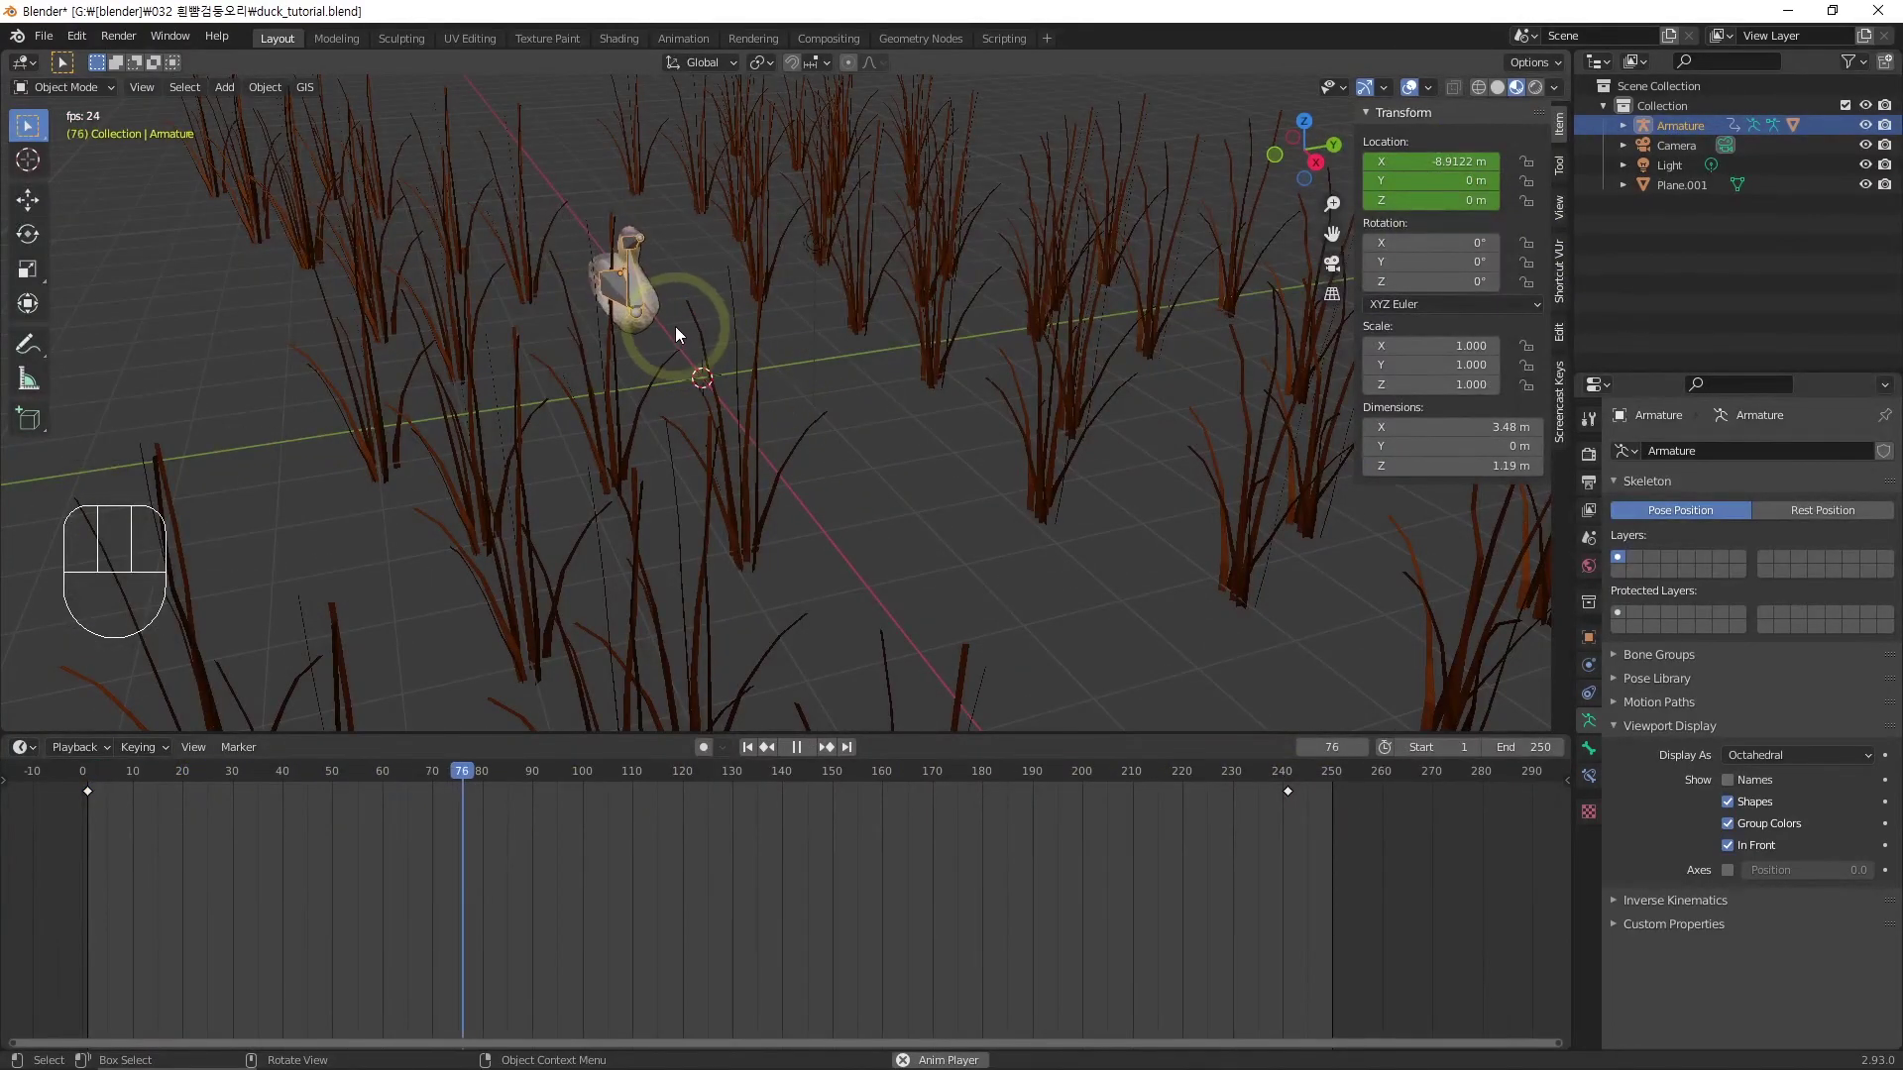
# Orbit the view down among the reeds while the animation plays
pyautogui.click(1734, 848)
pyautogui.moveTo(1032, 644); pyautogui.dragTo(984, 604)
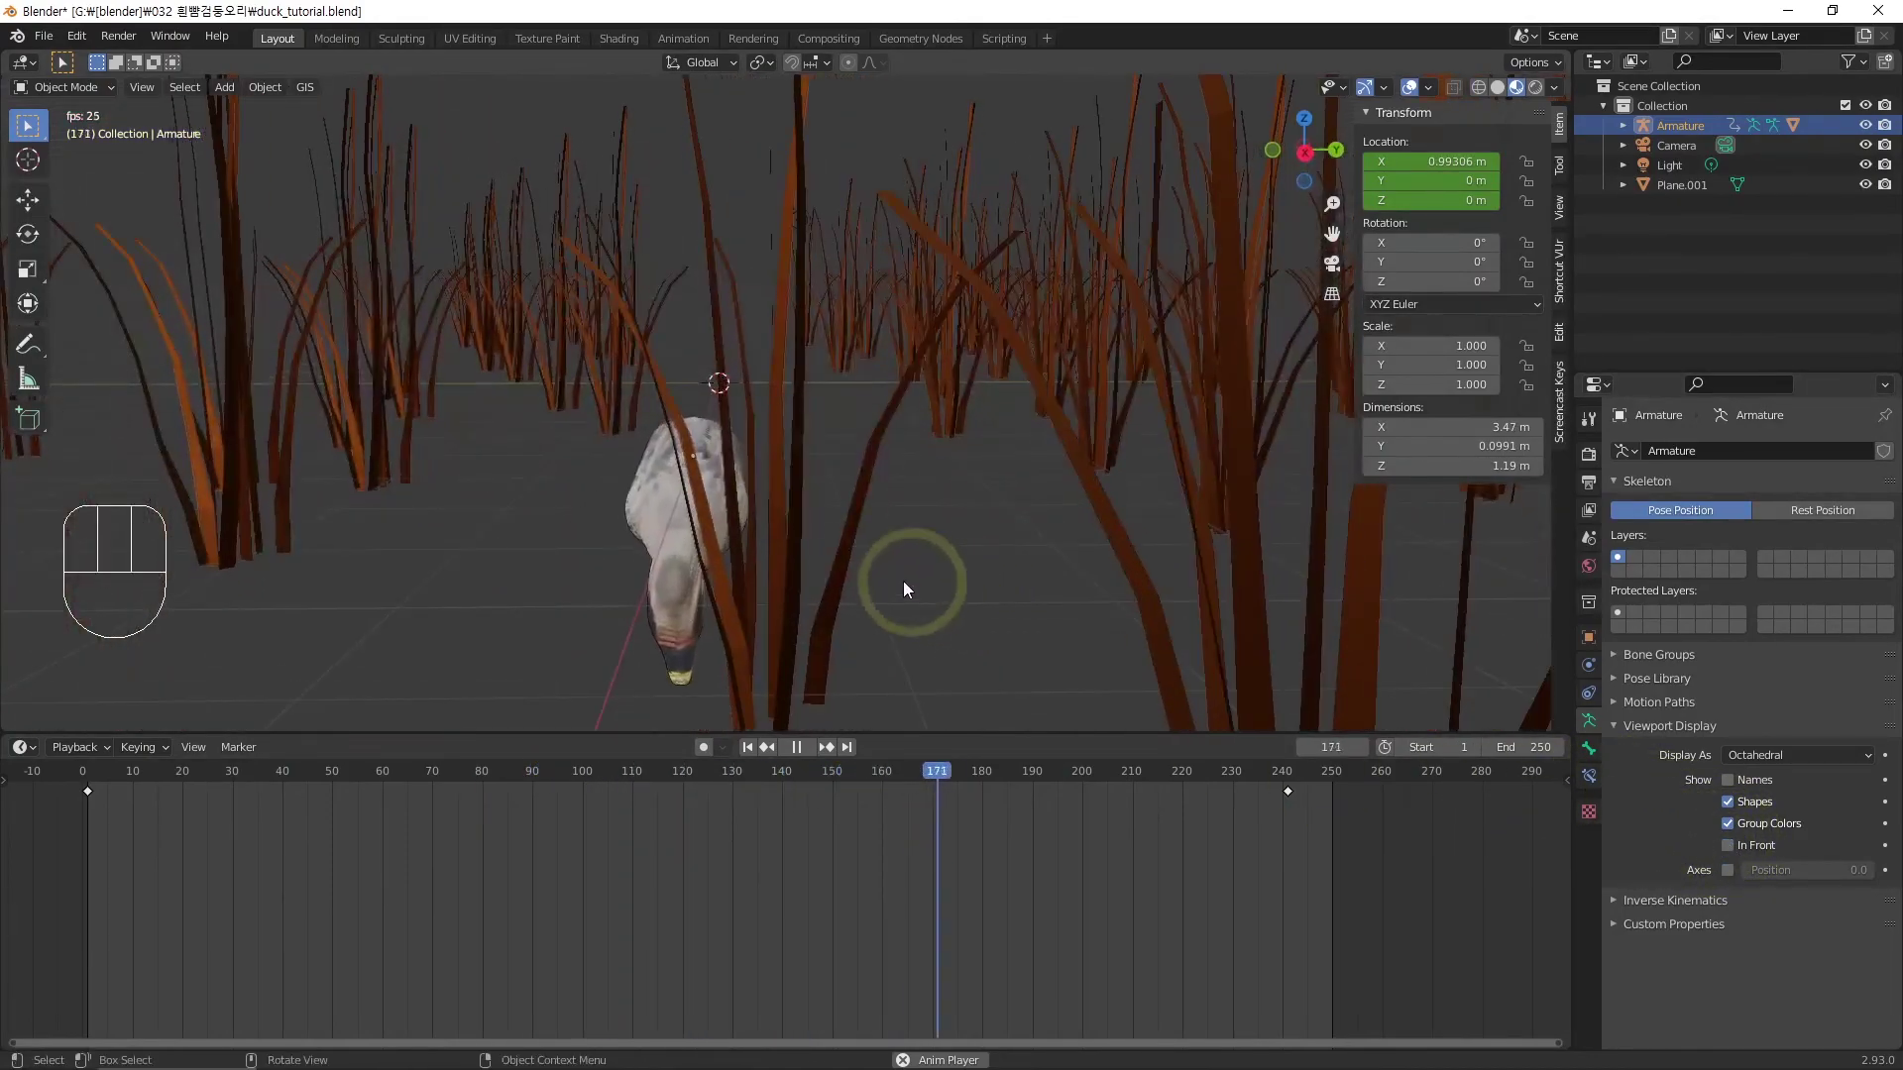
pyautogui.middleClick(876, 532)
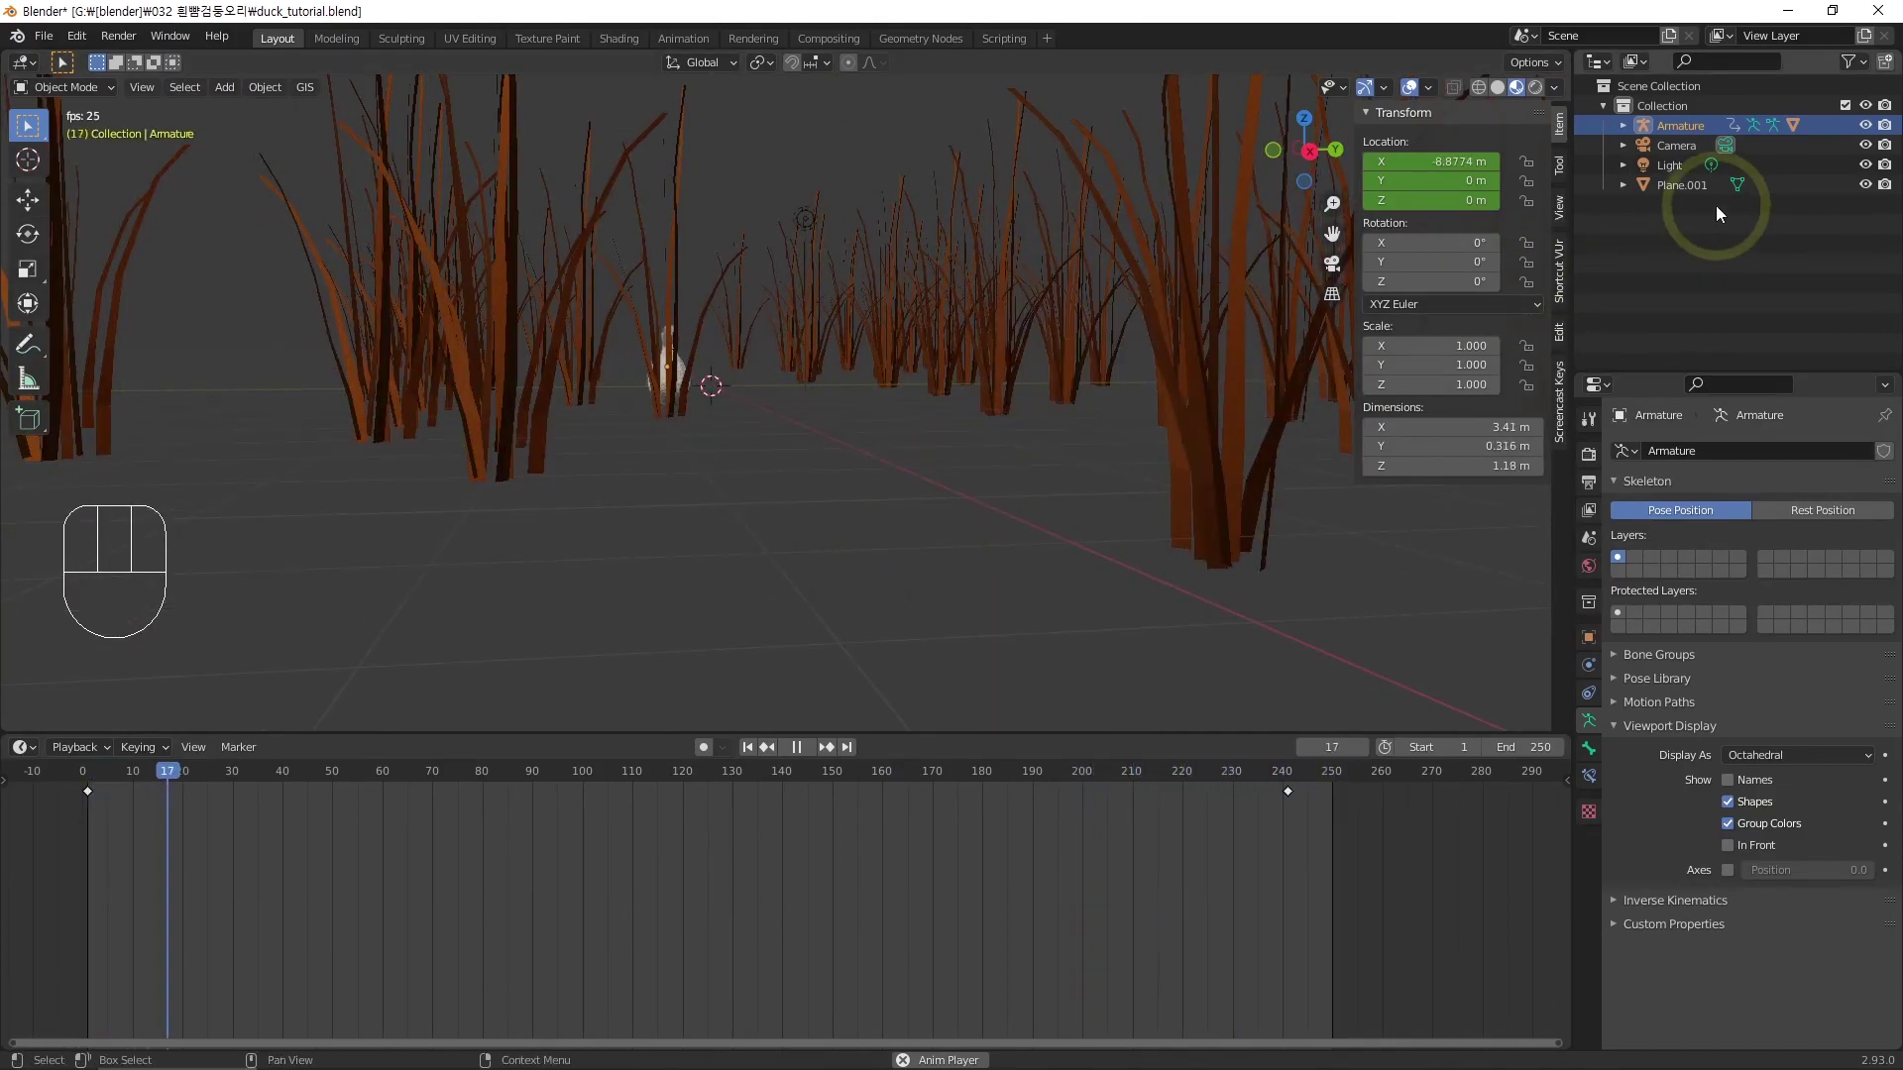
# Hide Plane.001 in the Outliner so only the duck remains, and stop playback
pyautogui.click(1688, 198)
pyautogui.click(1869, 189)
pyautogui.click(1044, 286)
pyautogui.press('space')
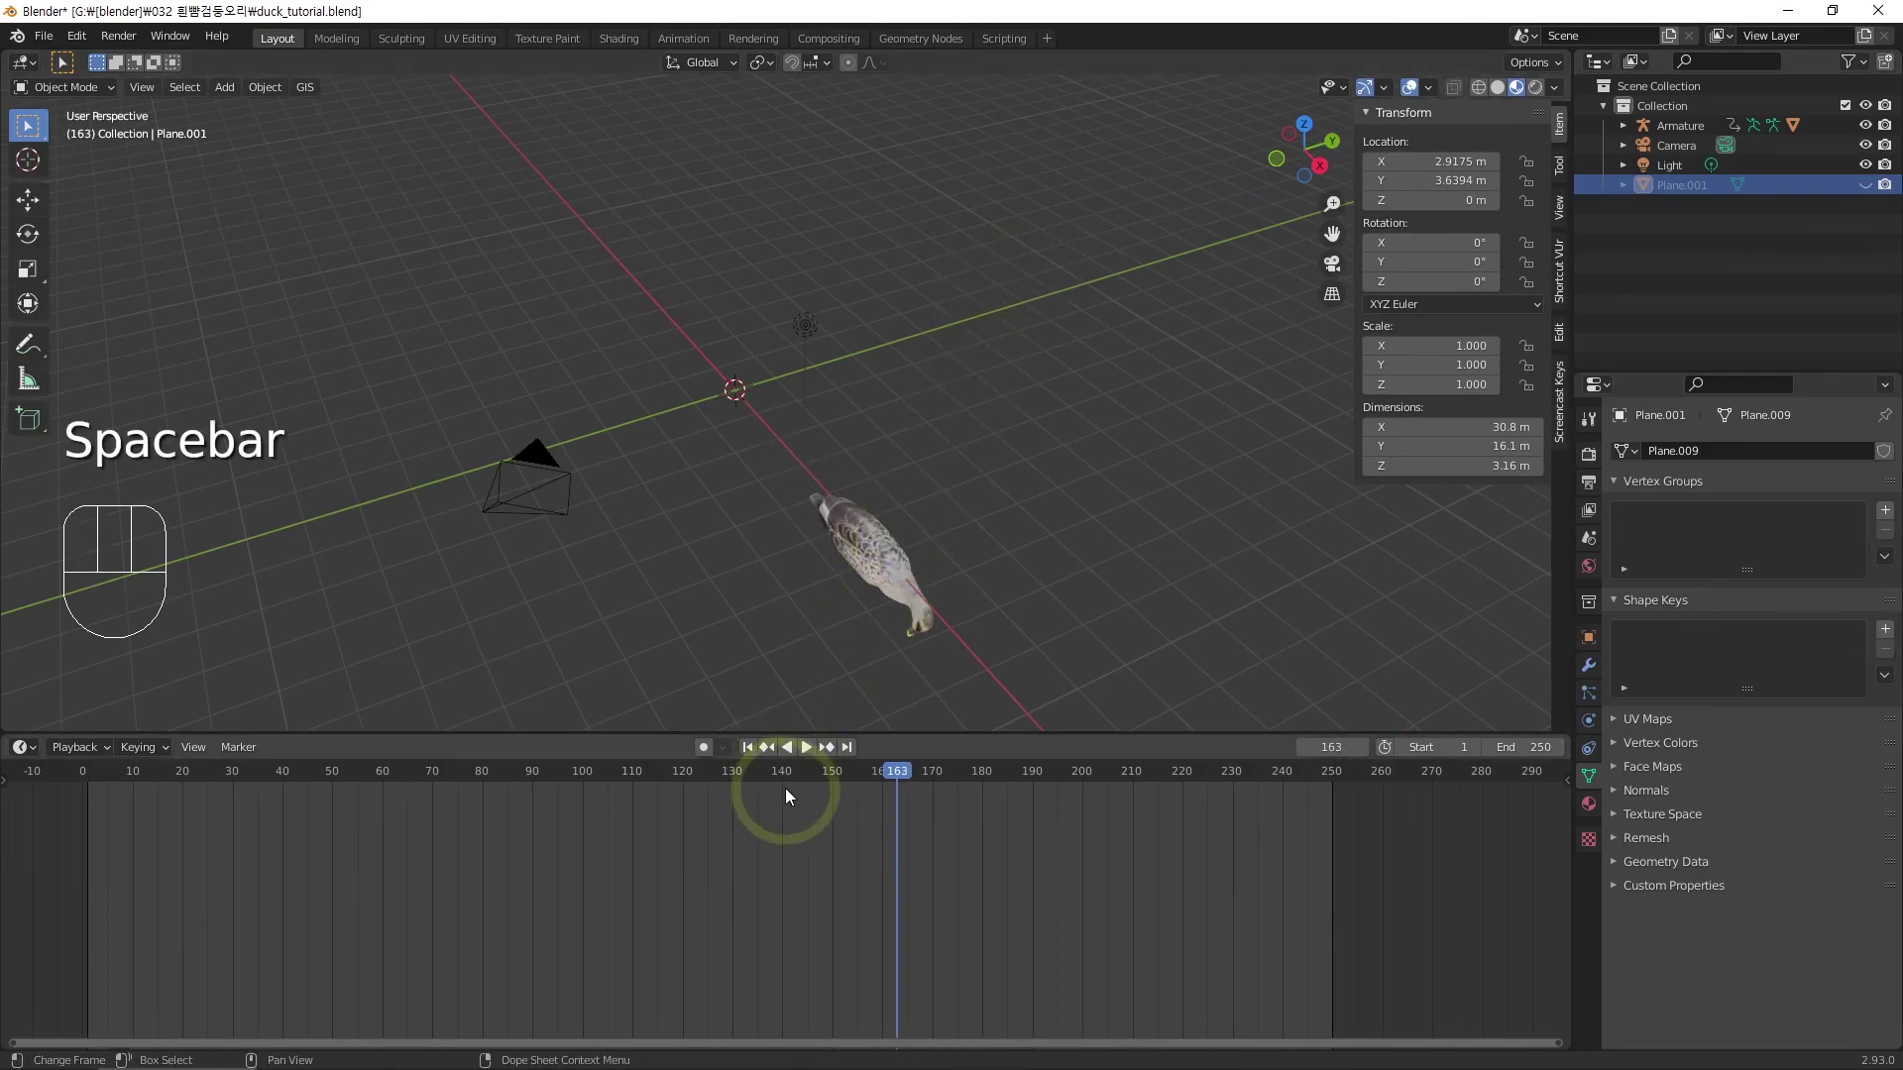